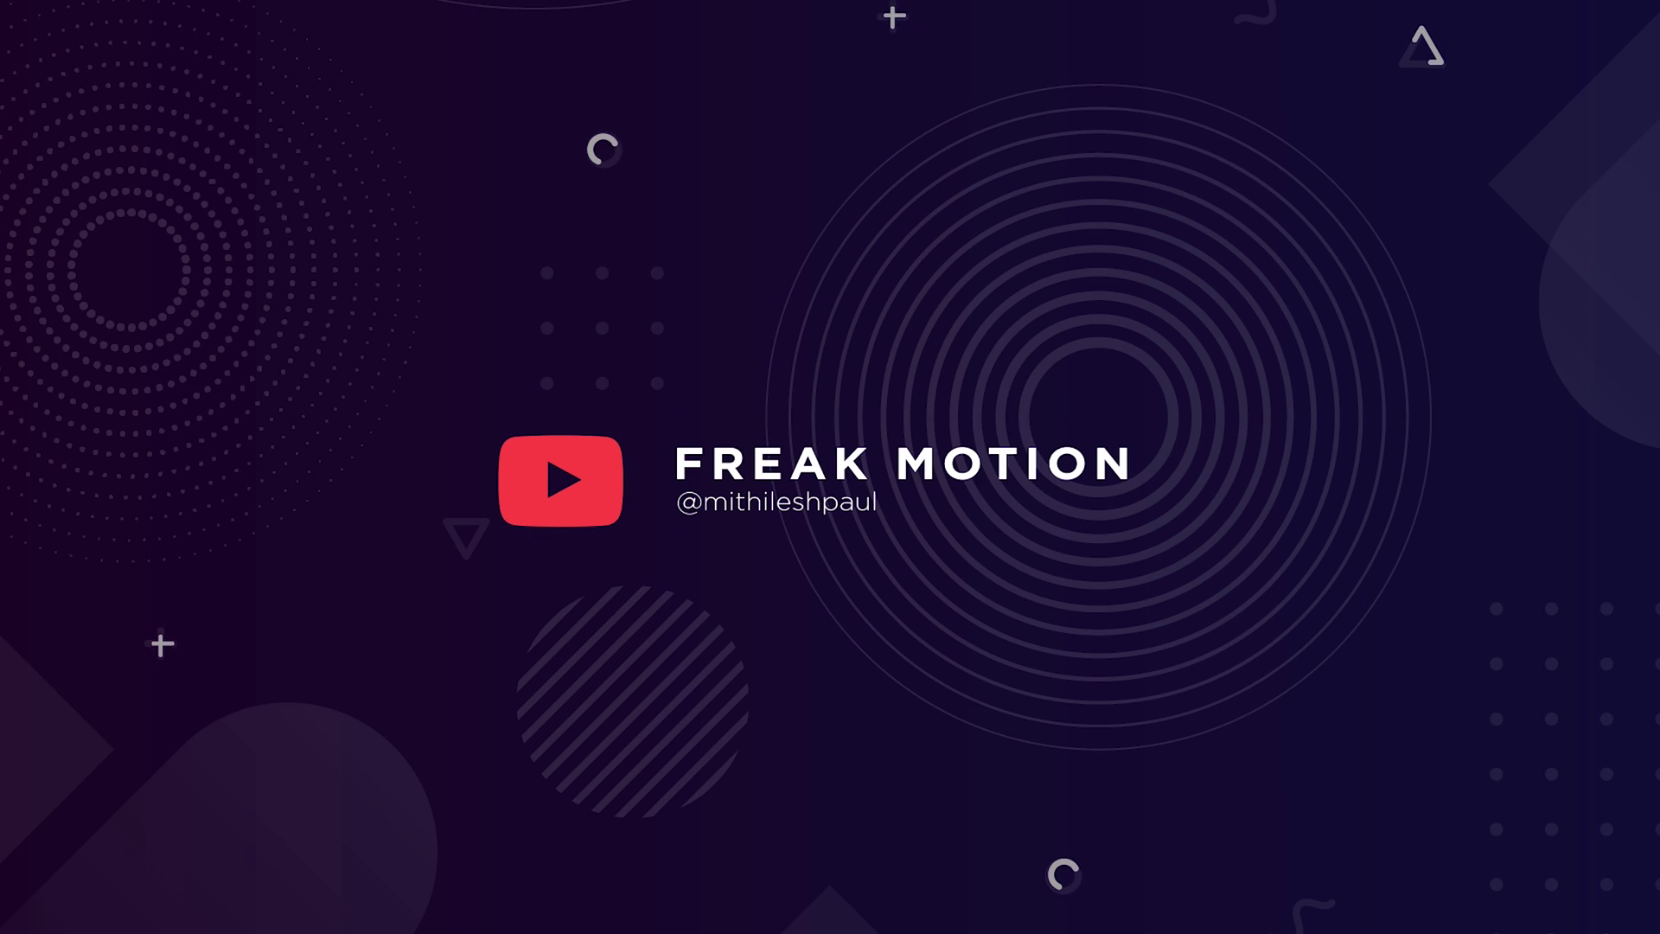
# Name the new 1920×1080, 60 fps, 6 s composition 'trendy text ani' and confirm
pyautogui.click(891, 339)
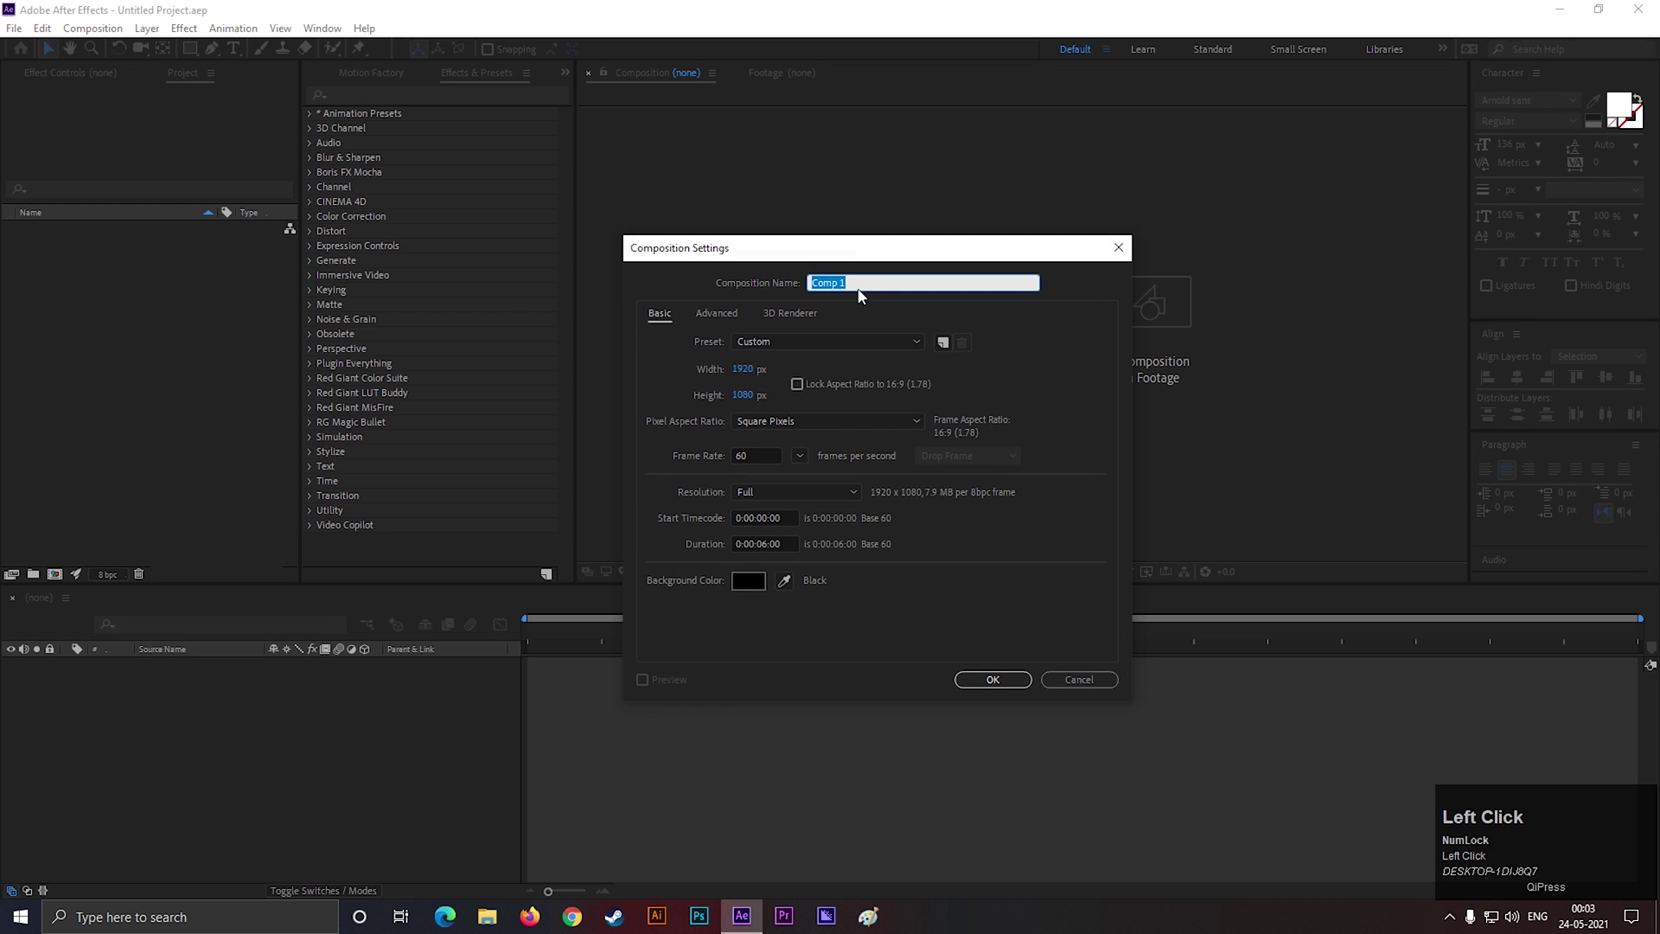
pyautogui.write('trendy')
pyautogui.press('space')
pyautogui.write('text')
pyautogui.press('space')
pyautogui.write('ani')
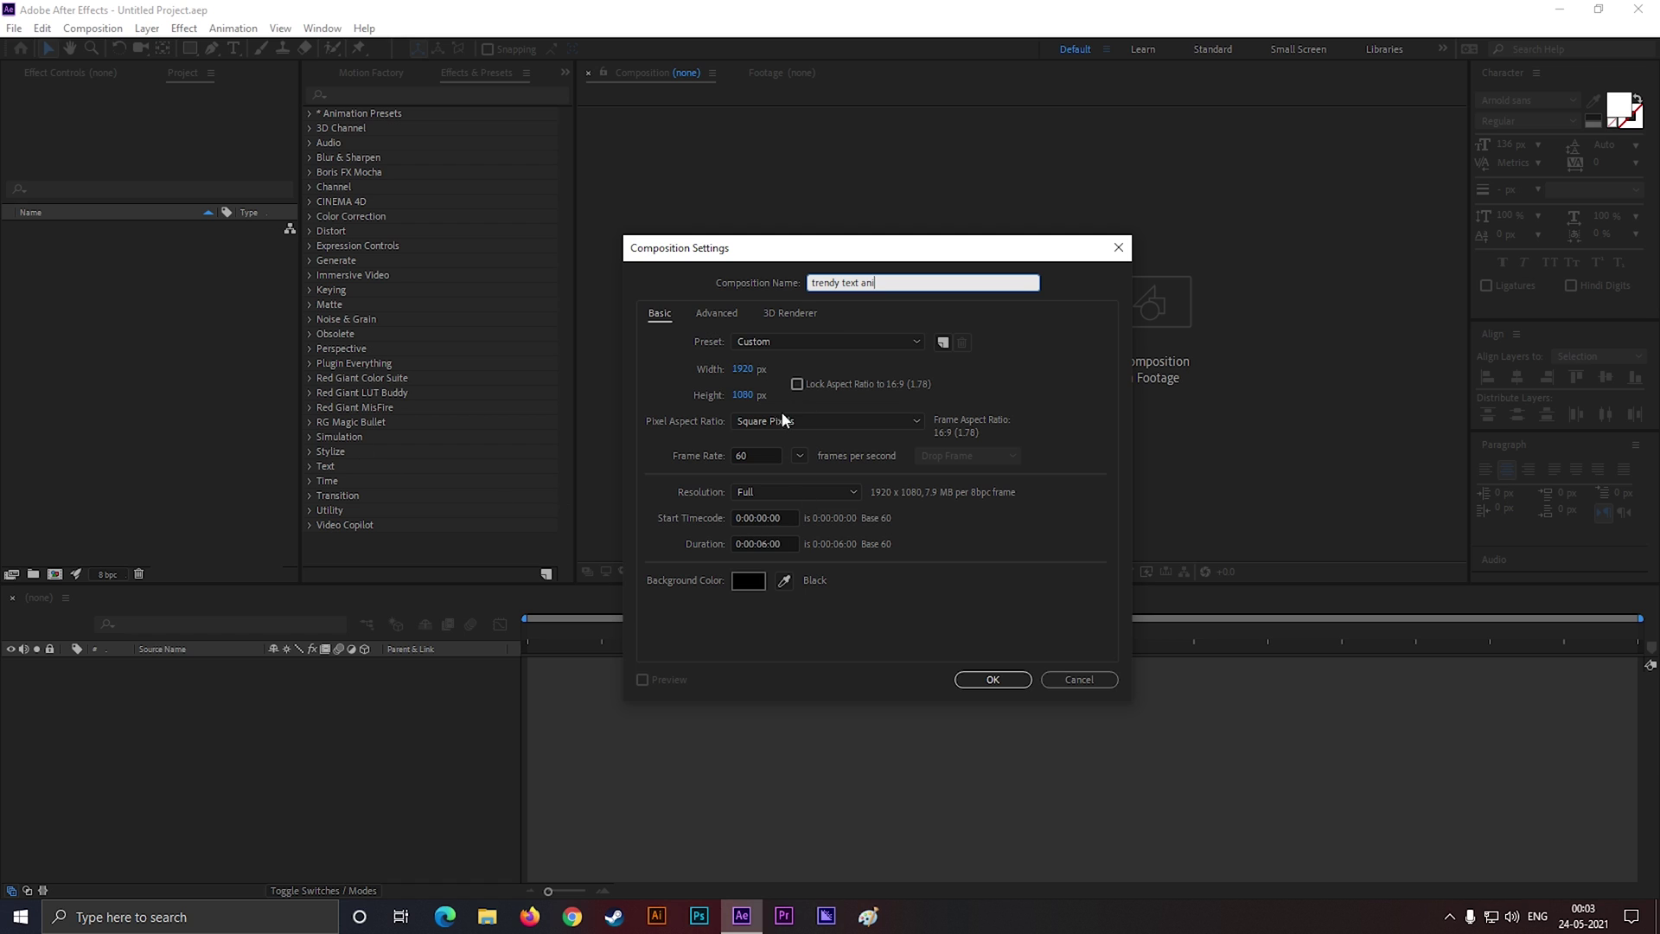
pyautogui.click(988, 690)
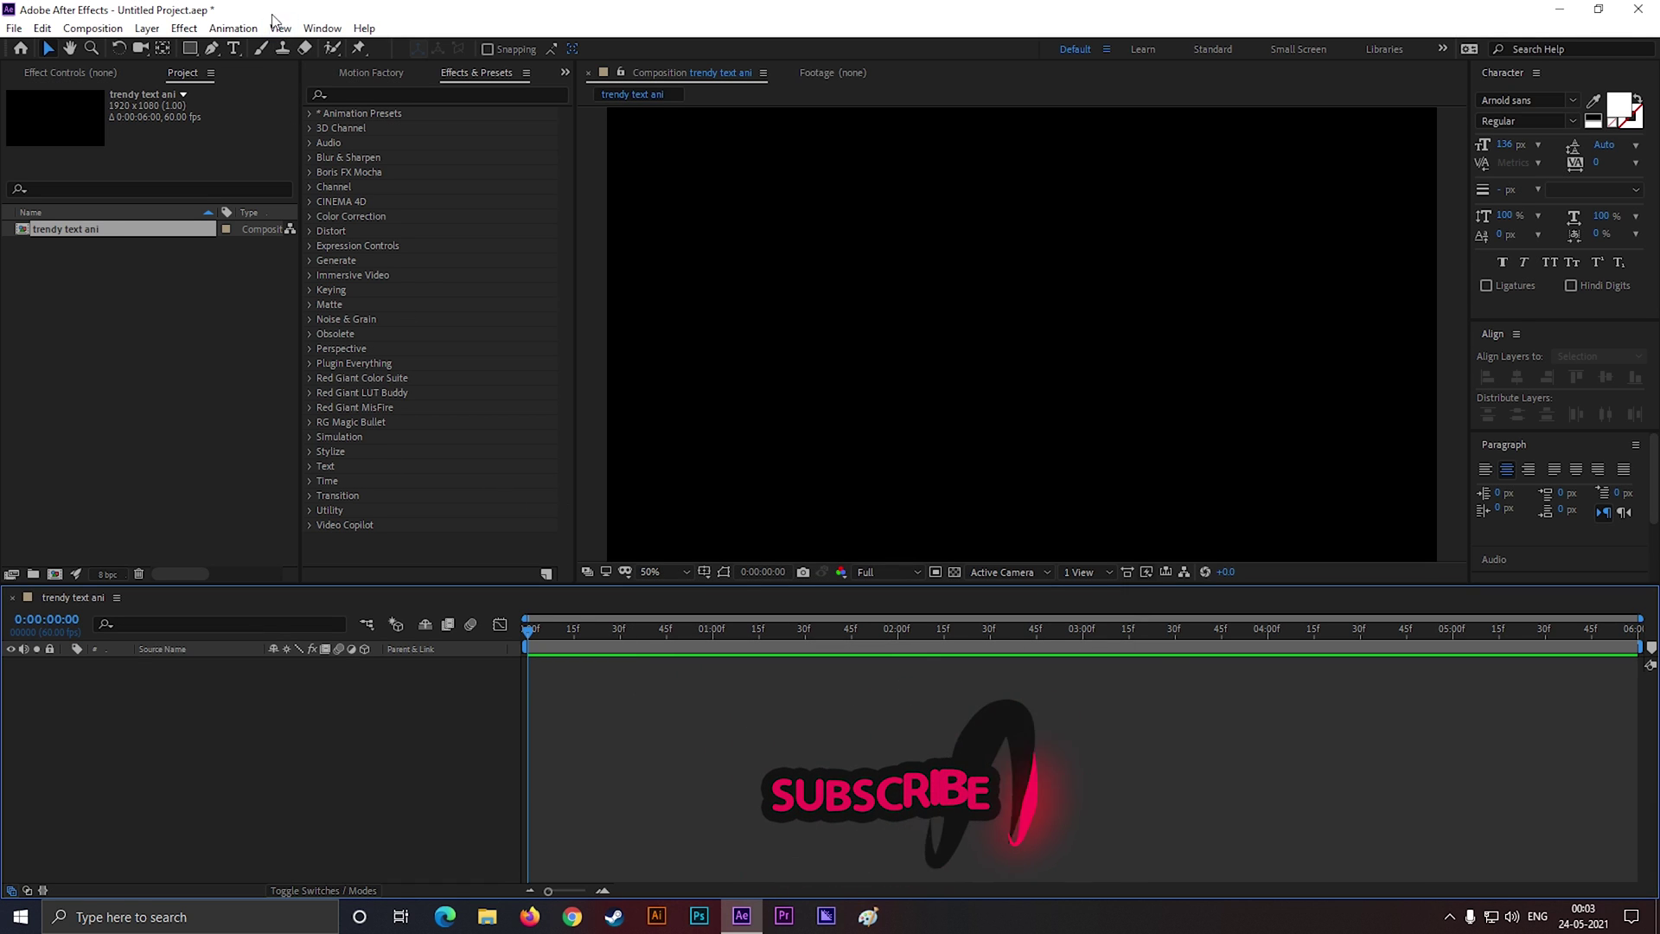
# Create a 'TRENDY.' text layer and move it near the centre of the frame
pyautogui.click(236, 56)
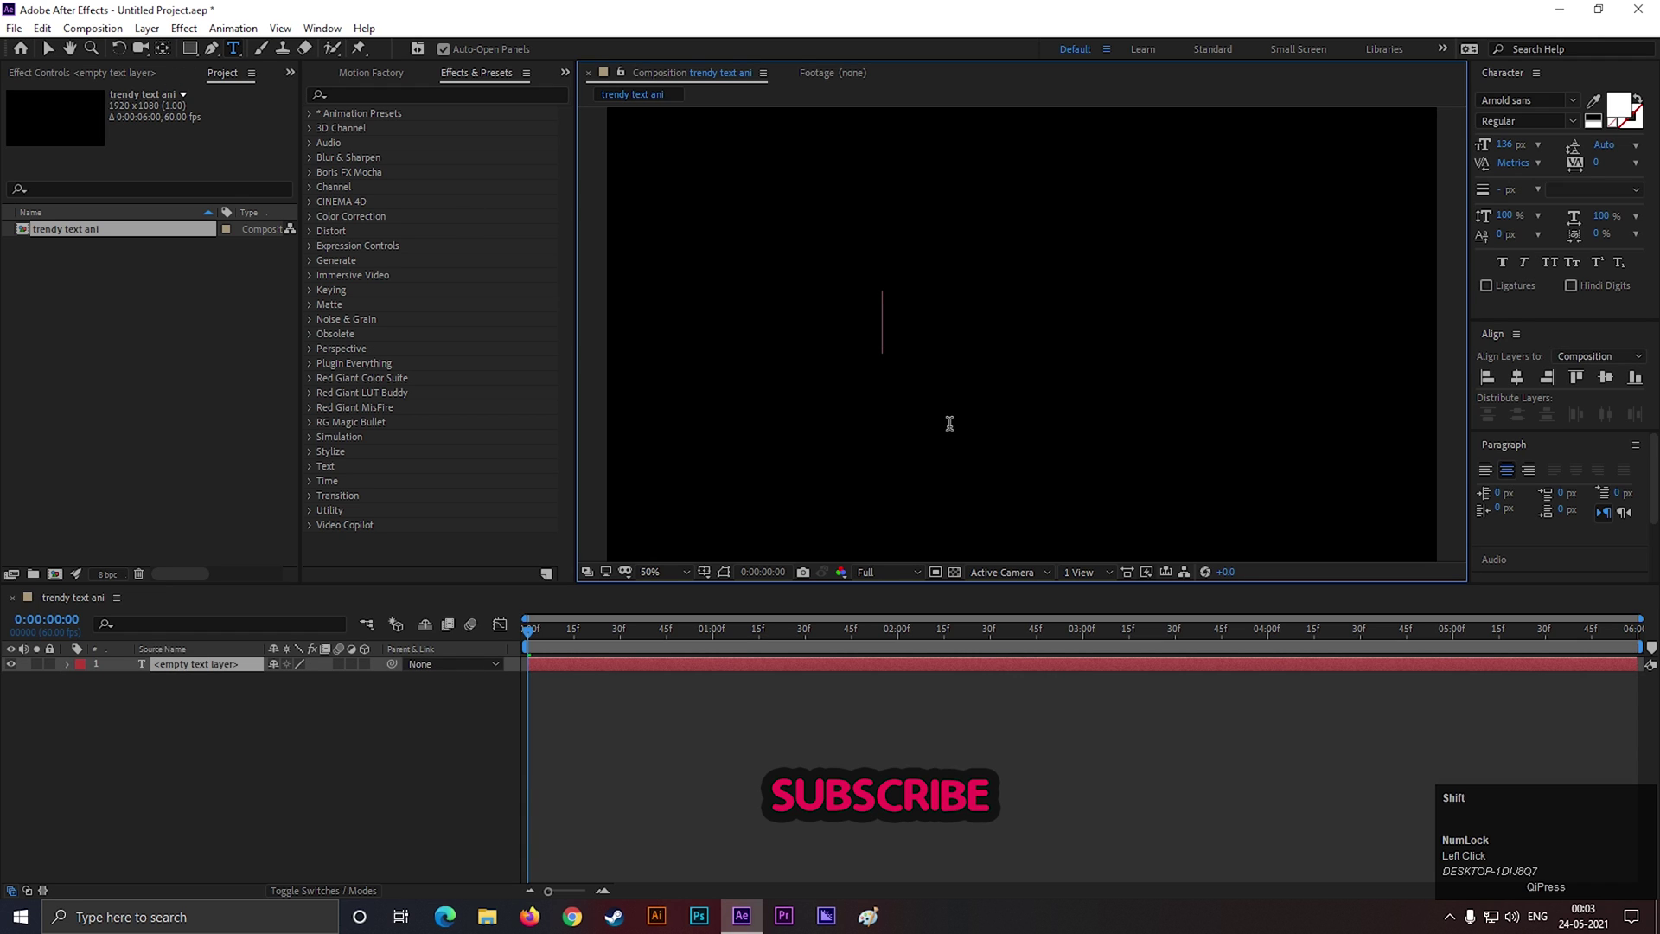
pyautogui.press('shift+t')
pyautogui.write('rendy.')
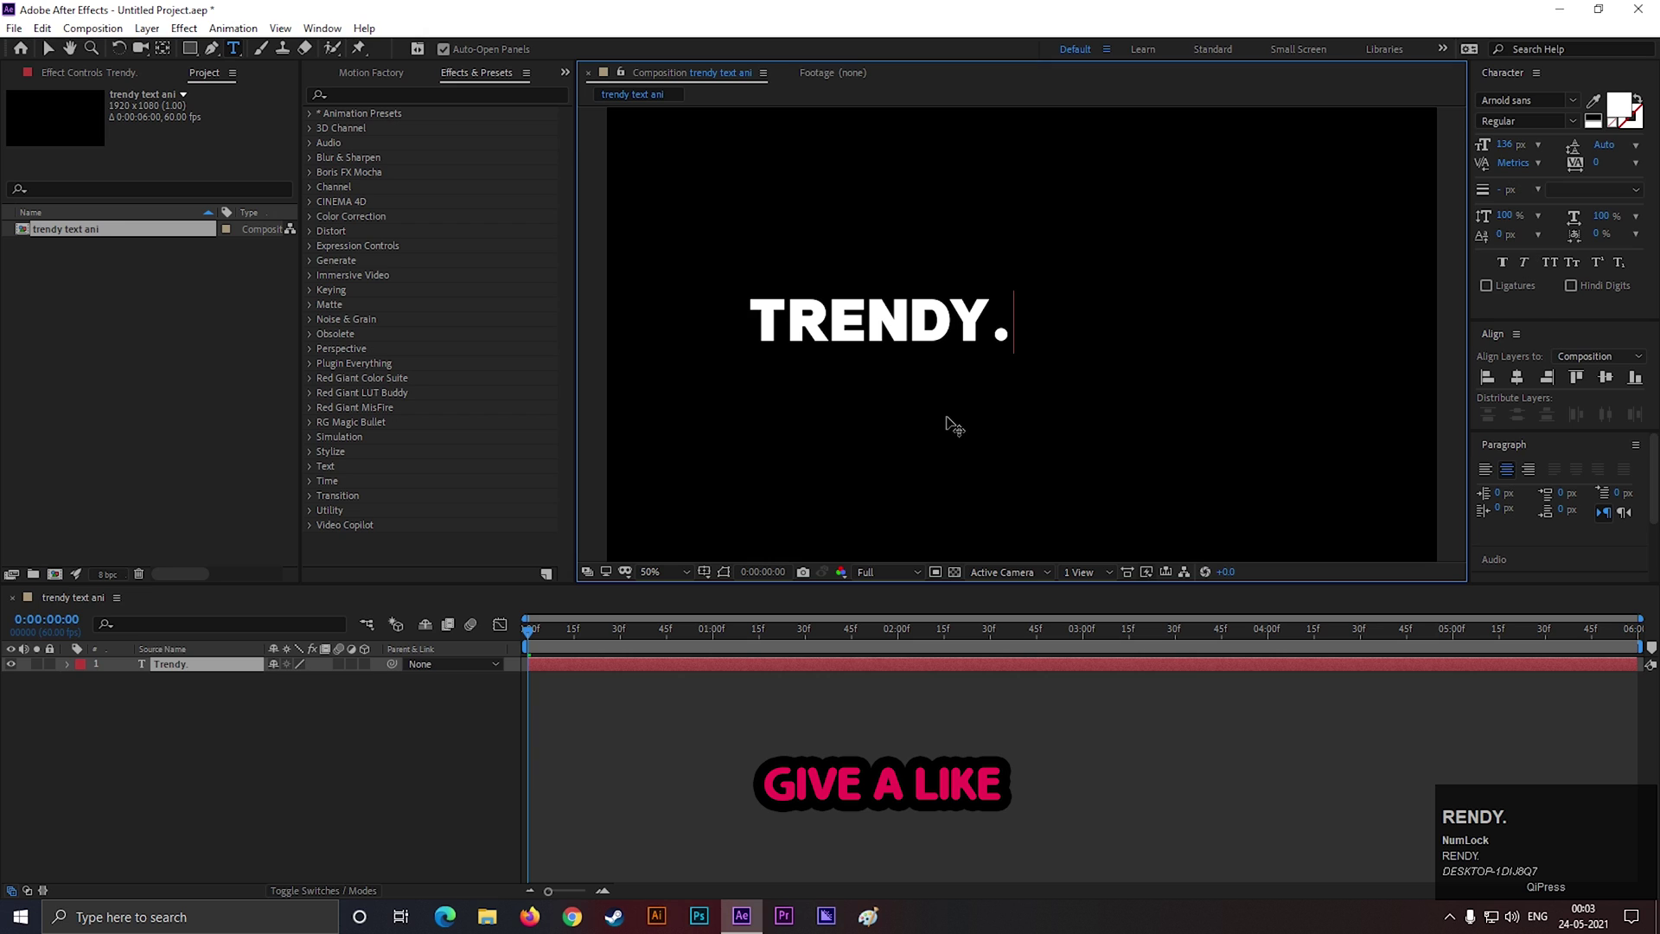
pyautogui.moveTo(53, 56); pyautogui.dragTo(1521, 380)
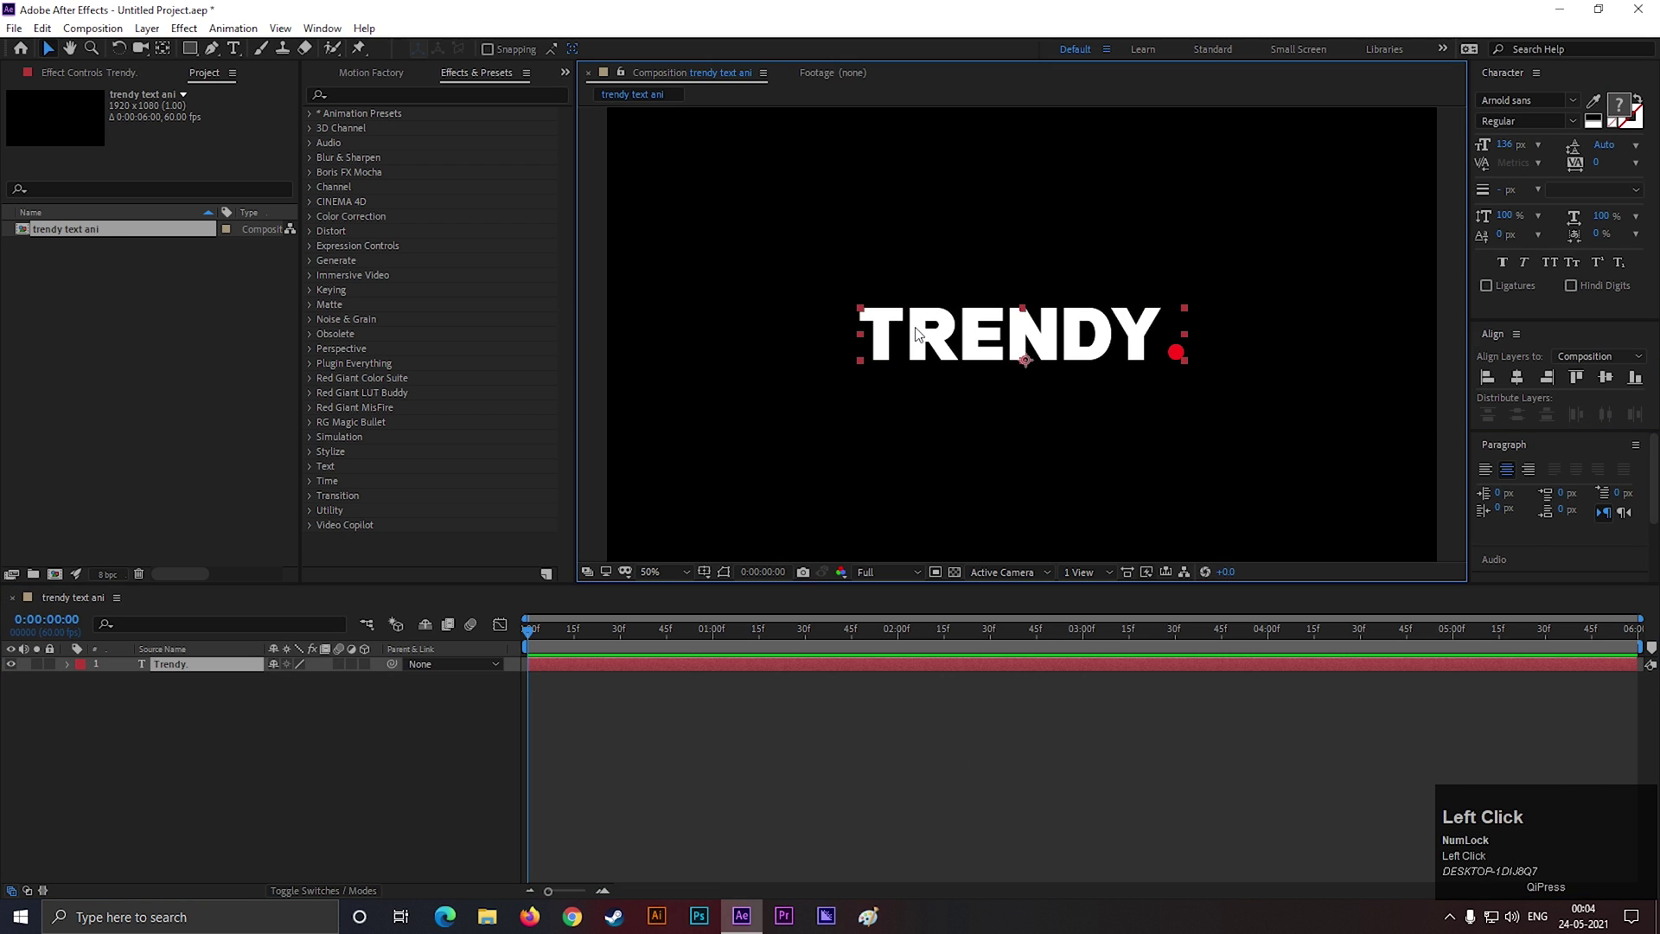
# Offset the position animator 94 down and keyframe its range offset so letters drop in sequence
pyautogui.moveTo(76, 670); pyautogui.dragTo(384, 742)
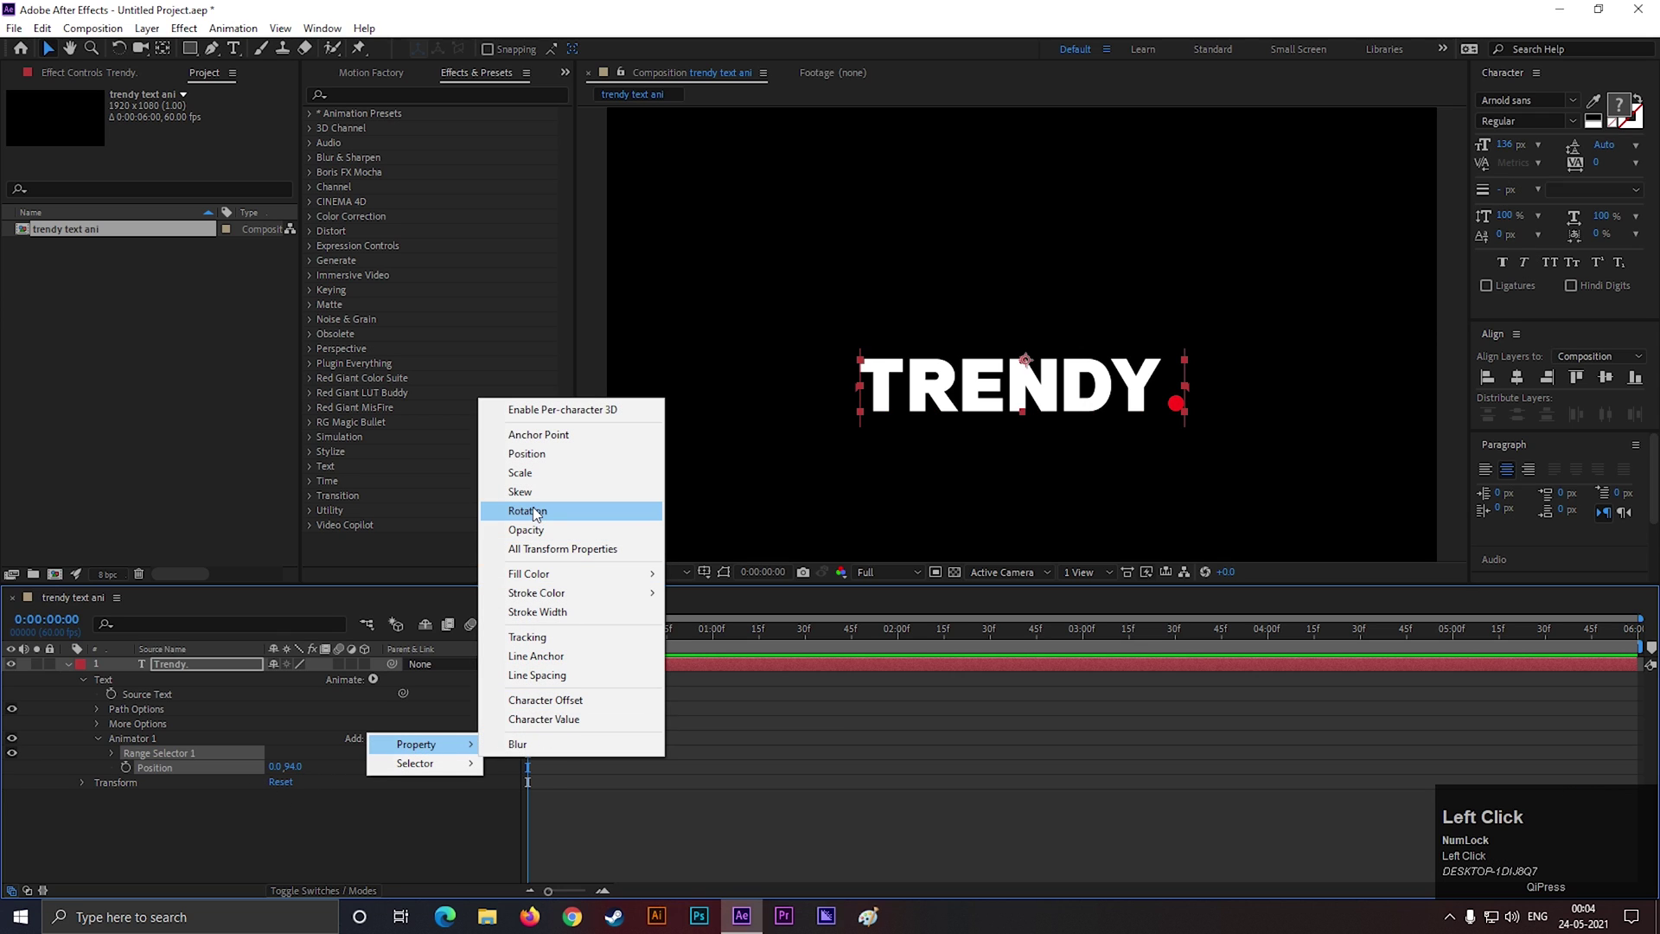
pyautogui.moveTo(540, 528); pyautogui.dragTo(474, 708)
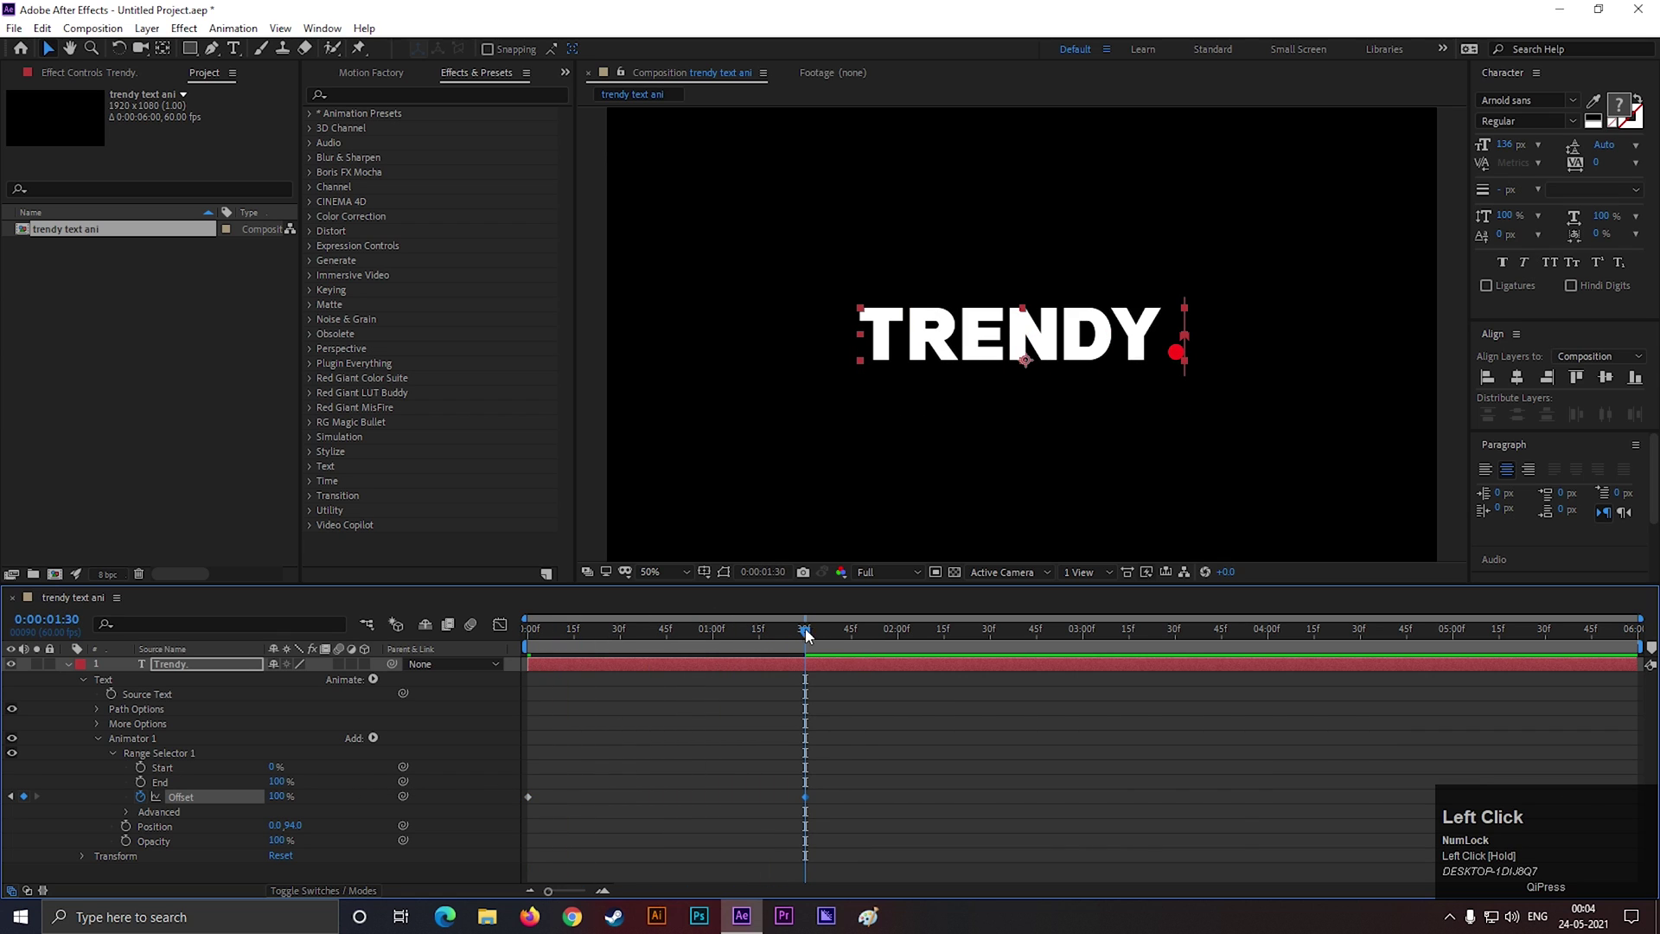
pyautogui.press('space')
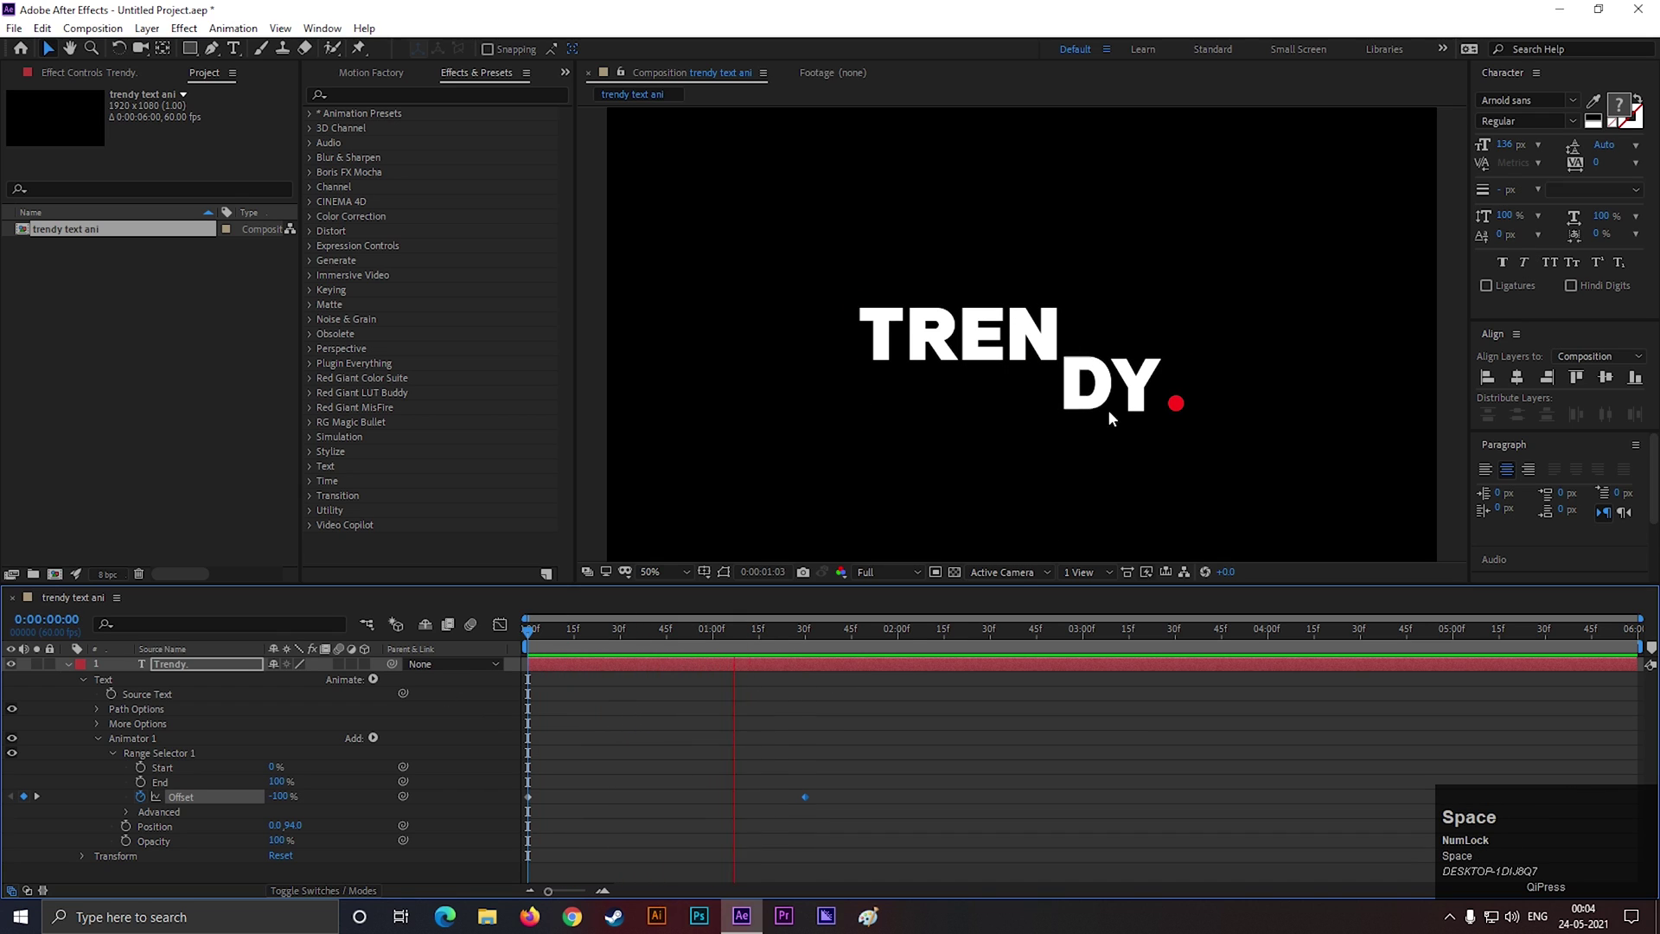
# Set the range selector's Ease High and Ease Low to 100% and preview the drop-in
pyautogui.click(835, 634)
pyautogui.scroll(-3)
pyautogui.click(131, 816)
pyautogui.scroll(-3)
pyautogui.moveTo(325, 748); pyautogui.dragTo(622, 731)
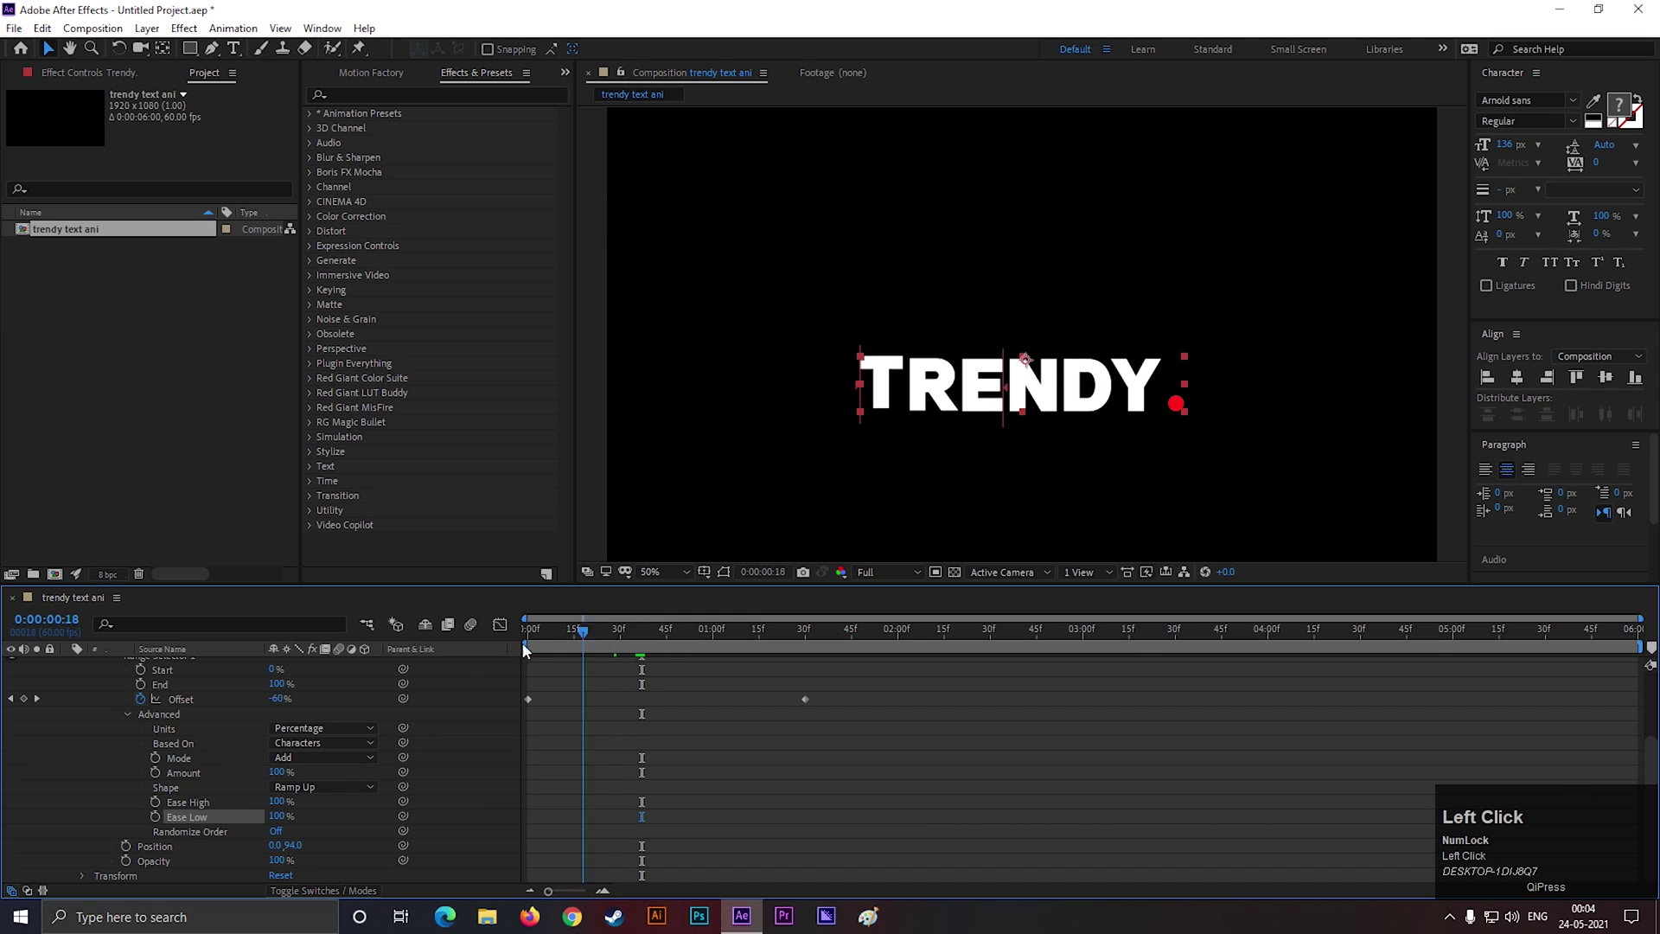
pyautogui.press('space')
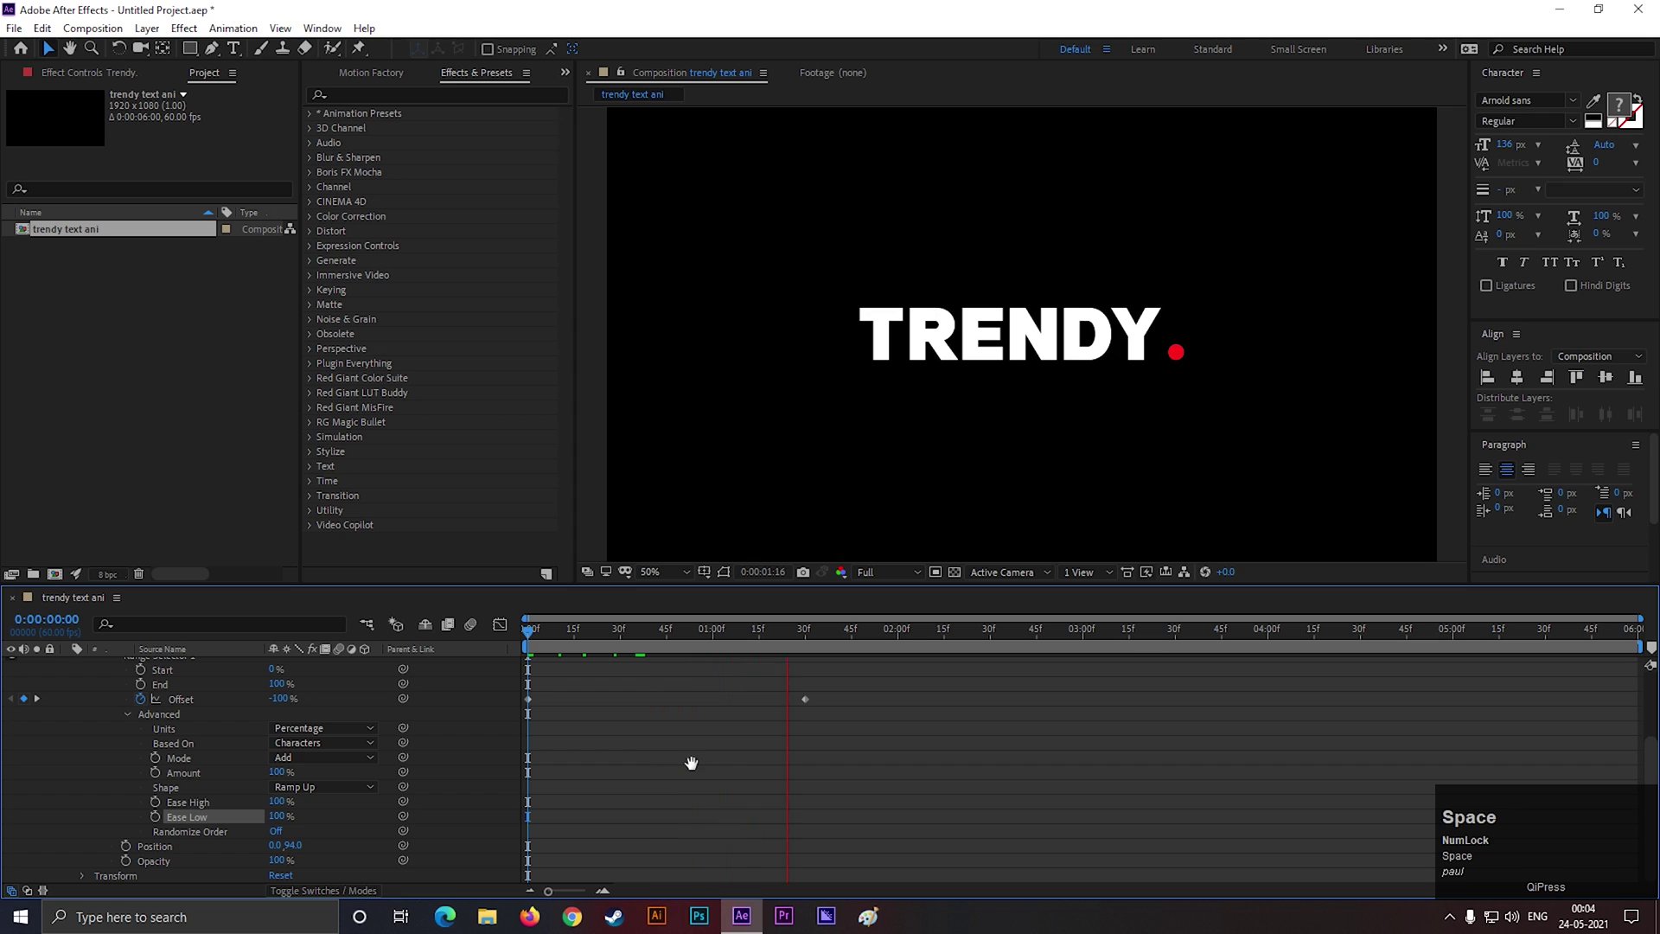
# Add an Opacity property to the animator at 0% so letters fade in as they drop
pyautogui.moveTo(800, 638); pyautogui.dragTo(144, 720)
pyautogui.scroll(3)
pyautogui.moveTo(119, 761); pyautogui.dragTo(569, 725)
pyautogui.press('space')
# Add Animator 2 with Tracking Amount keyframed from 0 at 1:15 to 20 at 2:00
pyautogui.moveTo(786, 636); pyautogui.dragTo(321, 848)
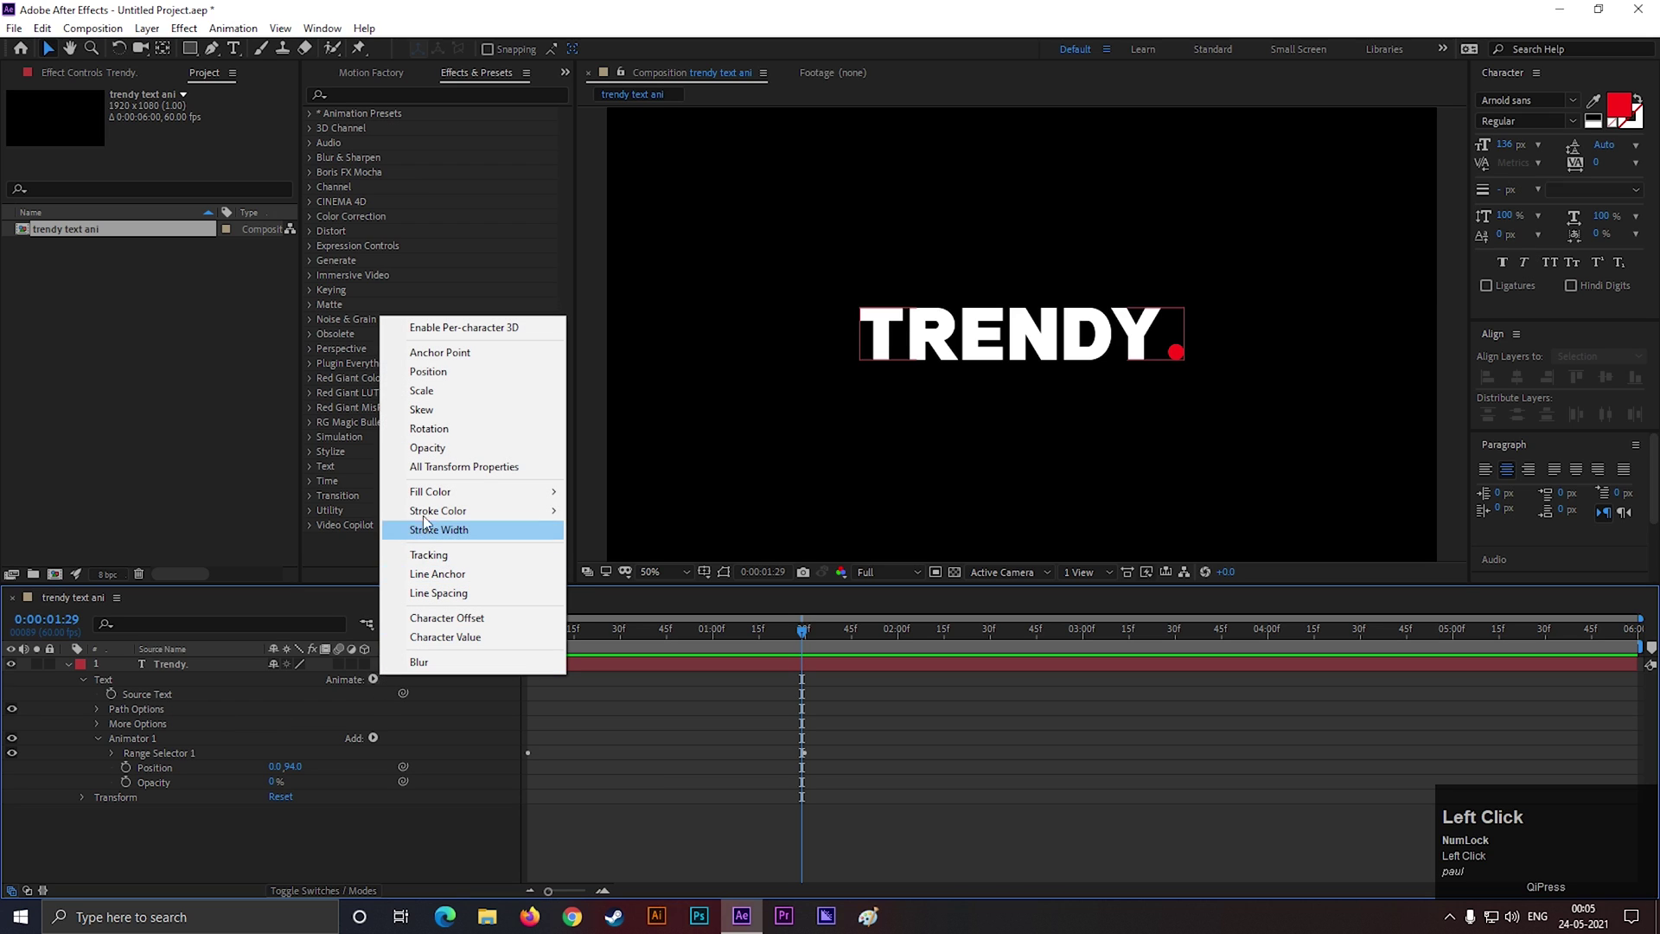
pyautogui.moveTo(436, 565); pyautogui.dragTo(1029, 350)
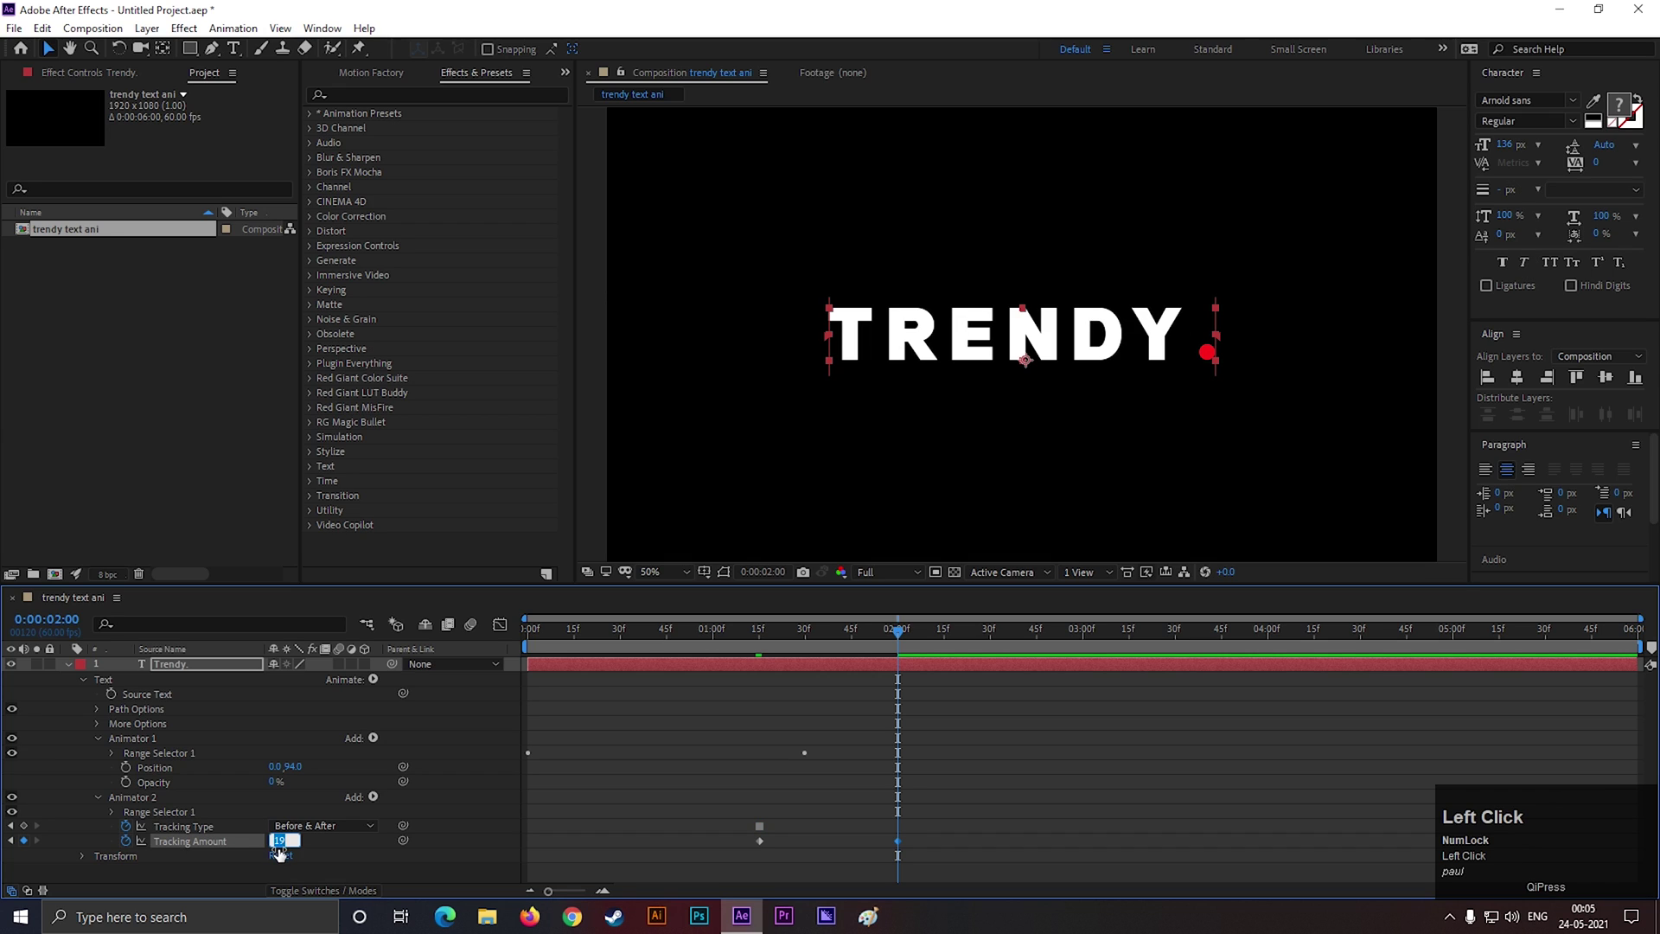
pyautogui.press('Return')
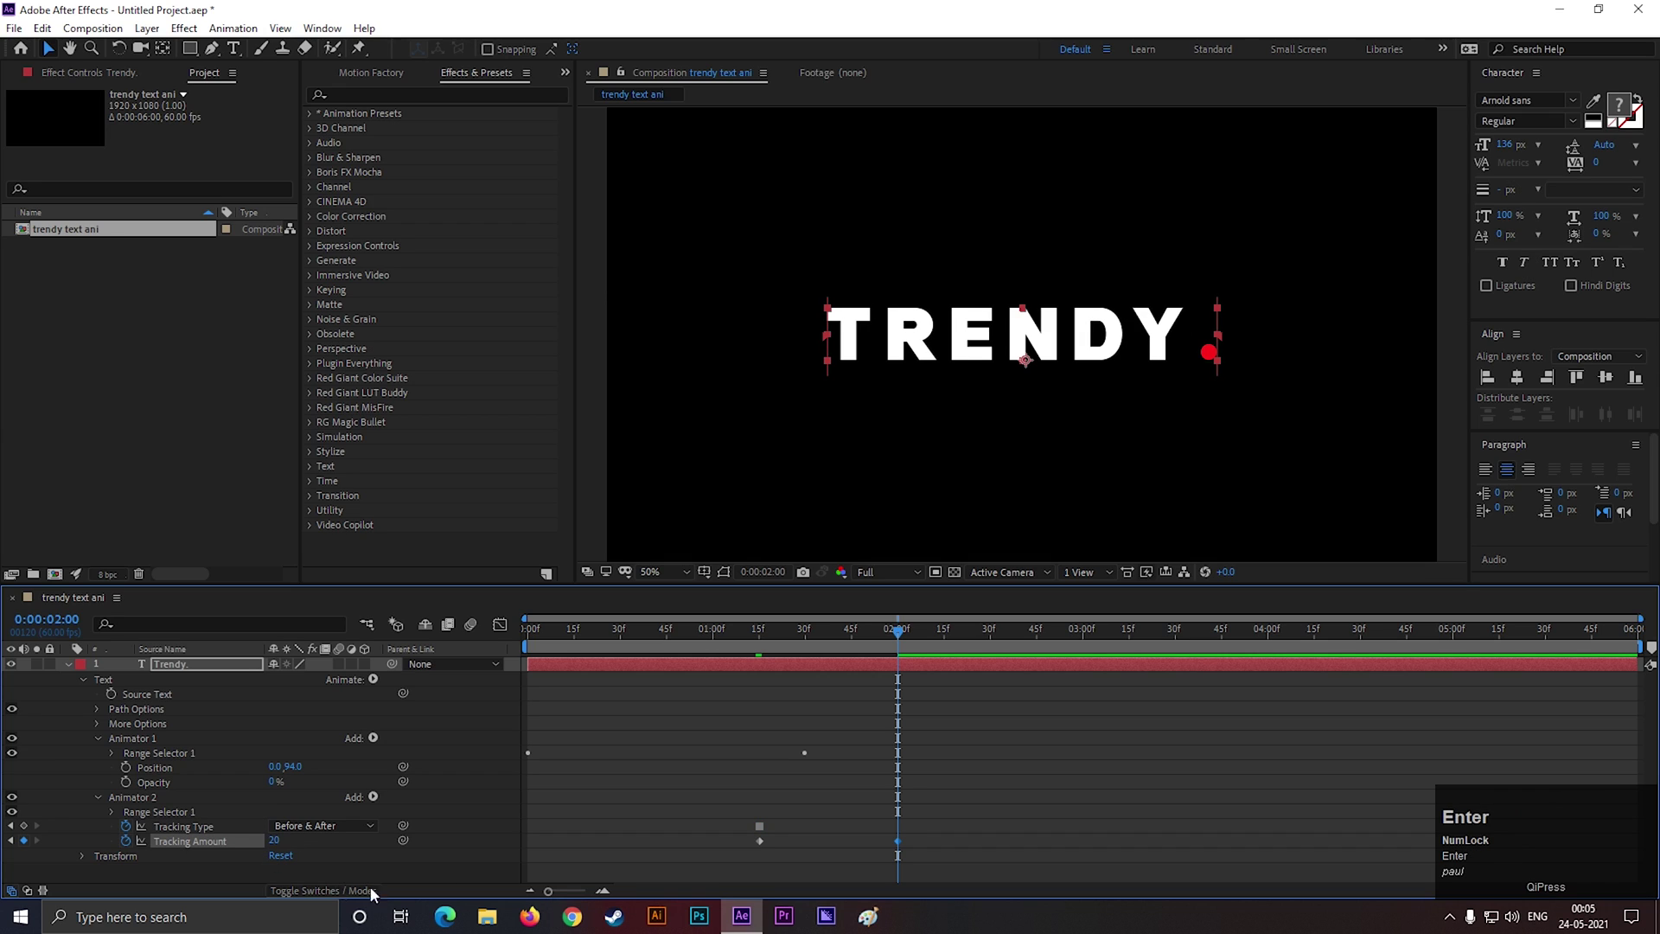
pyautogui.click(944, 736)
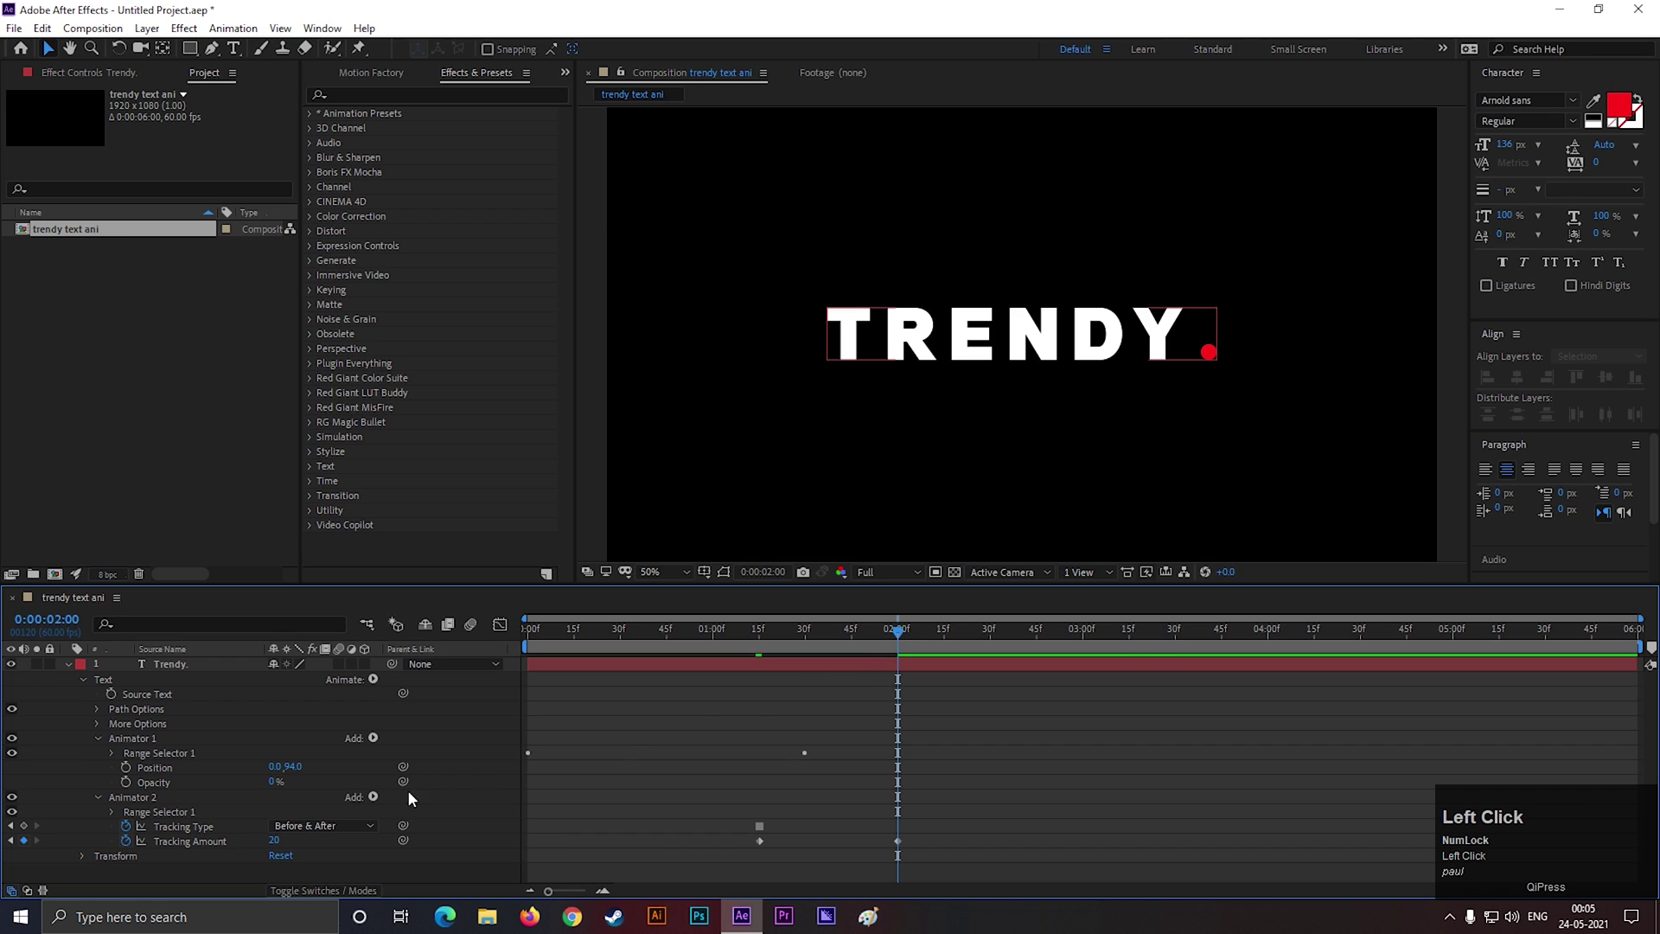
# Add Animator 3 with Skew keyframed from 0 at 1:15 to 10 at 2:00
pyautogui.click(110, 804)
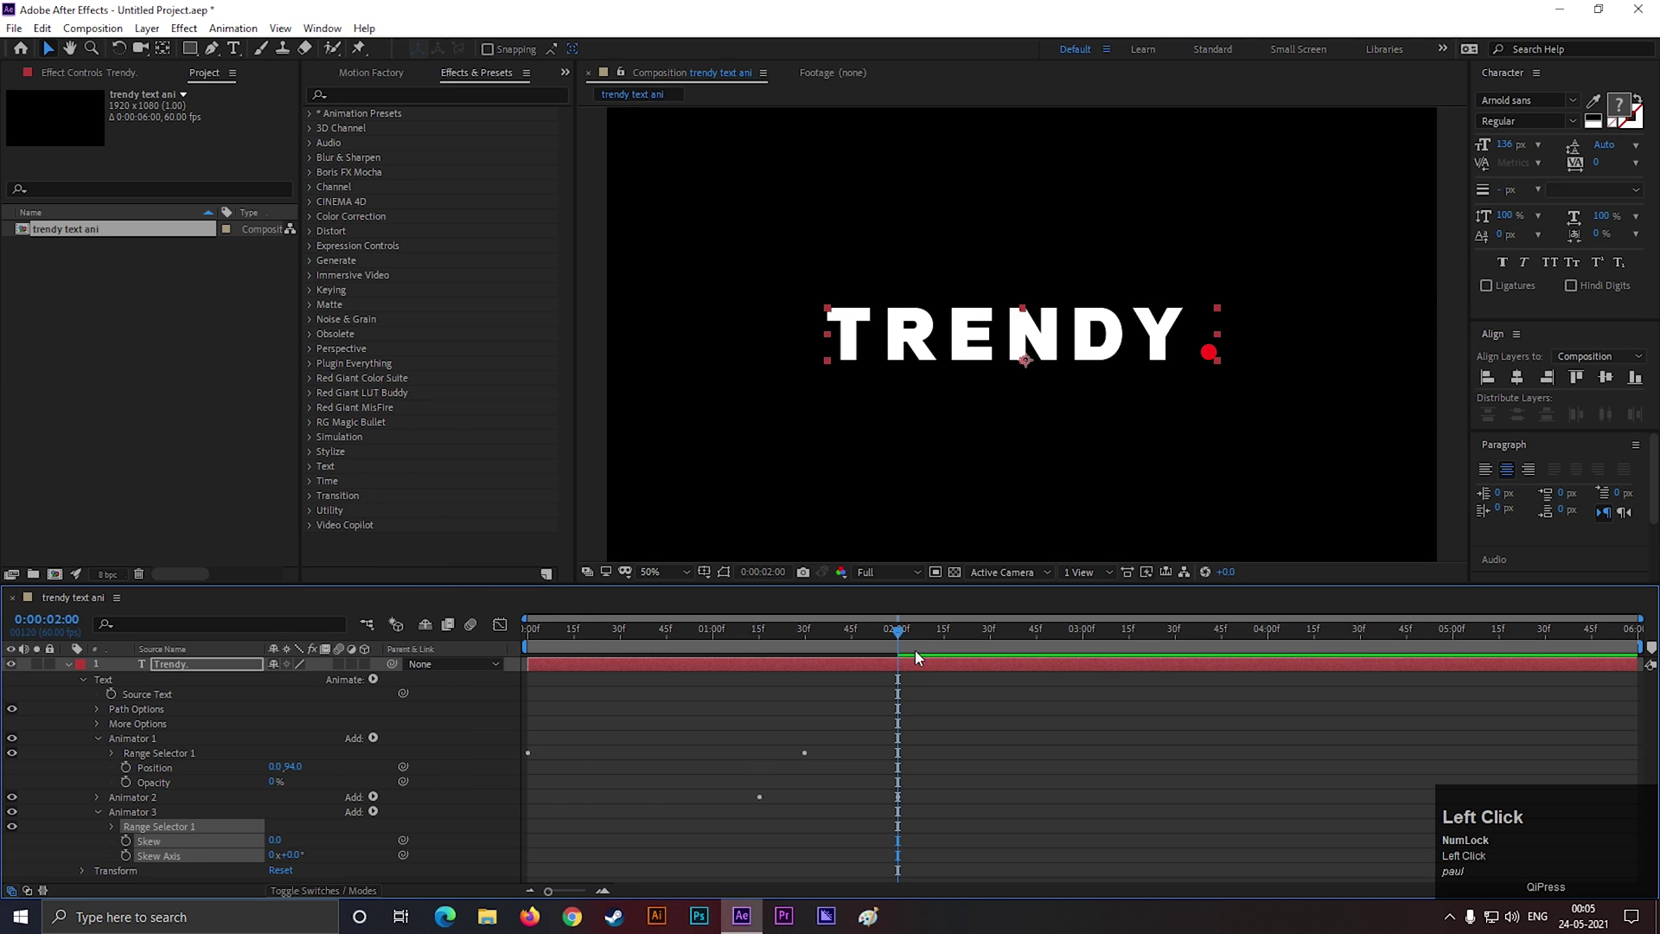
pyautogui.moveTo(780, 662); pyautogui.dragTo(763, 668)
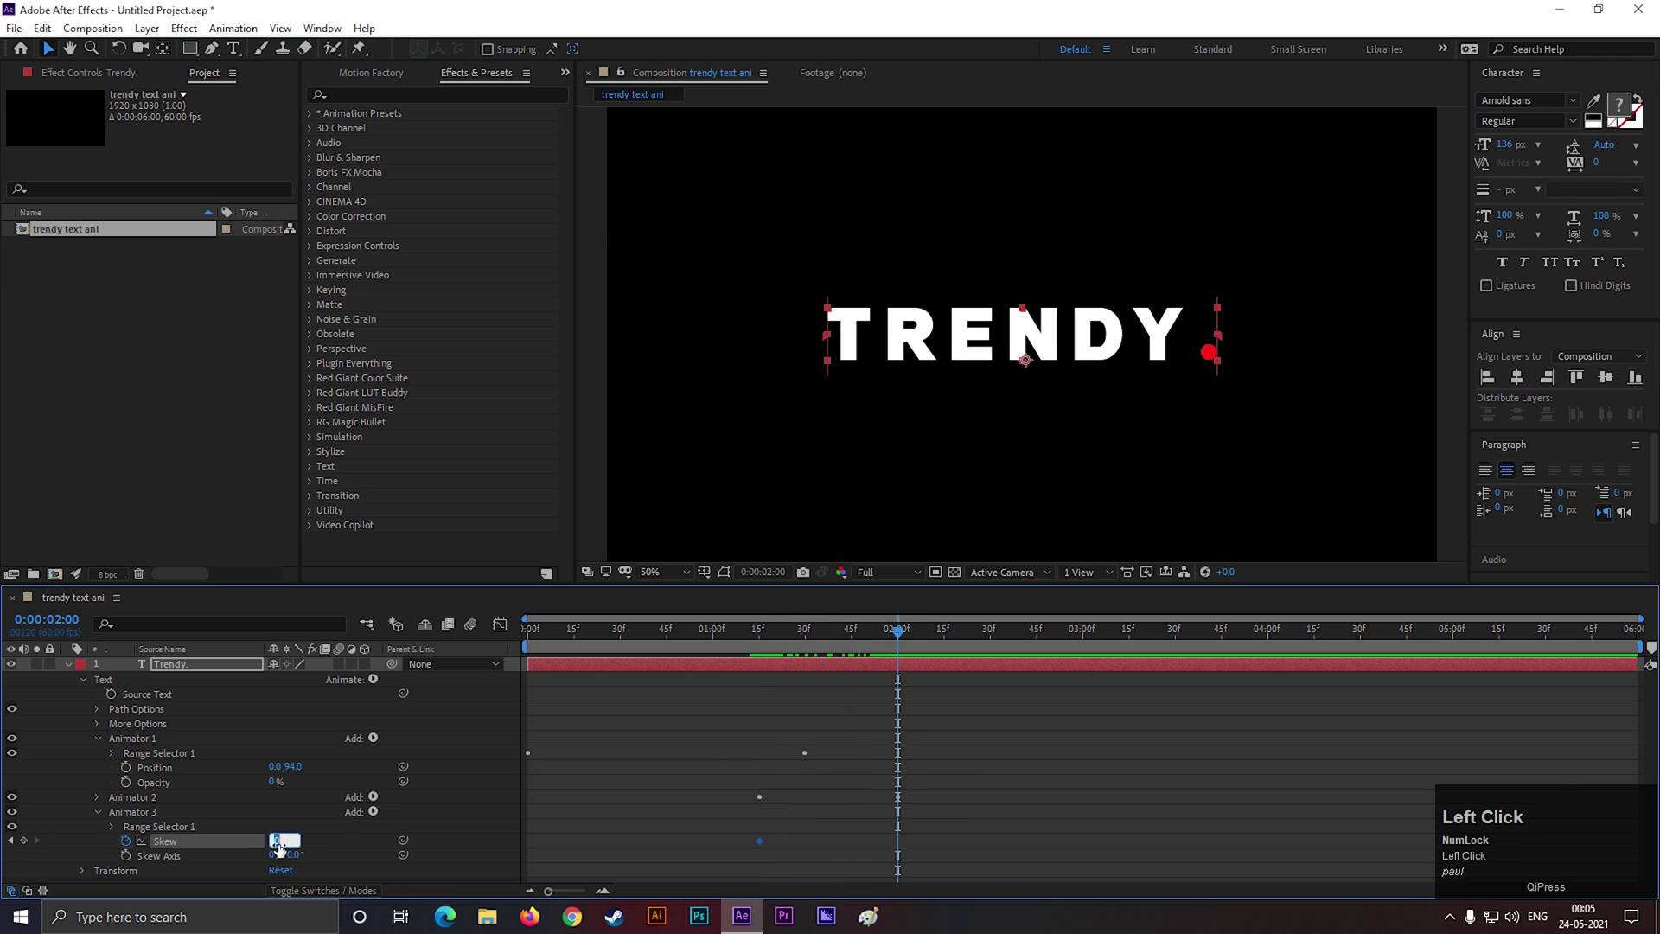
pyautogui.press('Return')
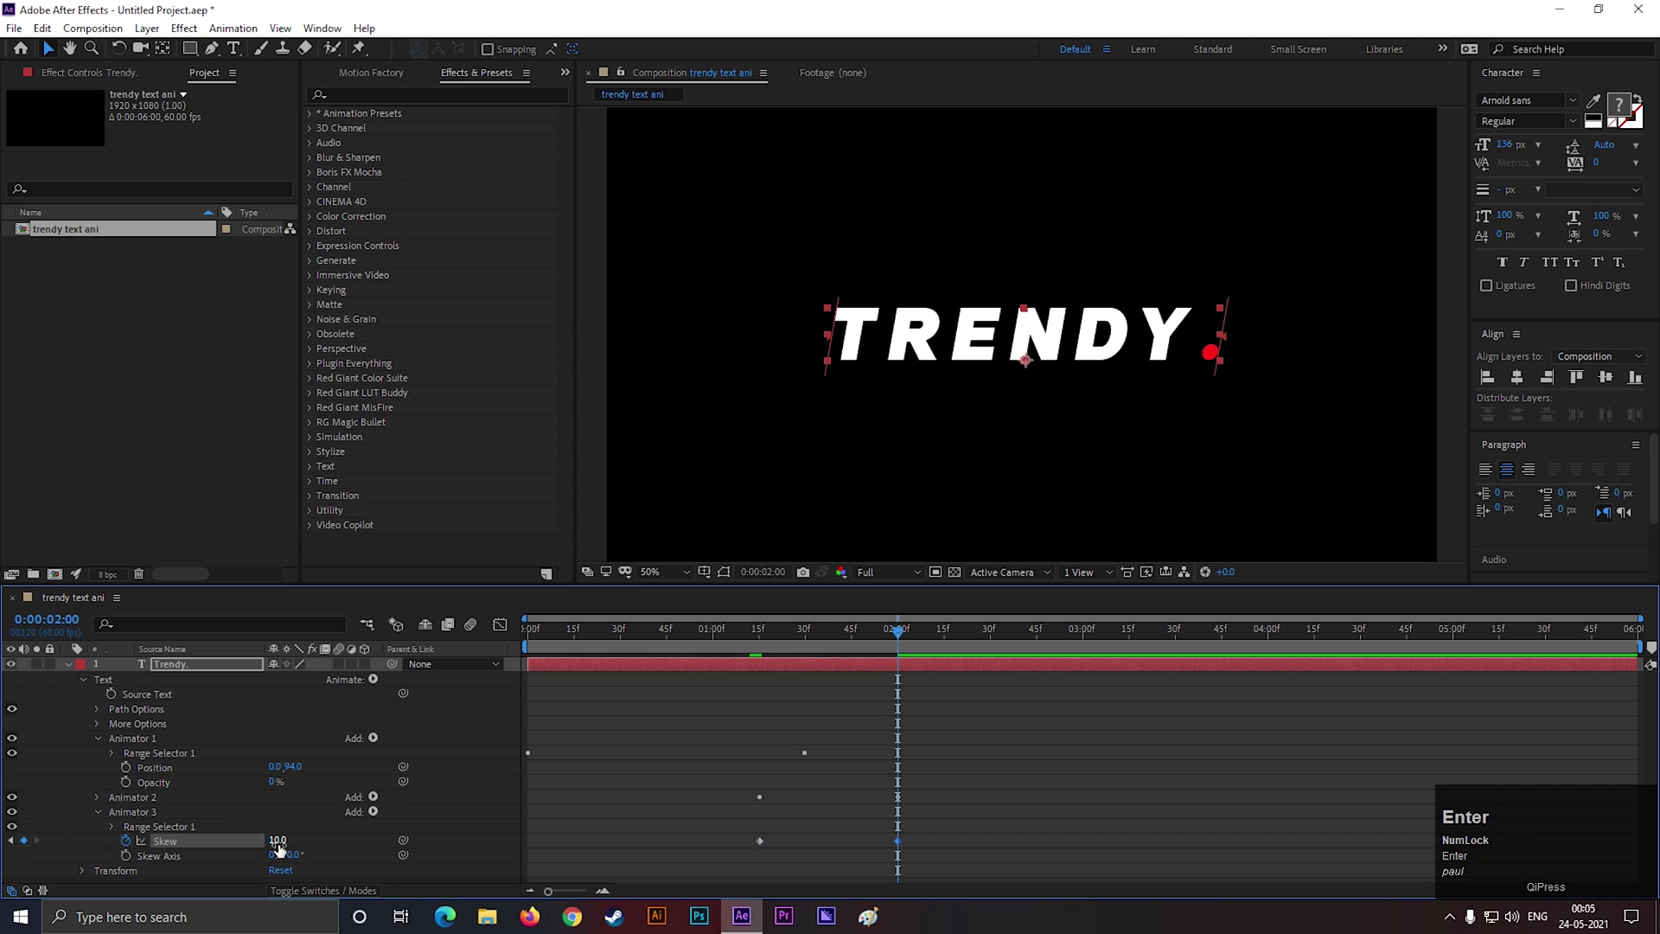
pyautogui.moveTo(902, 636); pyautogui.dragTo(180, 671)
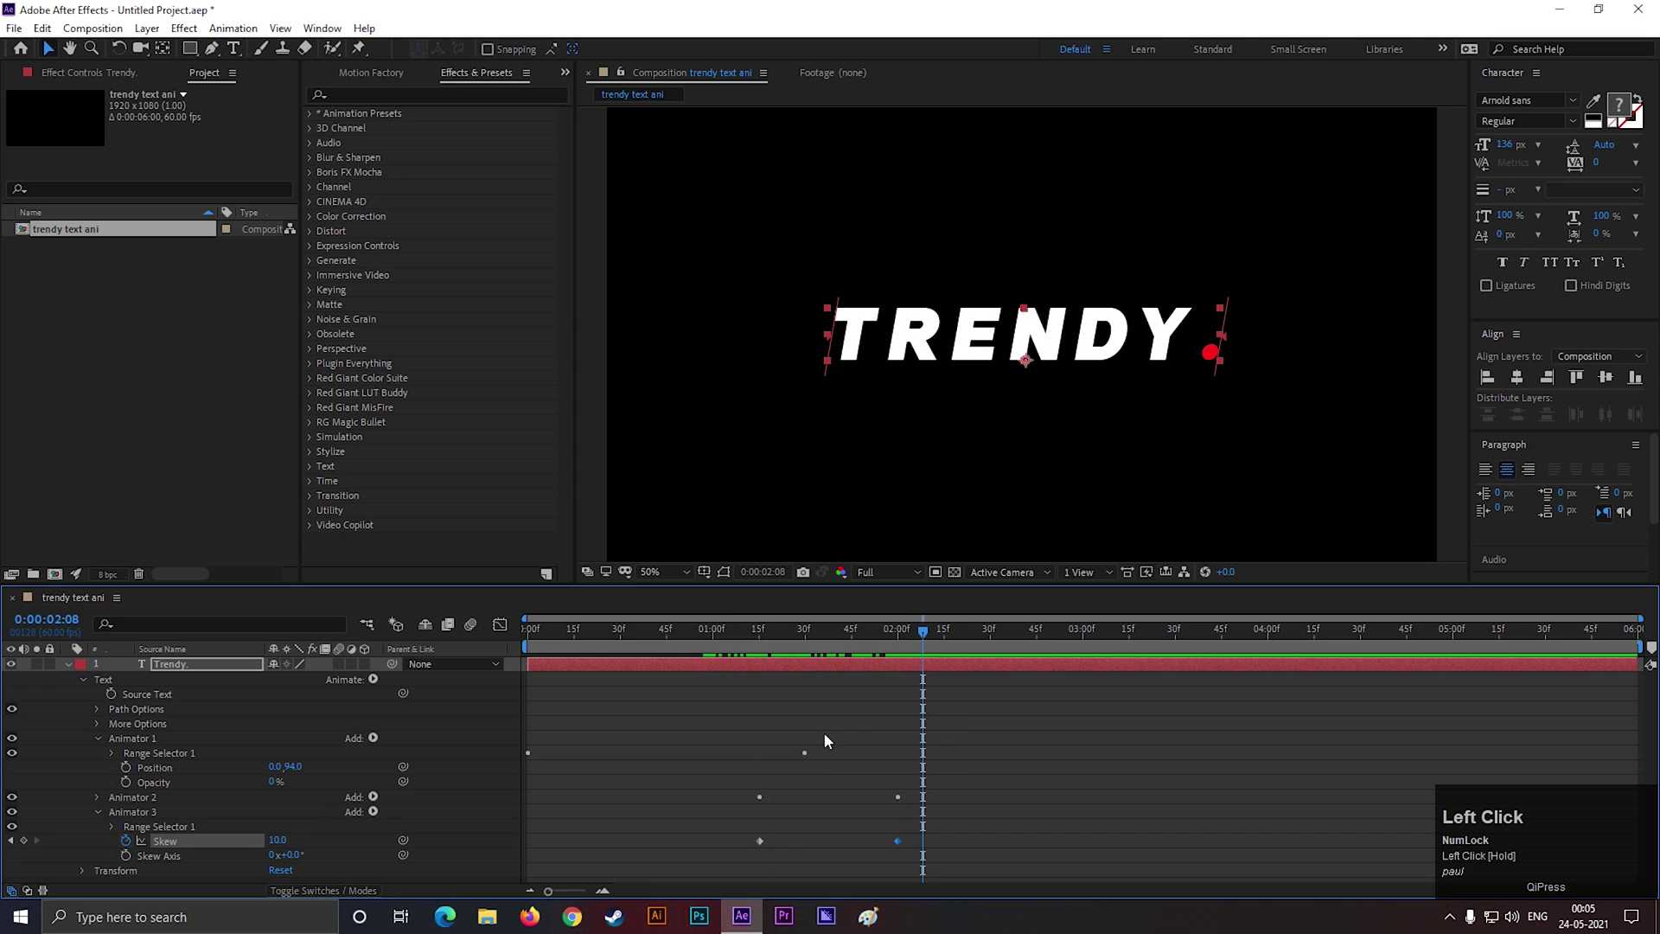
# Reveal the animated properties and easy-ease the offset keyframes with F9
pyautogui.press('u')
pyautogui.moveTo(325, 786); pyautogui.dragTo(864, 726)
pyautogui.press('F9')
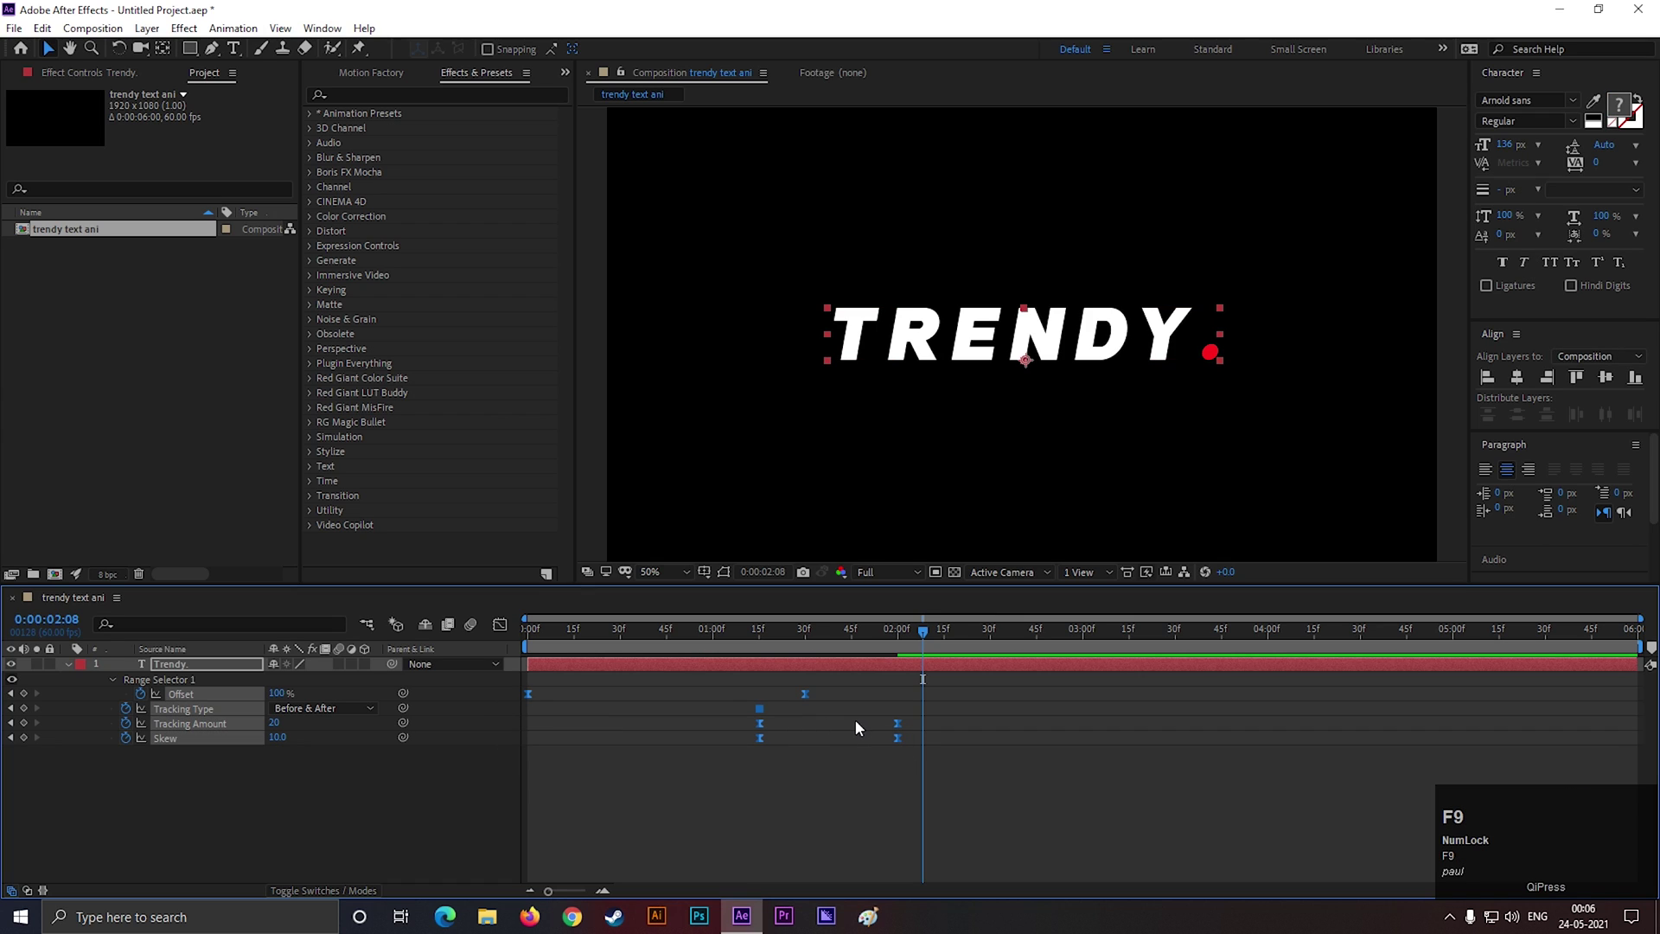
# Apply Easy Ease to the tracking and skew keyframes and preview the animation
pyautogui.moveTo(893, 812); pyautogui.dragTo(905, 745)
pyautogui.rightClick(904, 745)
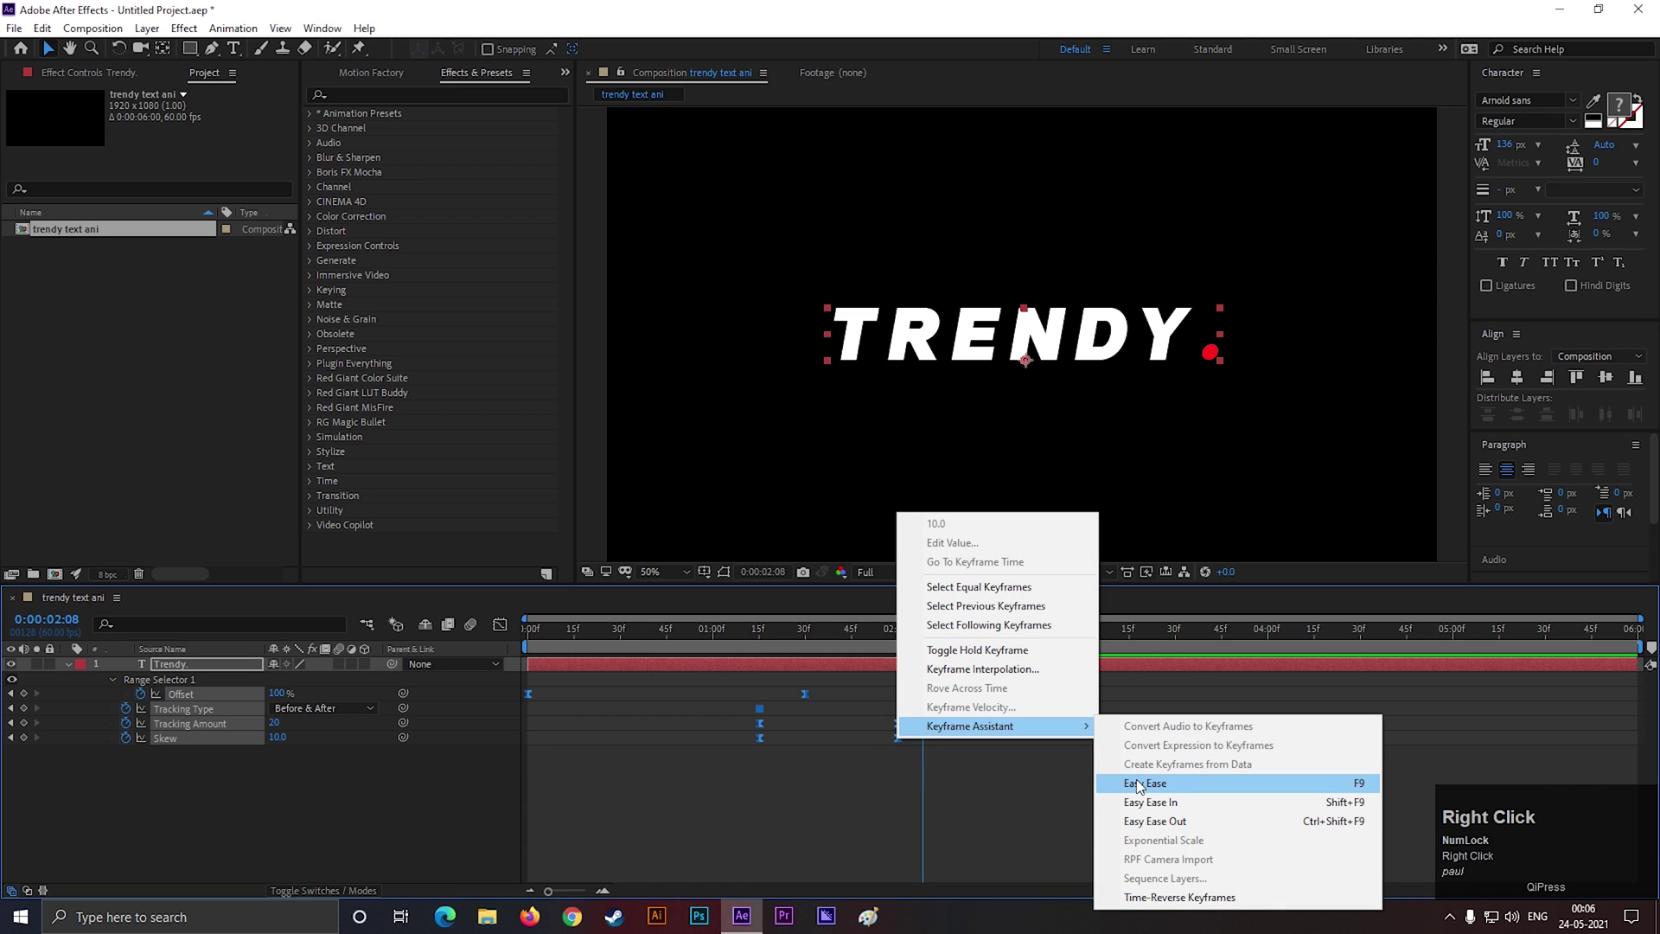
pyautogui.click(866, 781)
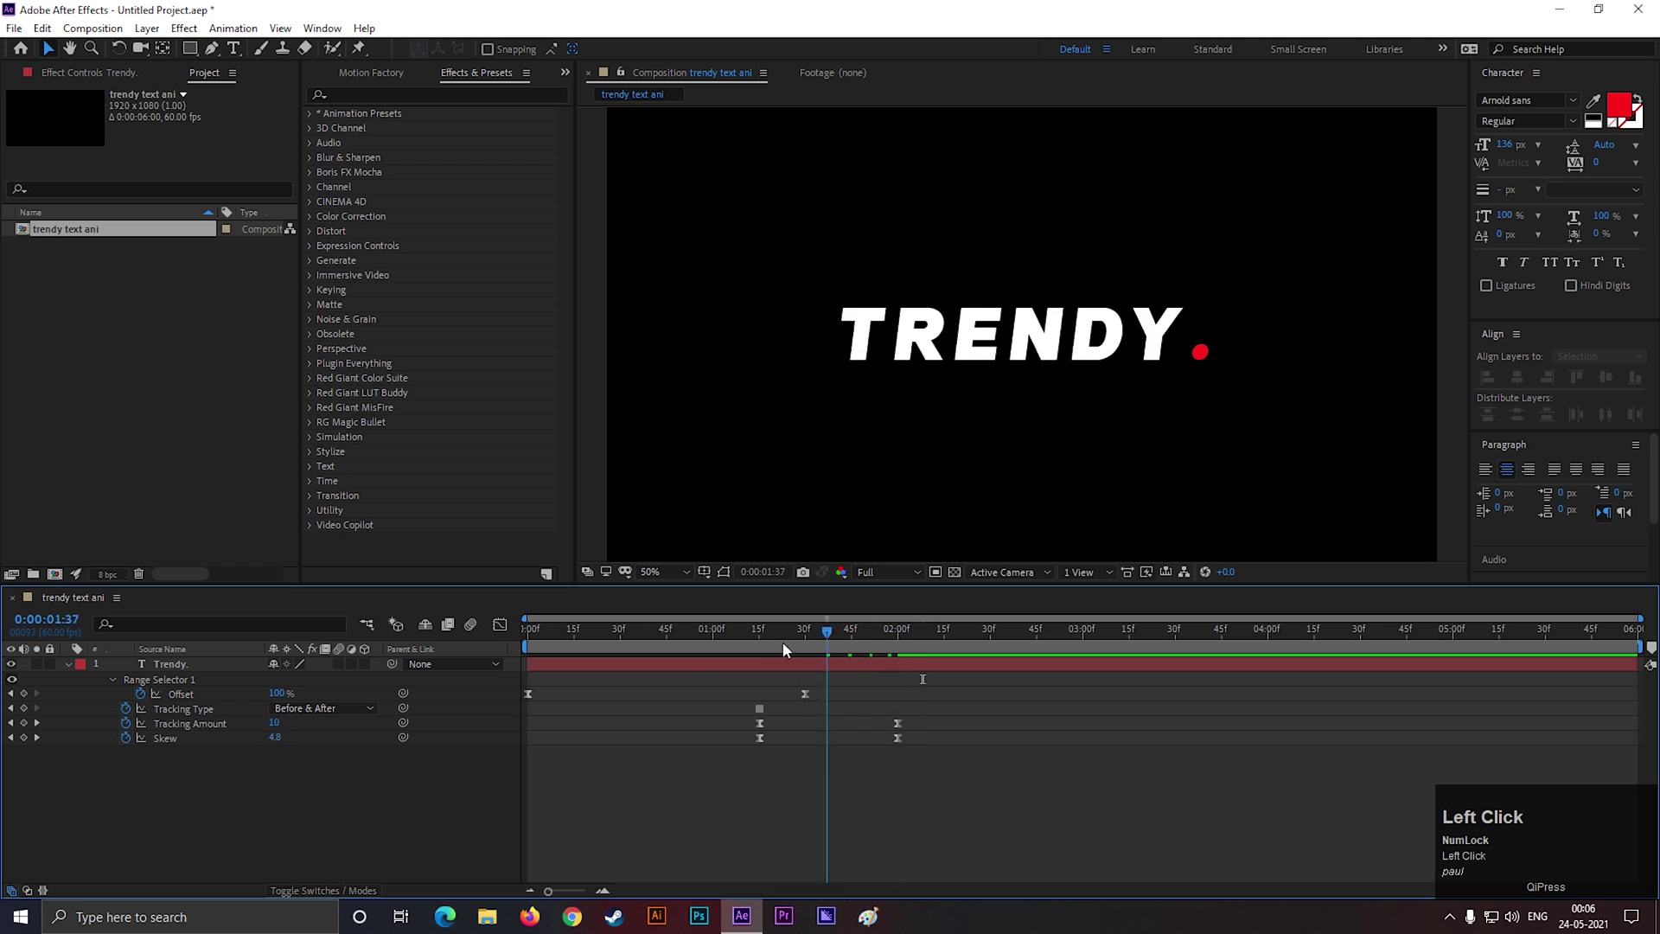
pyautogui.press('space')
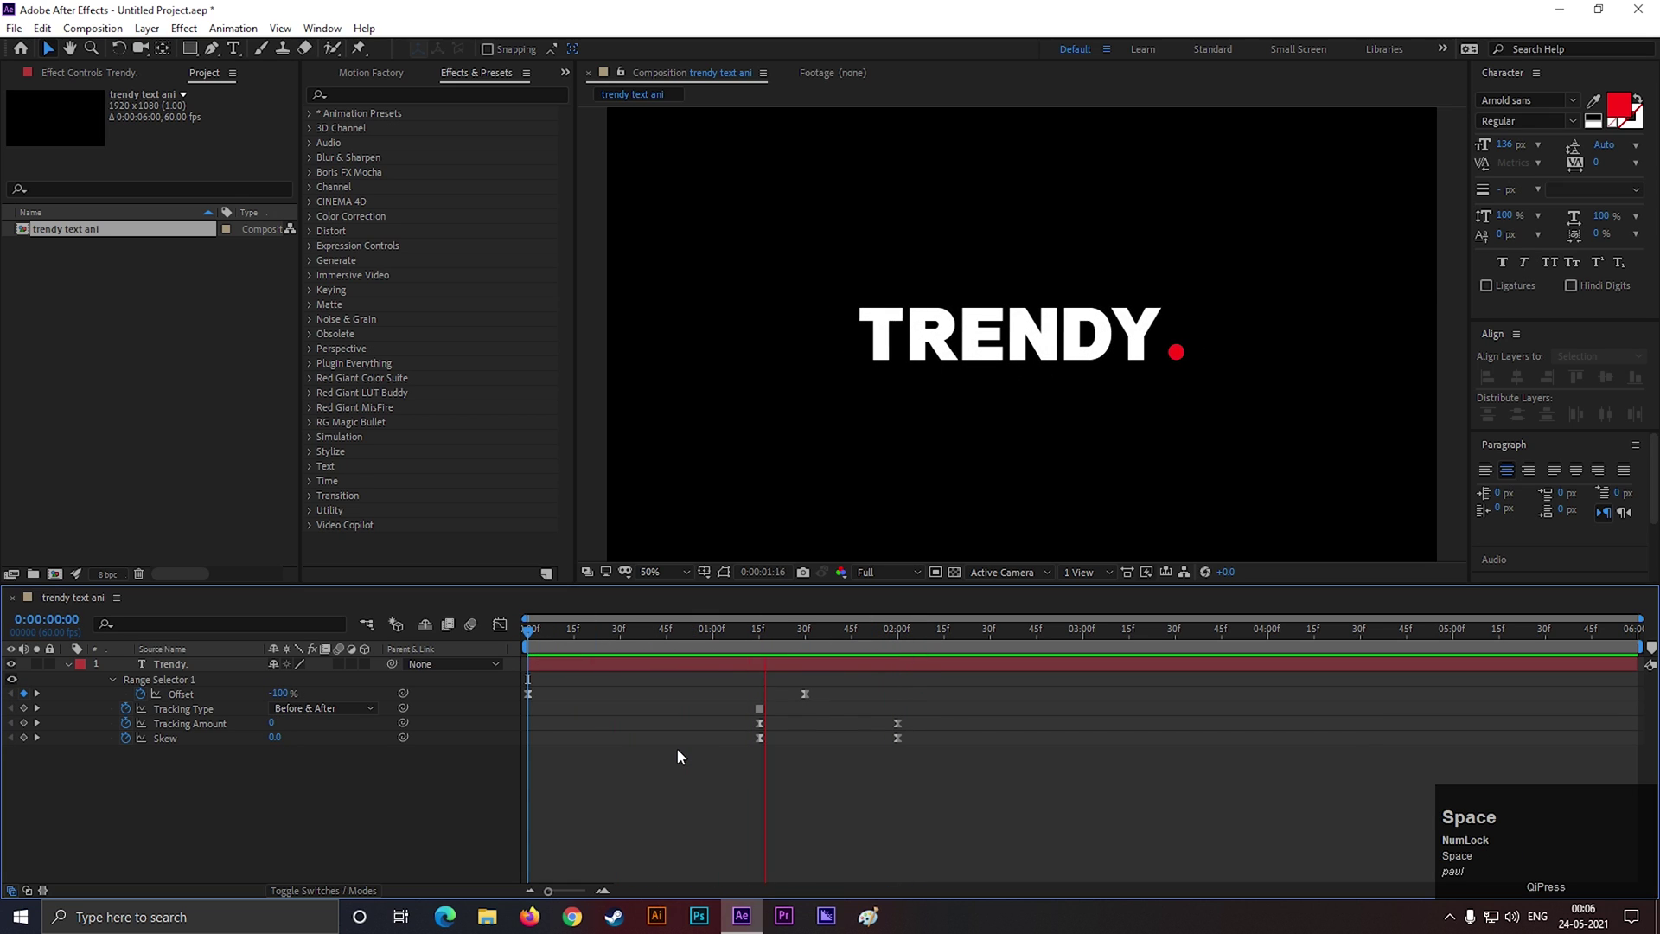
pyautogui.press('space')
# In the Graph Editor, sharpen the tracking and skew speed curves into a quick burst and preview
pyautogui.moveTo(720, 771); pyautogui.dragTo(505, 639)
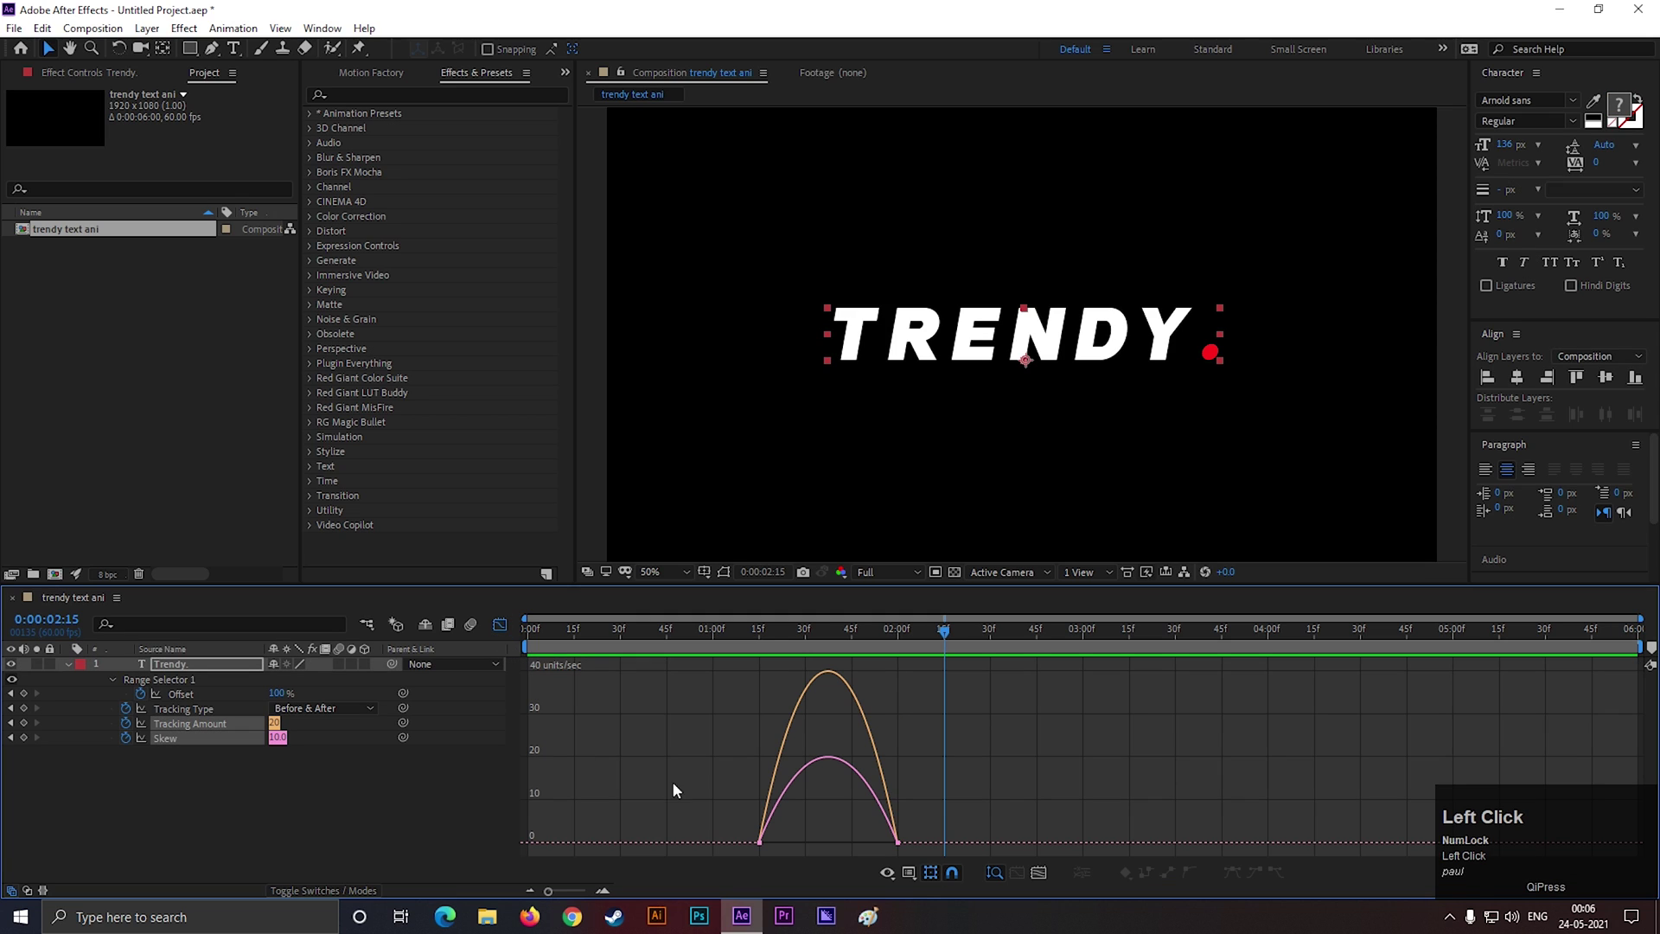
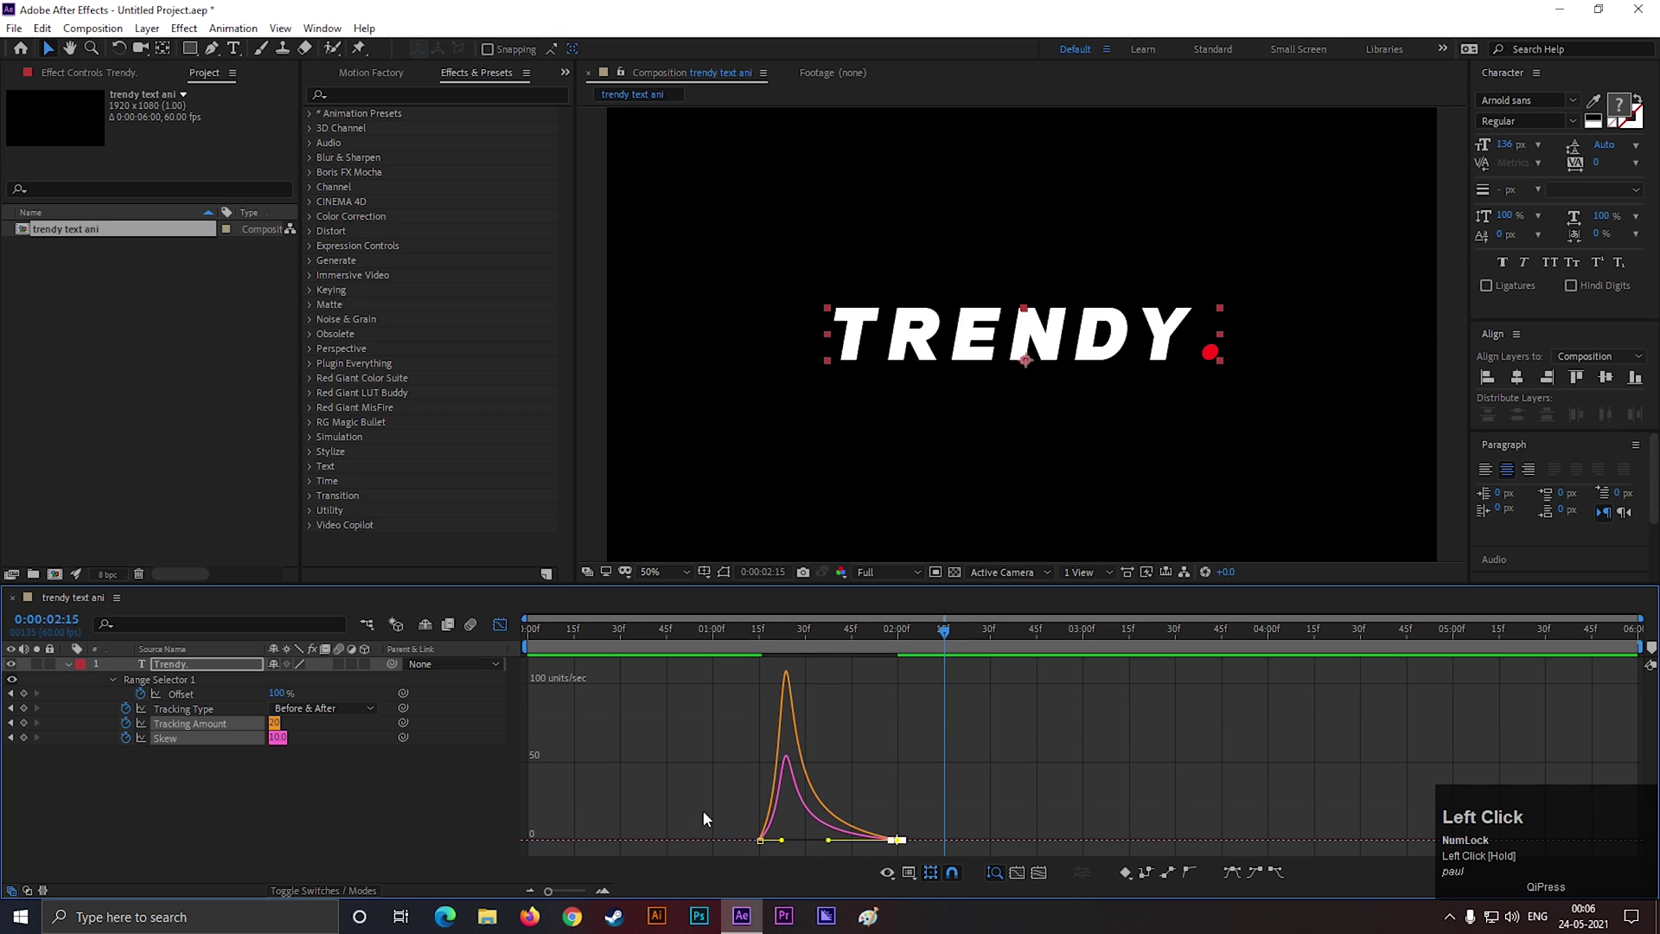
pyautogui.click(802, 865)
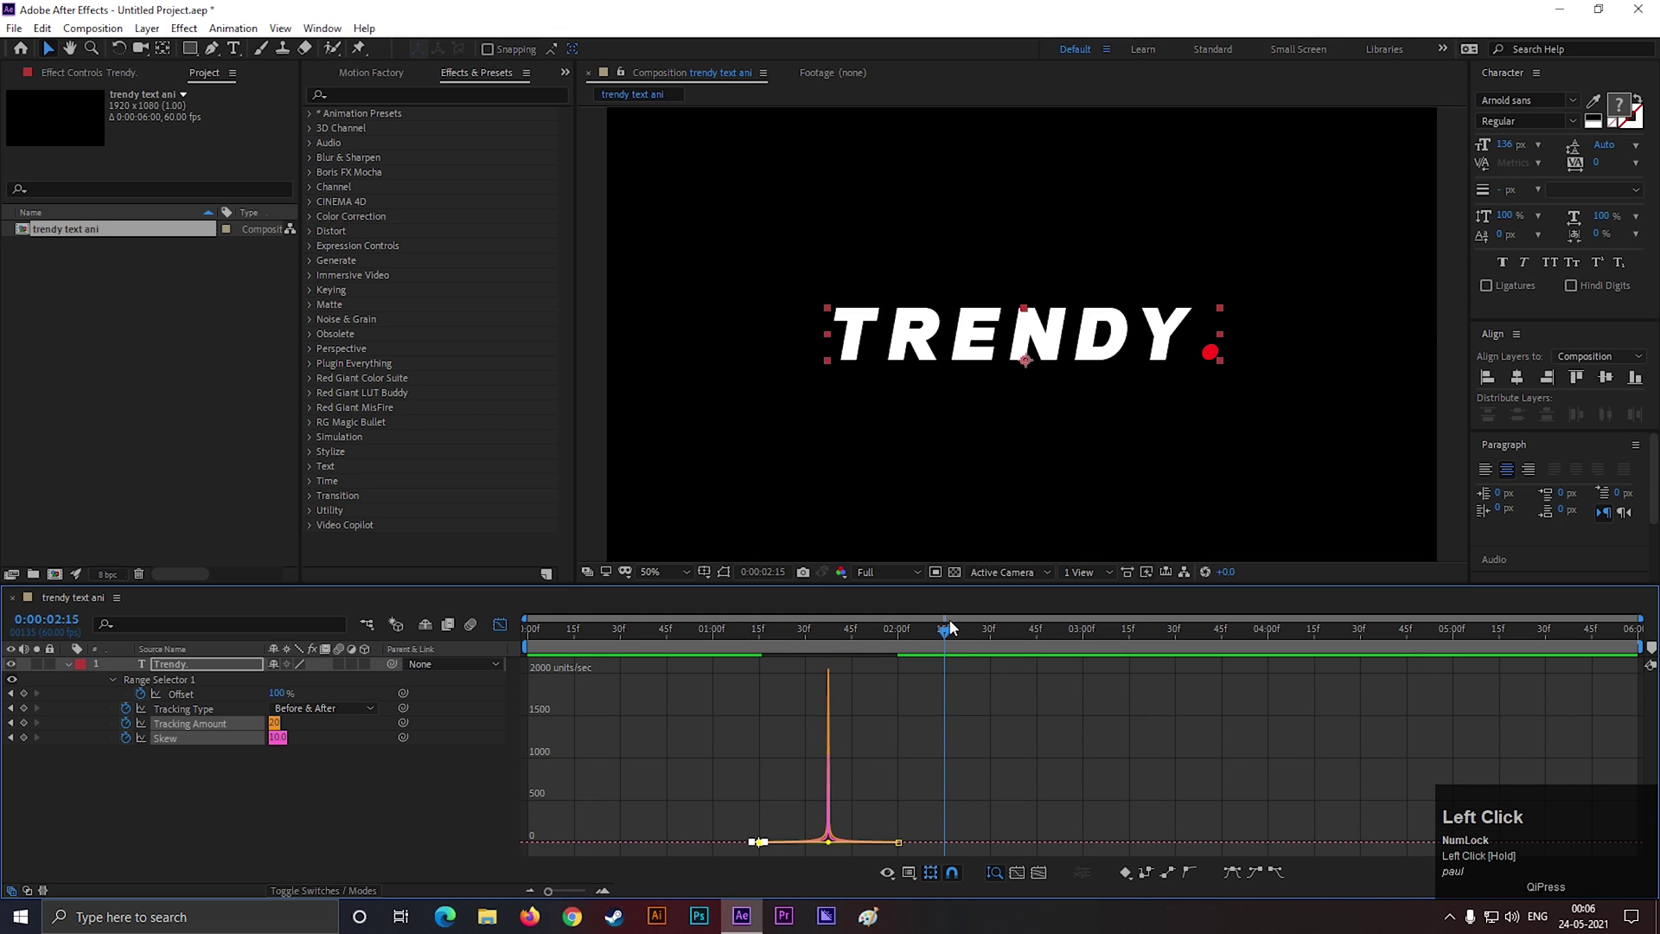
pyautogui.press('space')
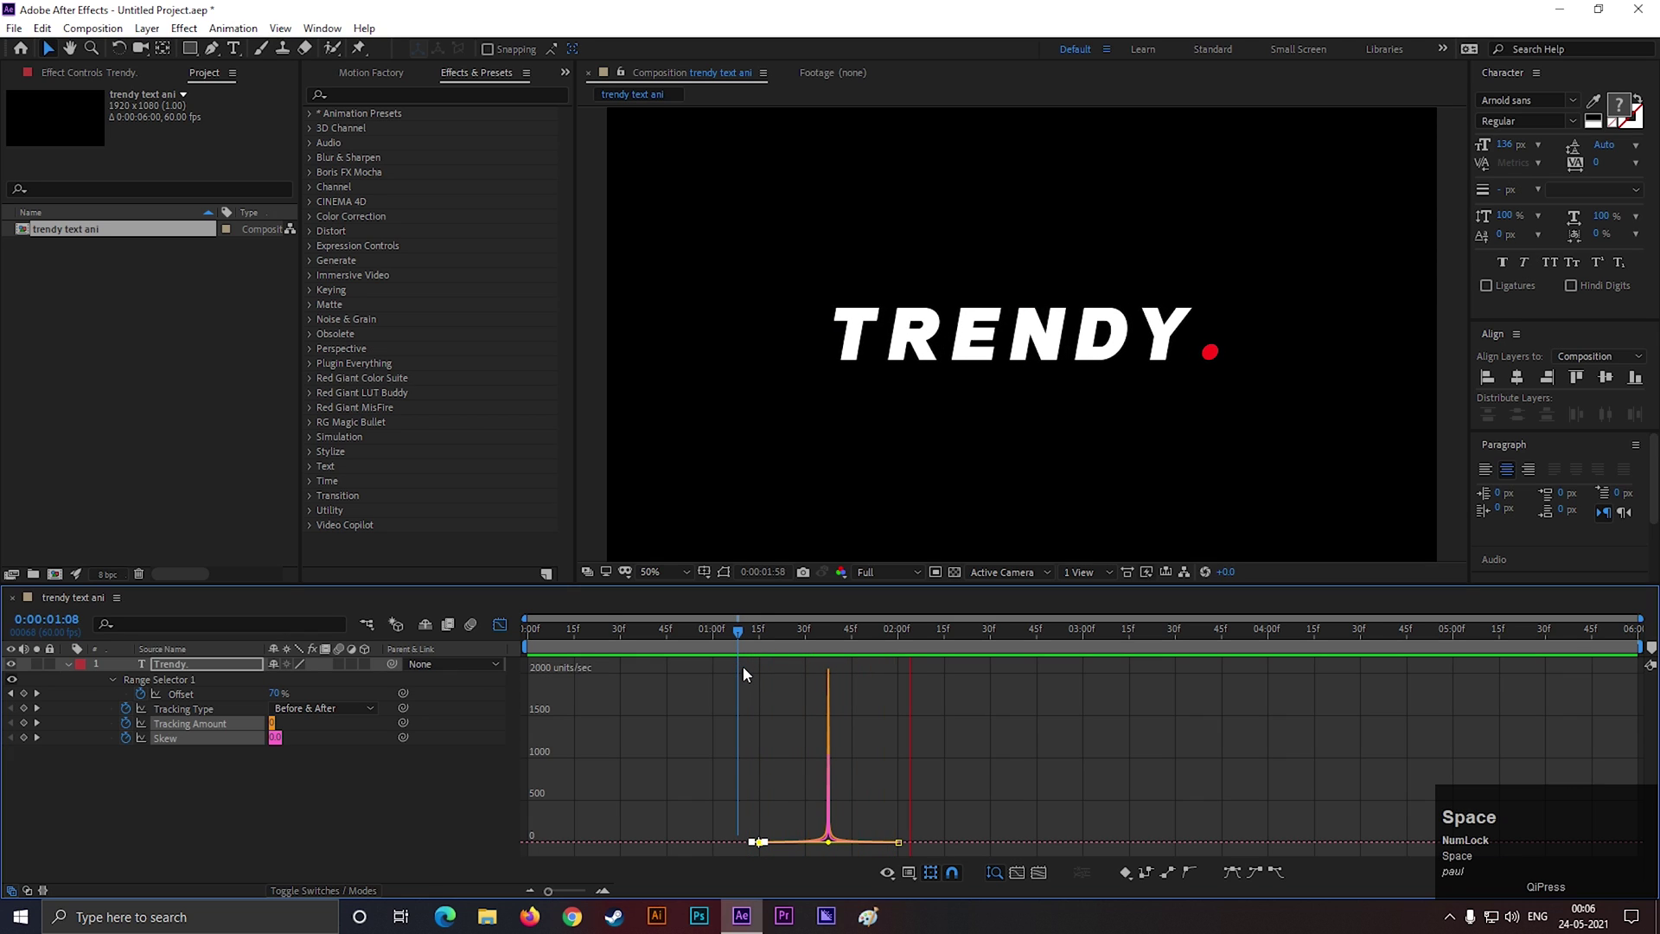
pyautogui.click(519, 633)
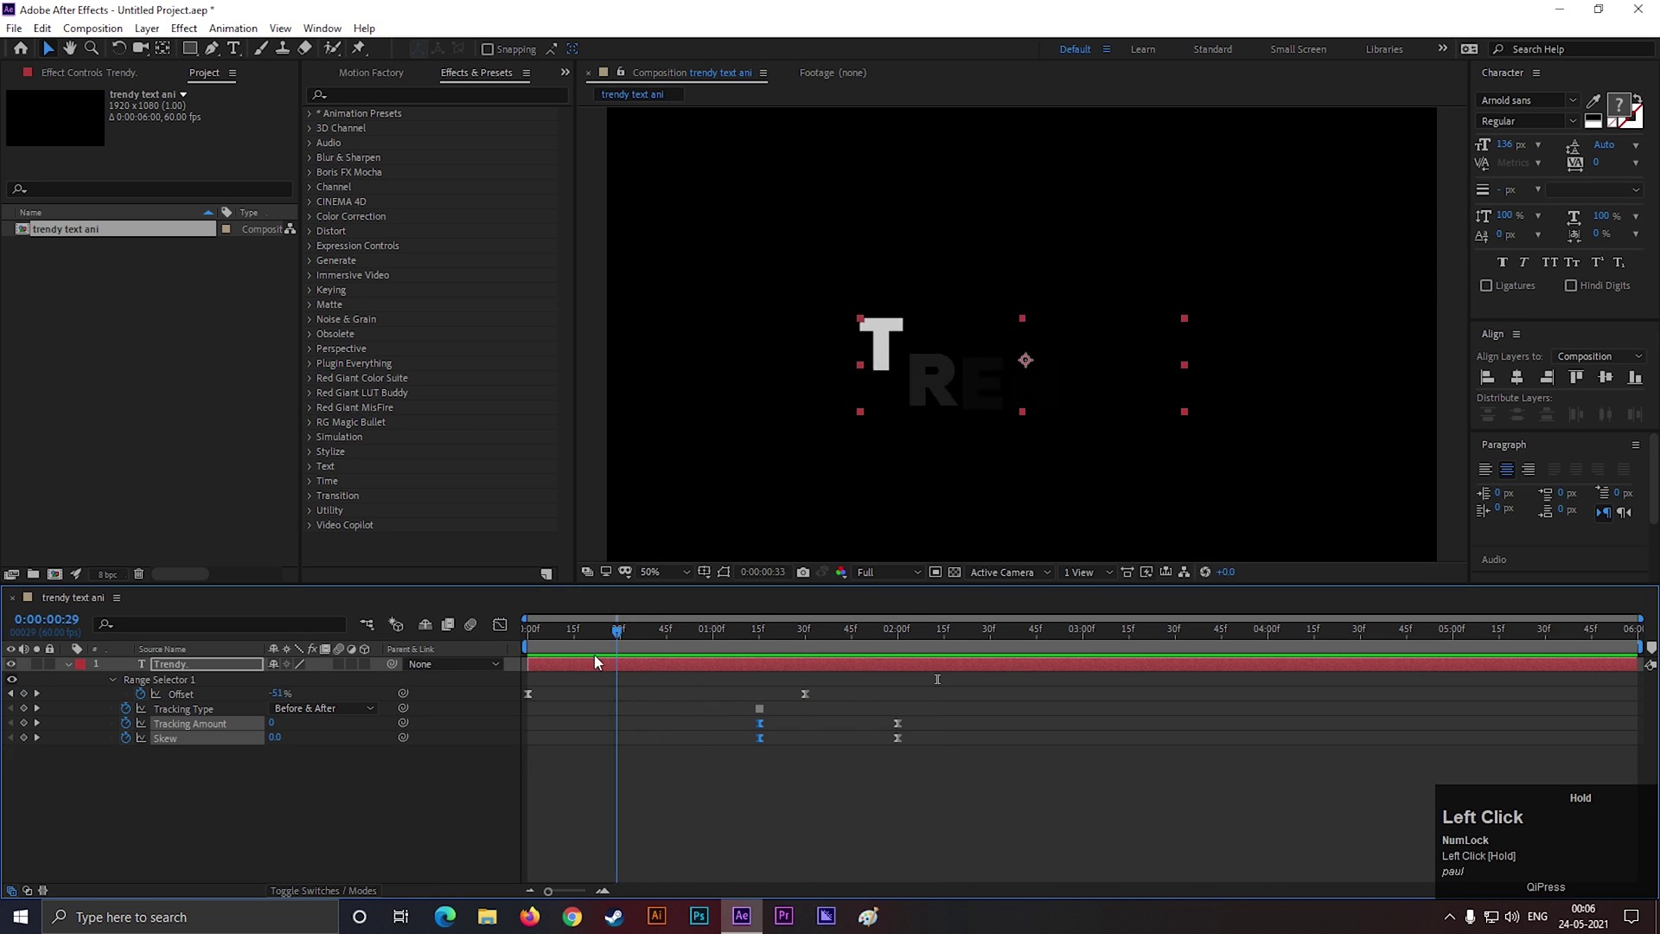
pyautogui.press('space')
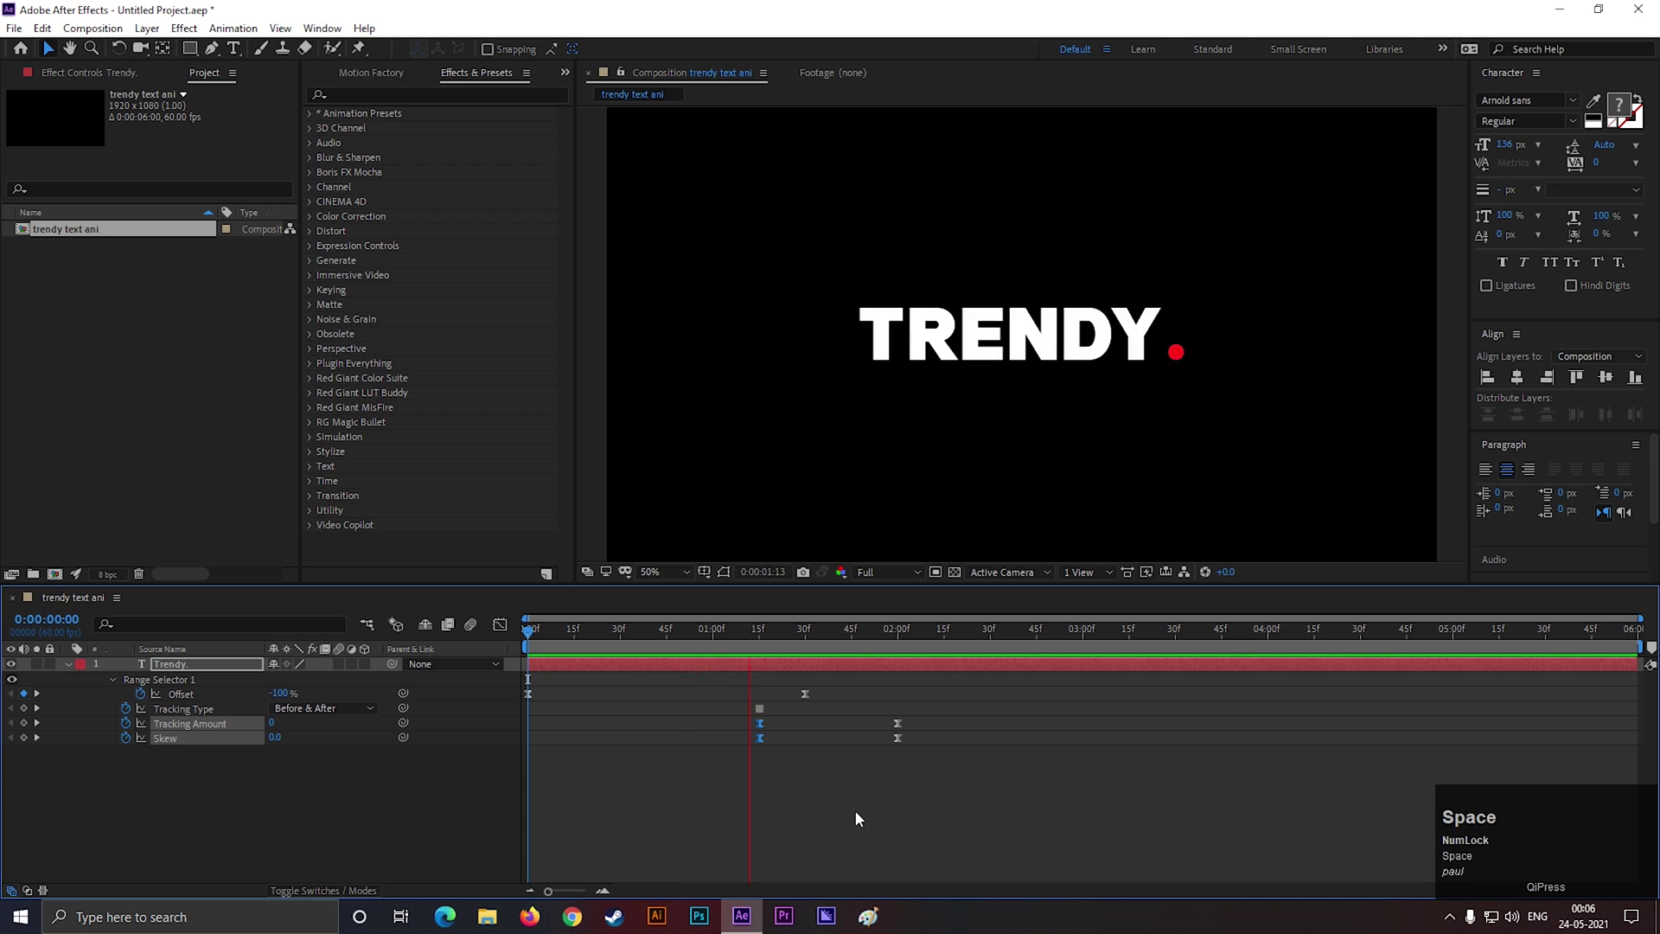
pyautogui.press('space')
pyautogui.click(996, 758)
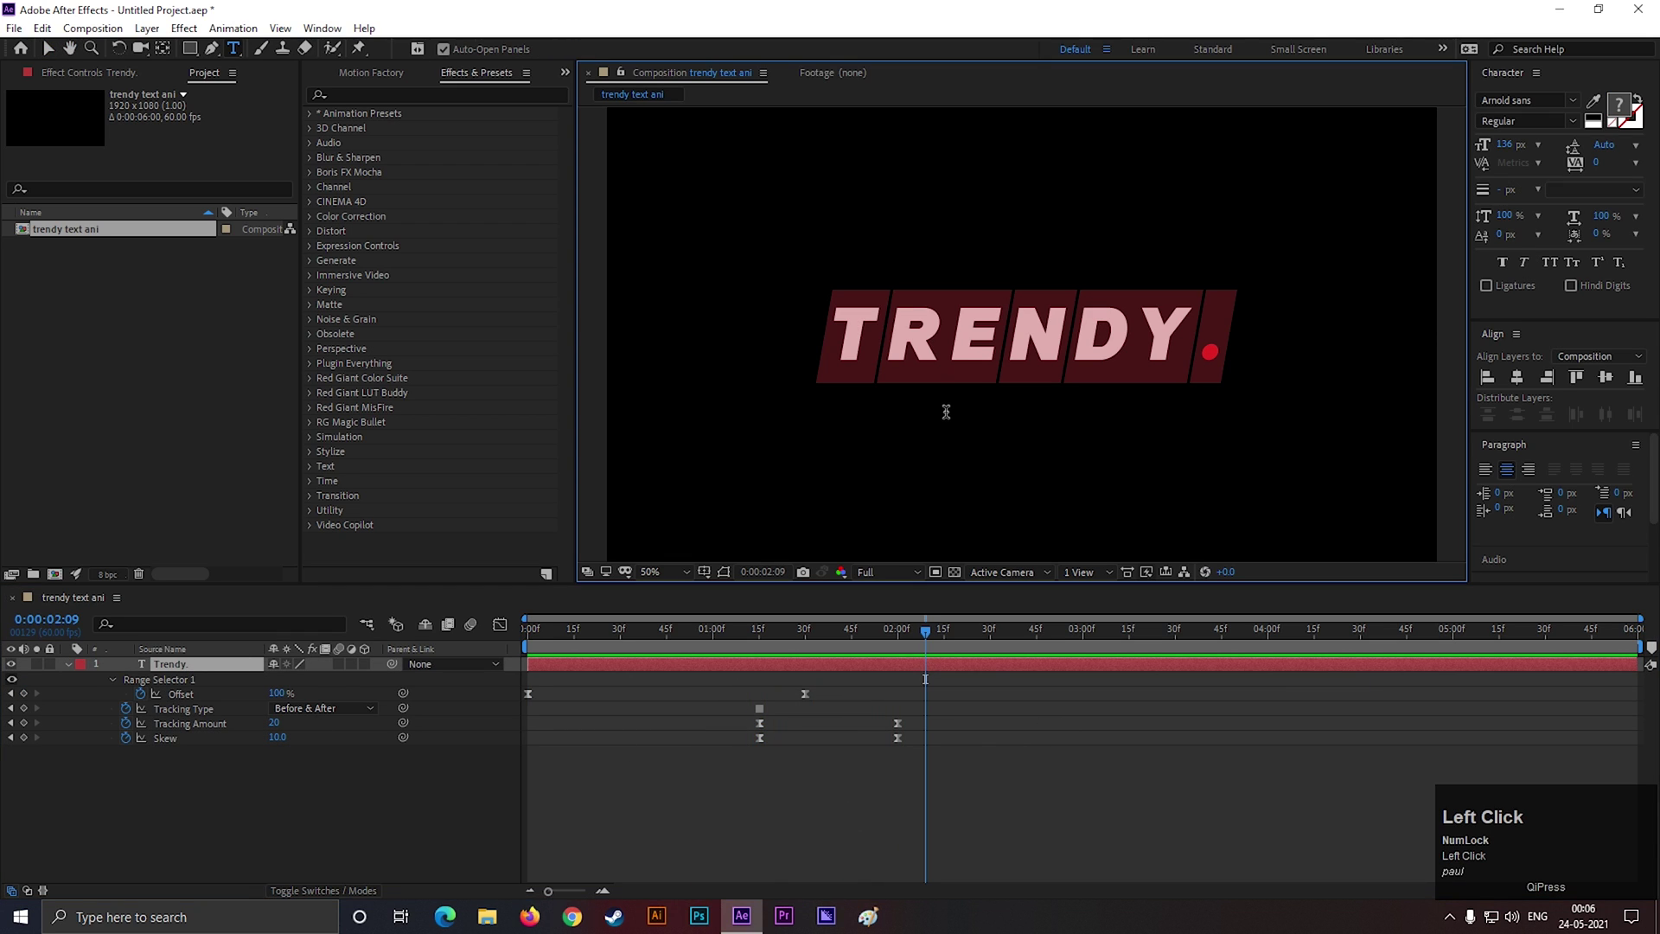
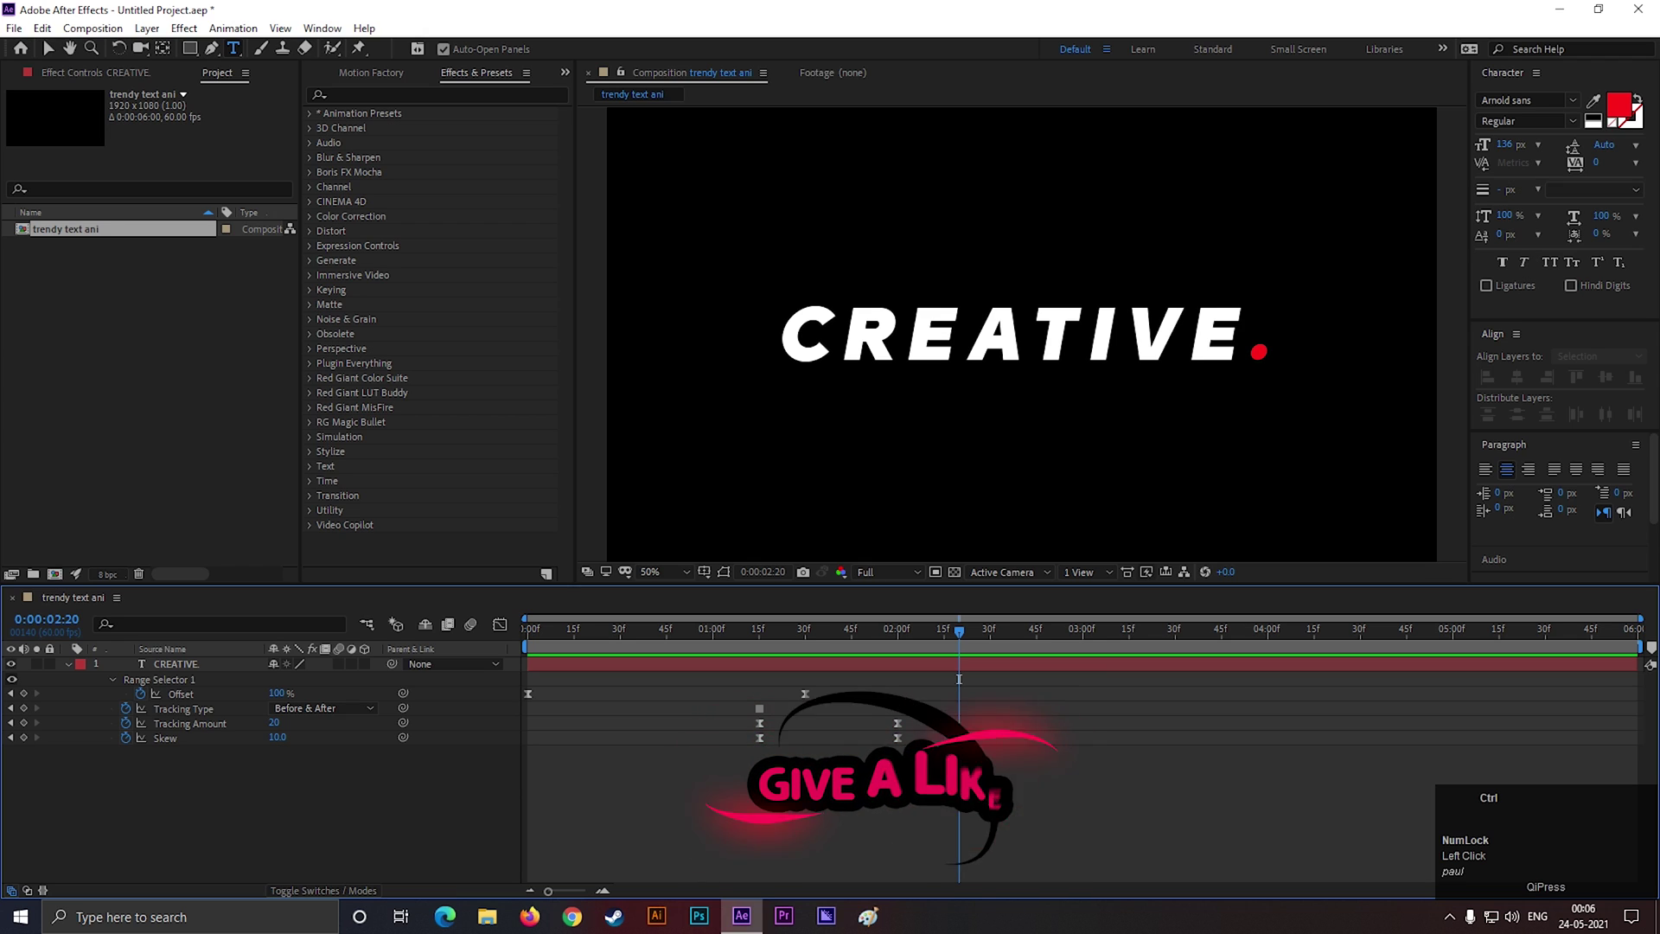
pyautogui.press('ctrl+z')
pyautogui.moveTo(821, 790); pyautogui.dragTo(699, 775)
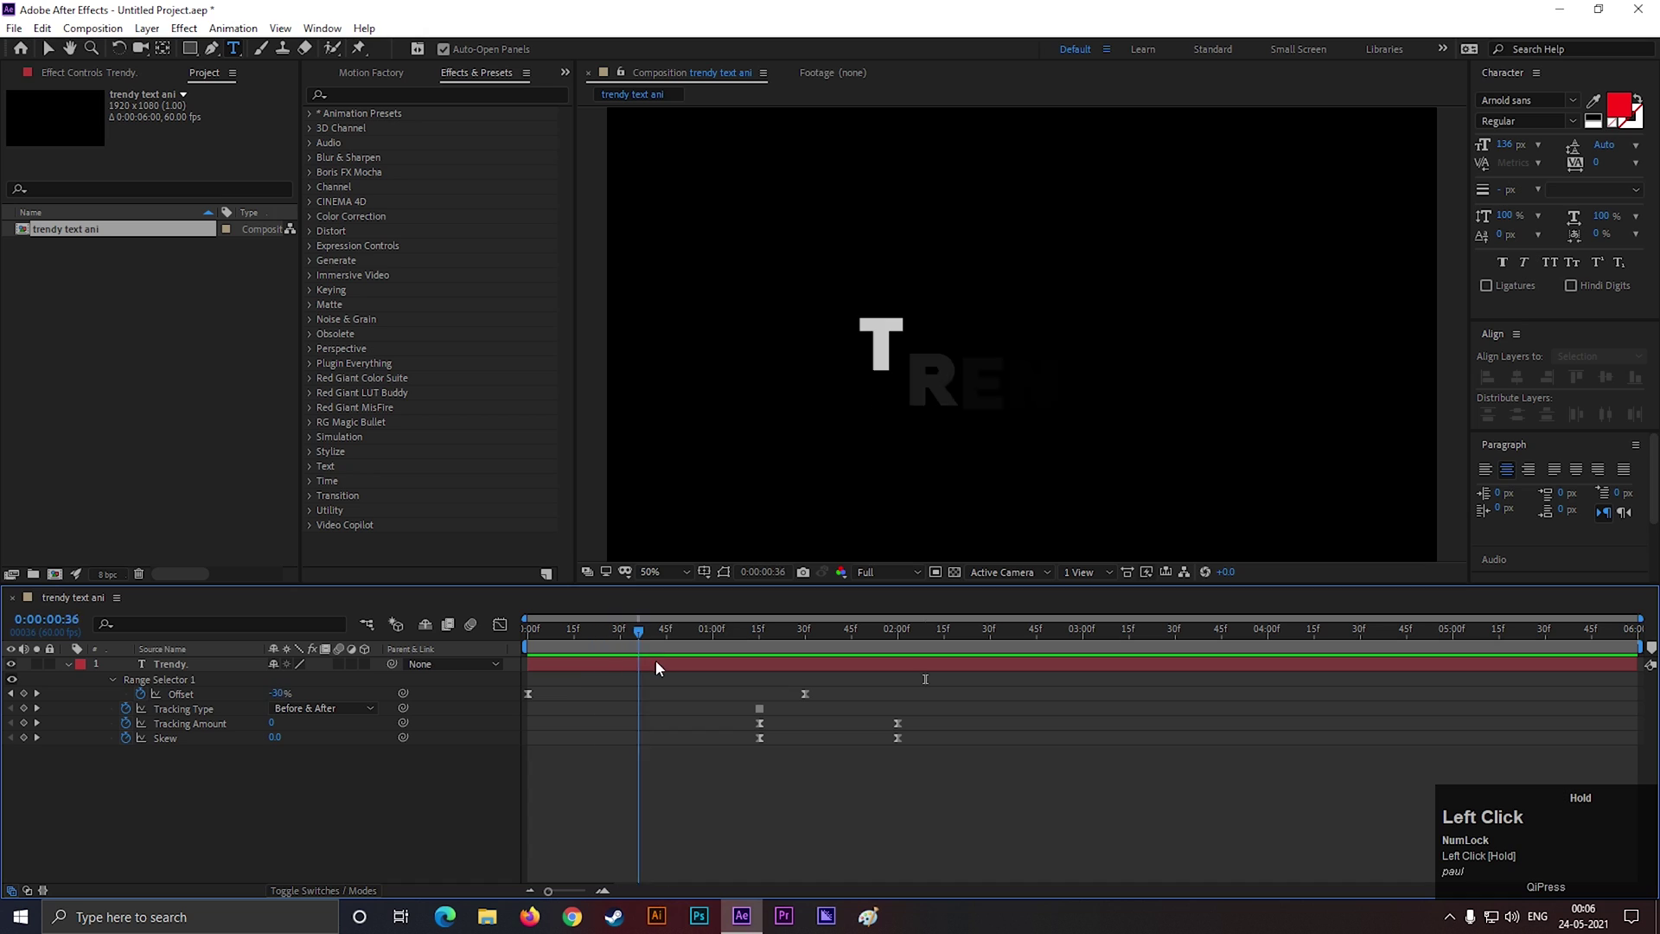
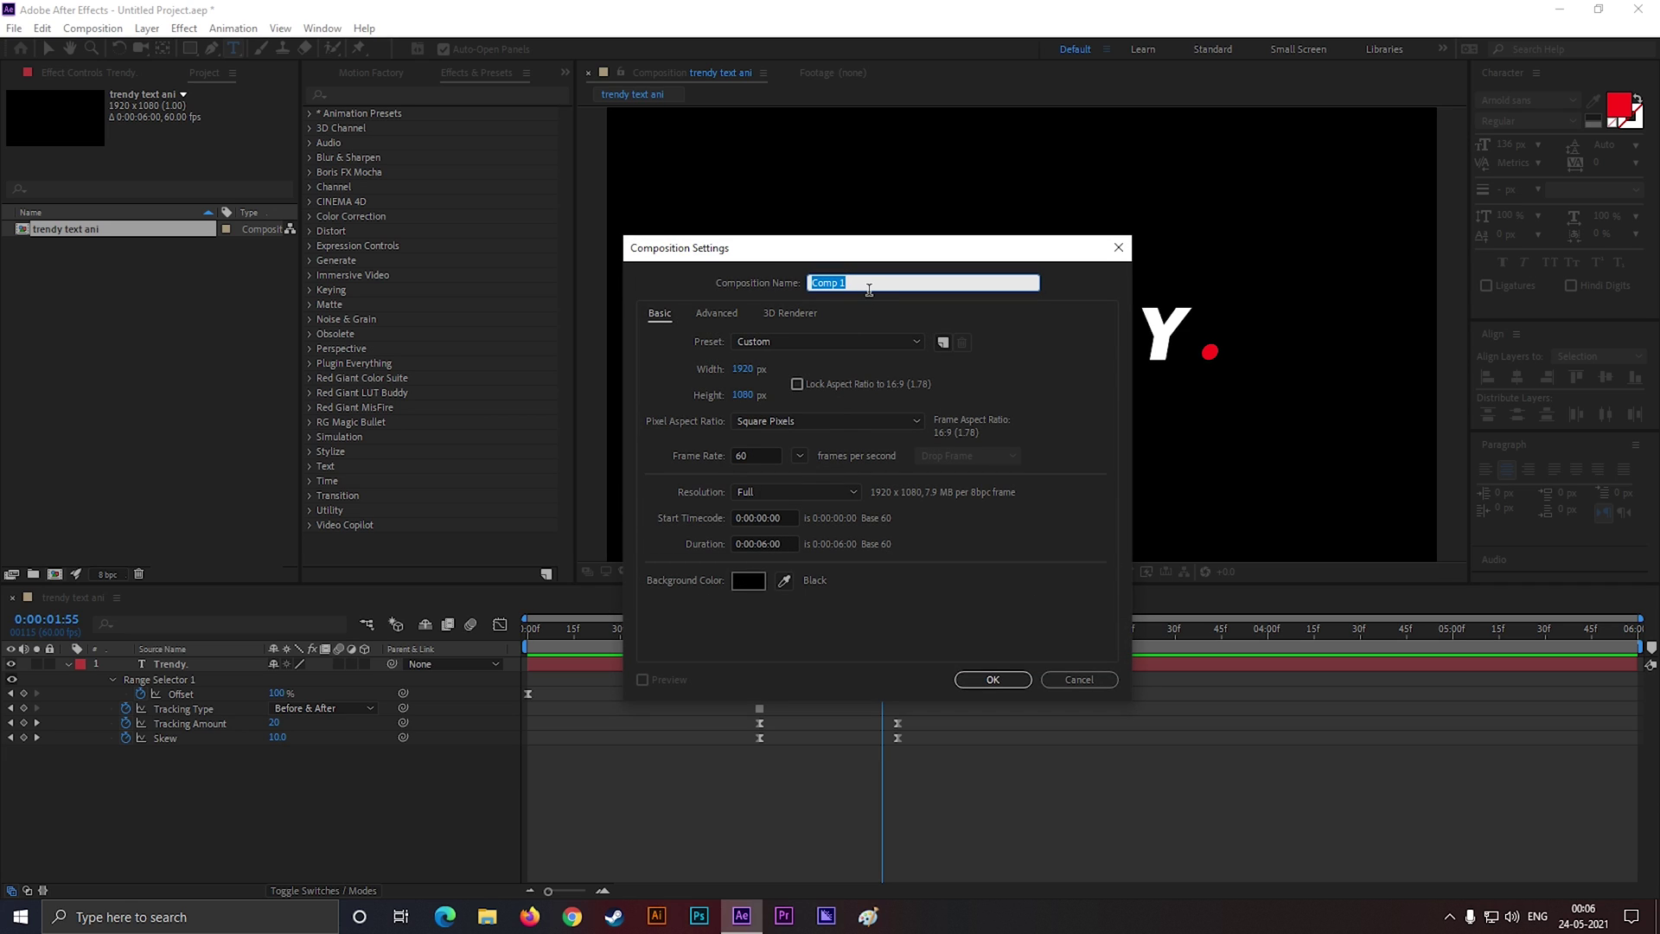
# Create the composition 'trendy 2' and centre a white bold TYPOKING text layer in it
pyautogui.write('trendy')
pyautogui.press('space')
pyautogui.press('Return')
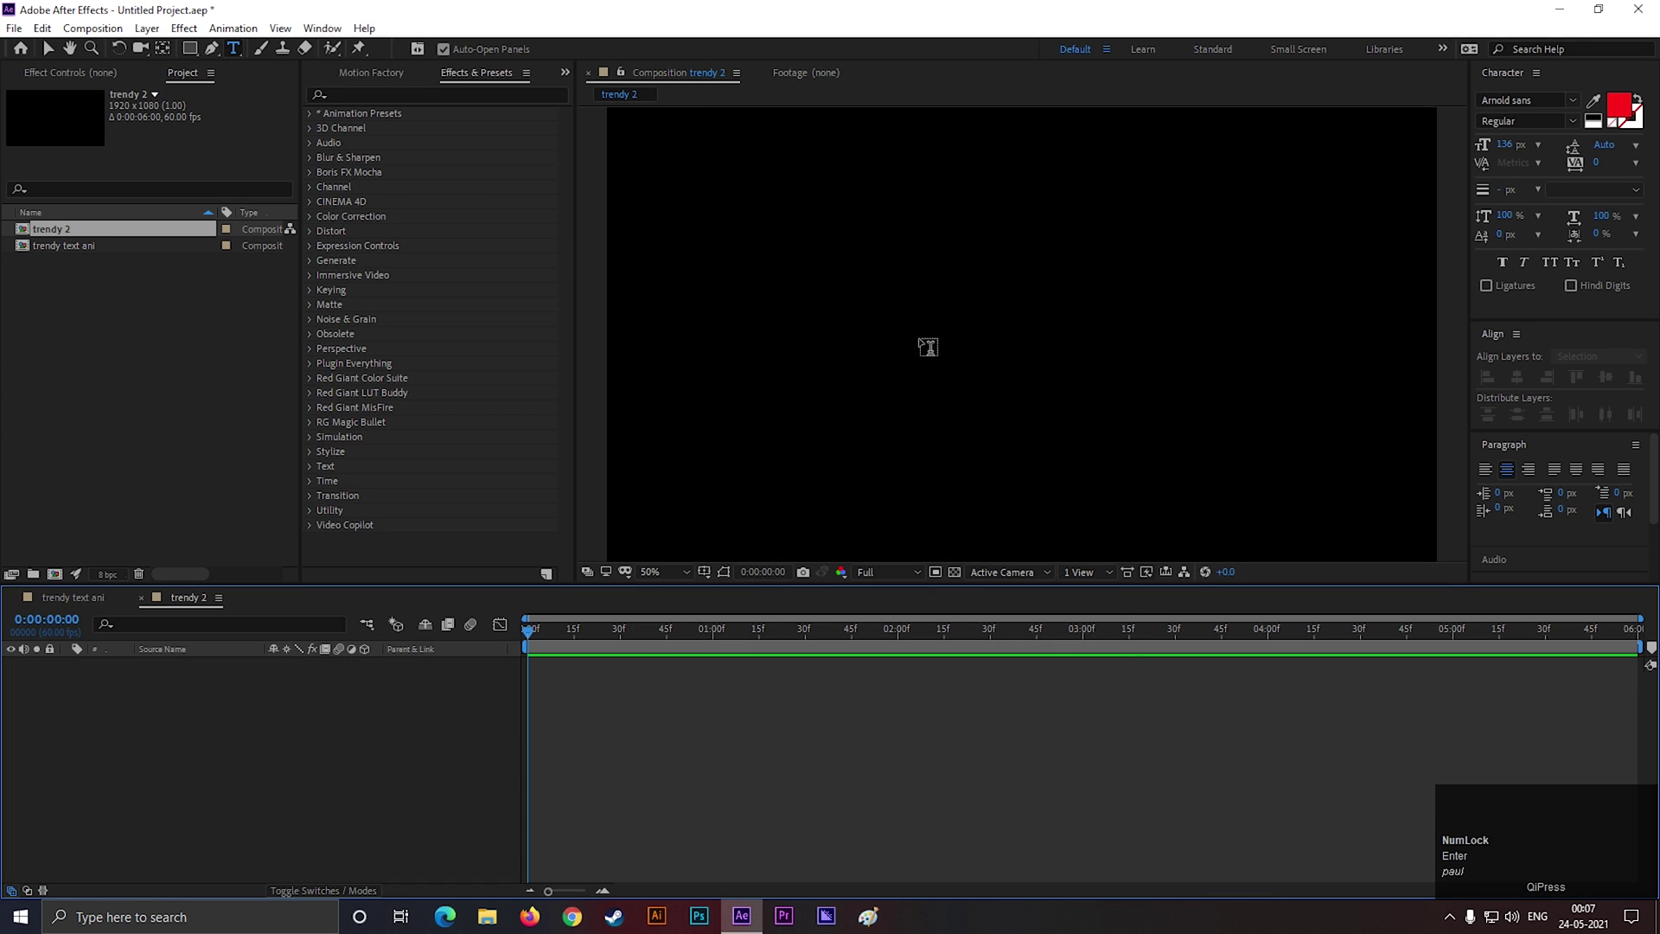
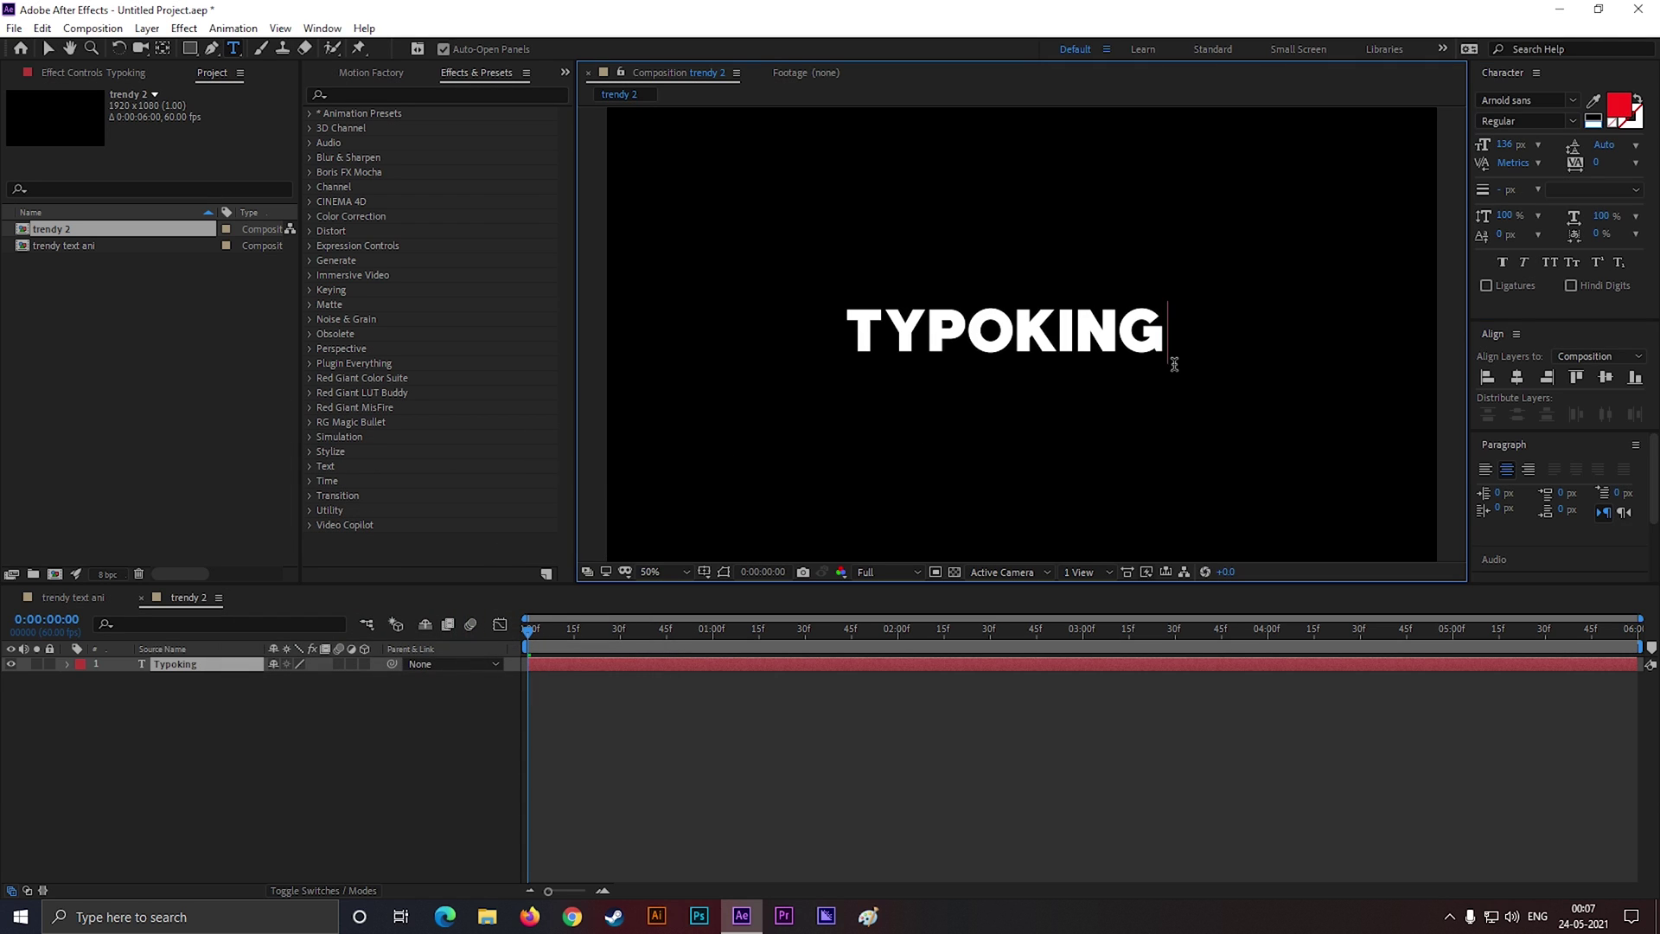
pyautogui.moveTo(64, 58); pyautogui.dragTo(1521, 378)
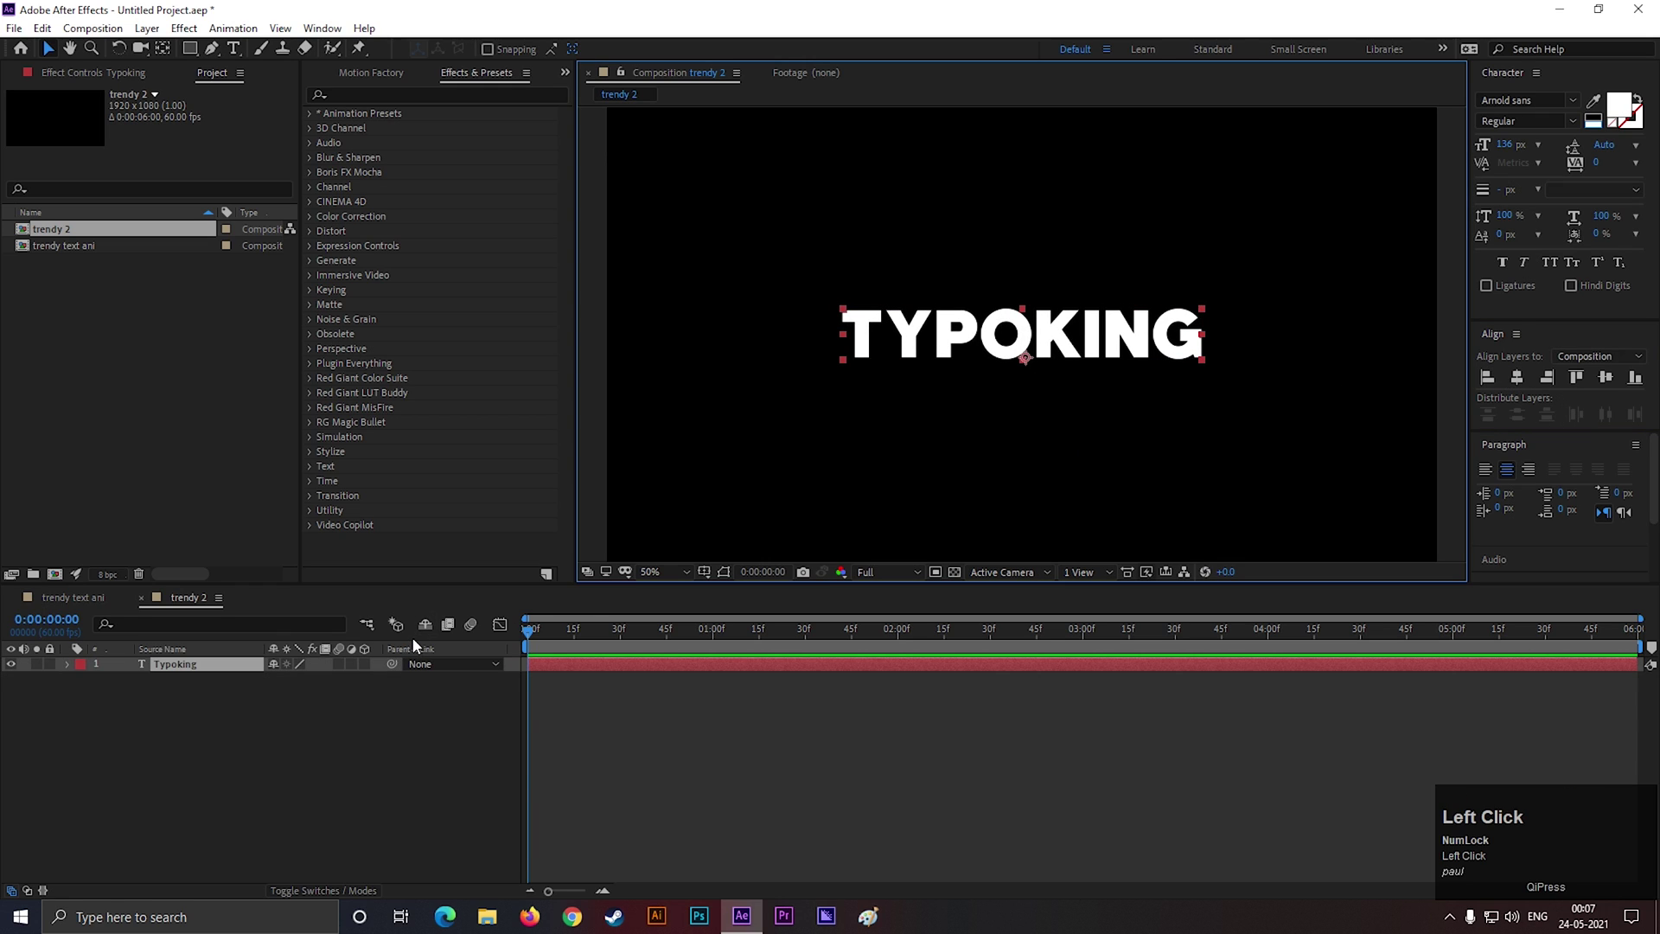
# Add a Scale animator to TYPOKING set to 0% with range offset keyframed -100% to 100%
pyautogui.click(74, 676)
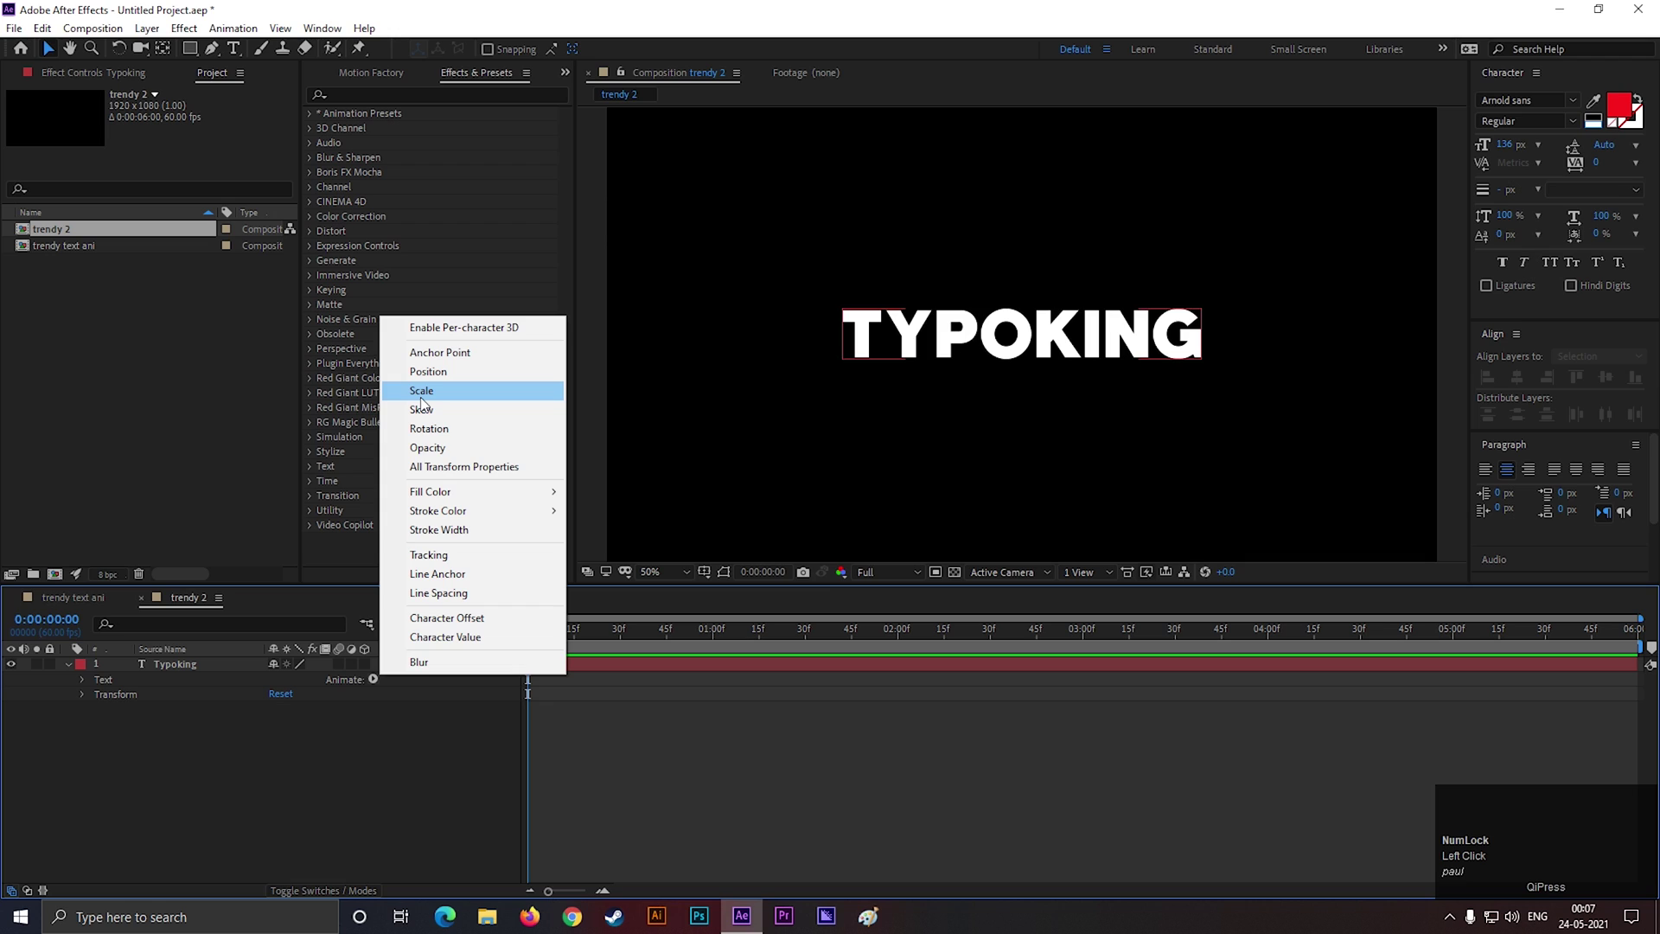
pyautogui.click(428, 402)
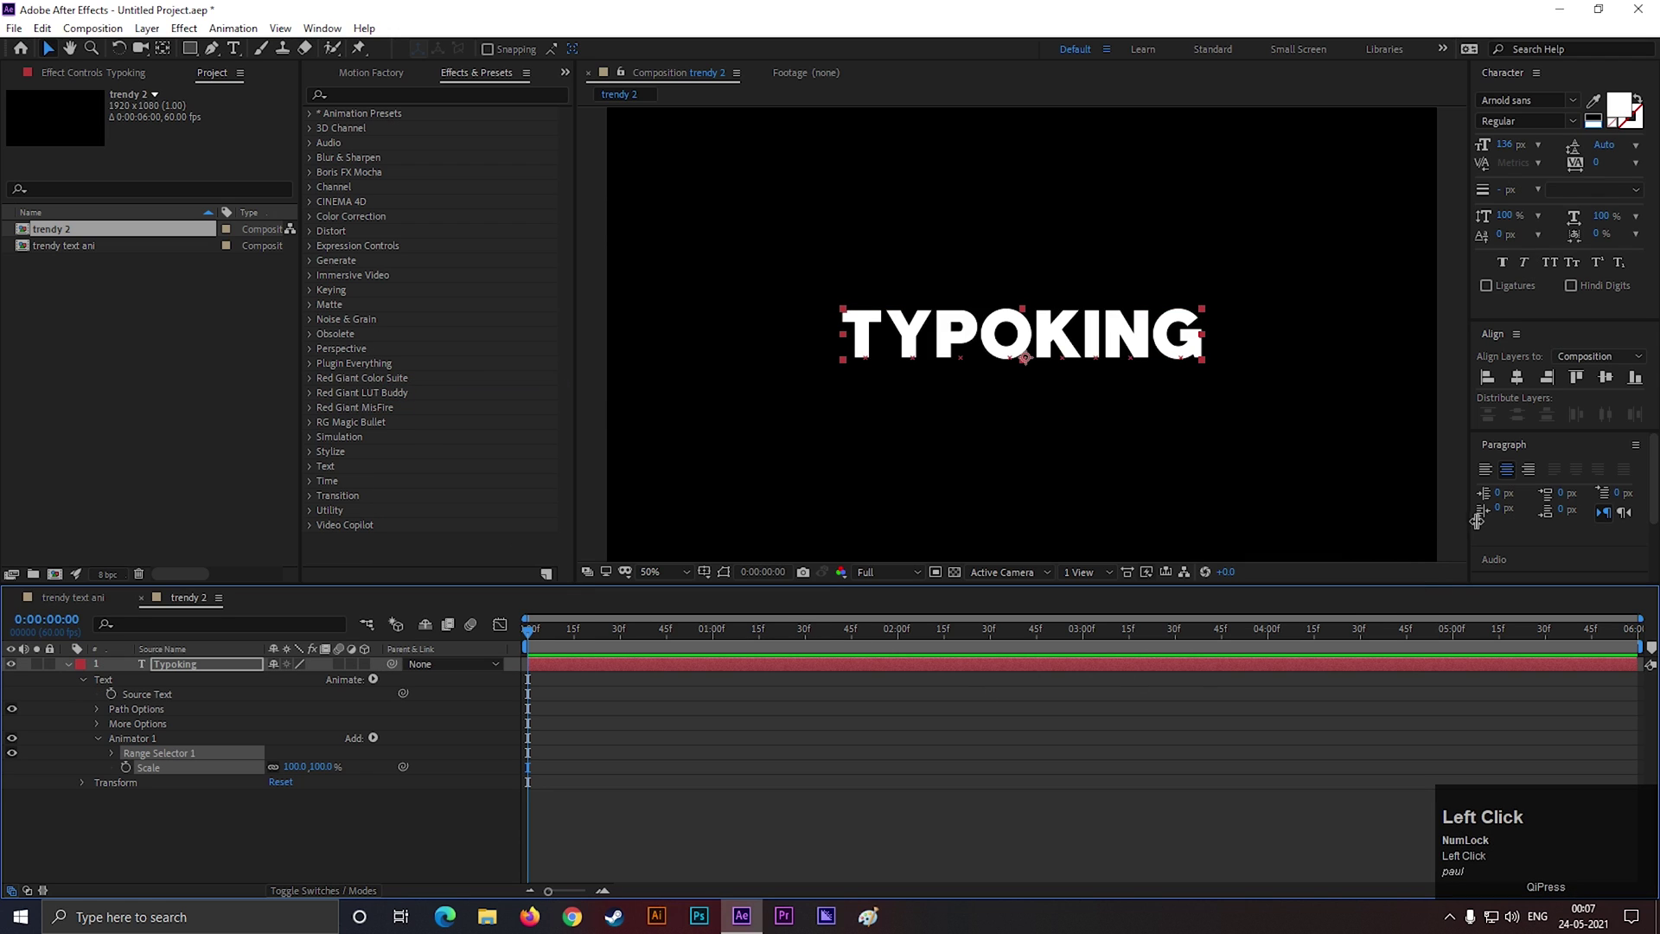
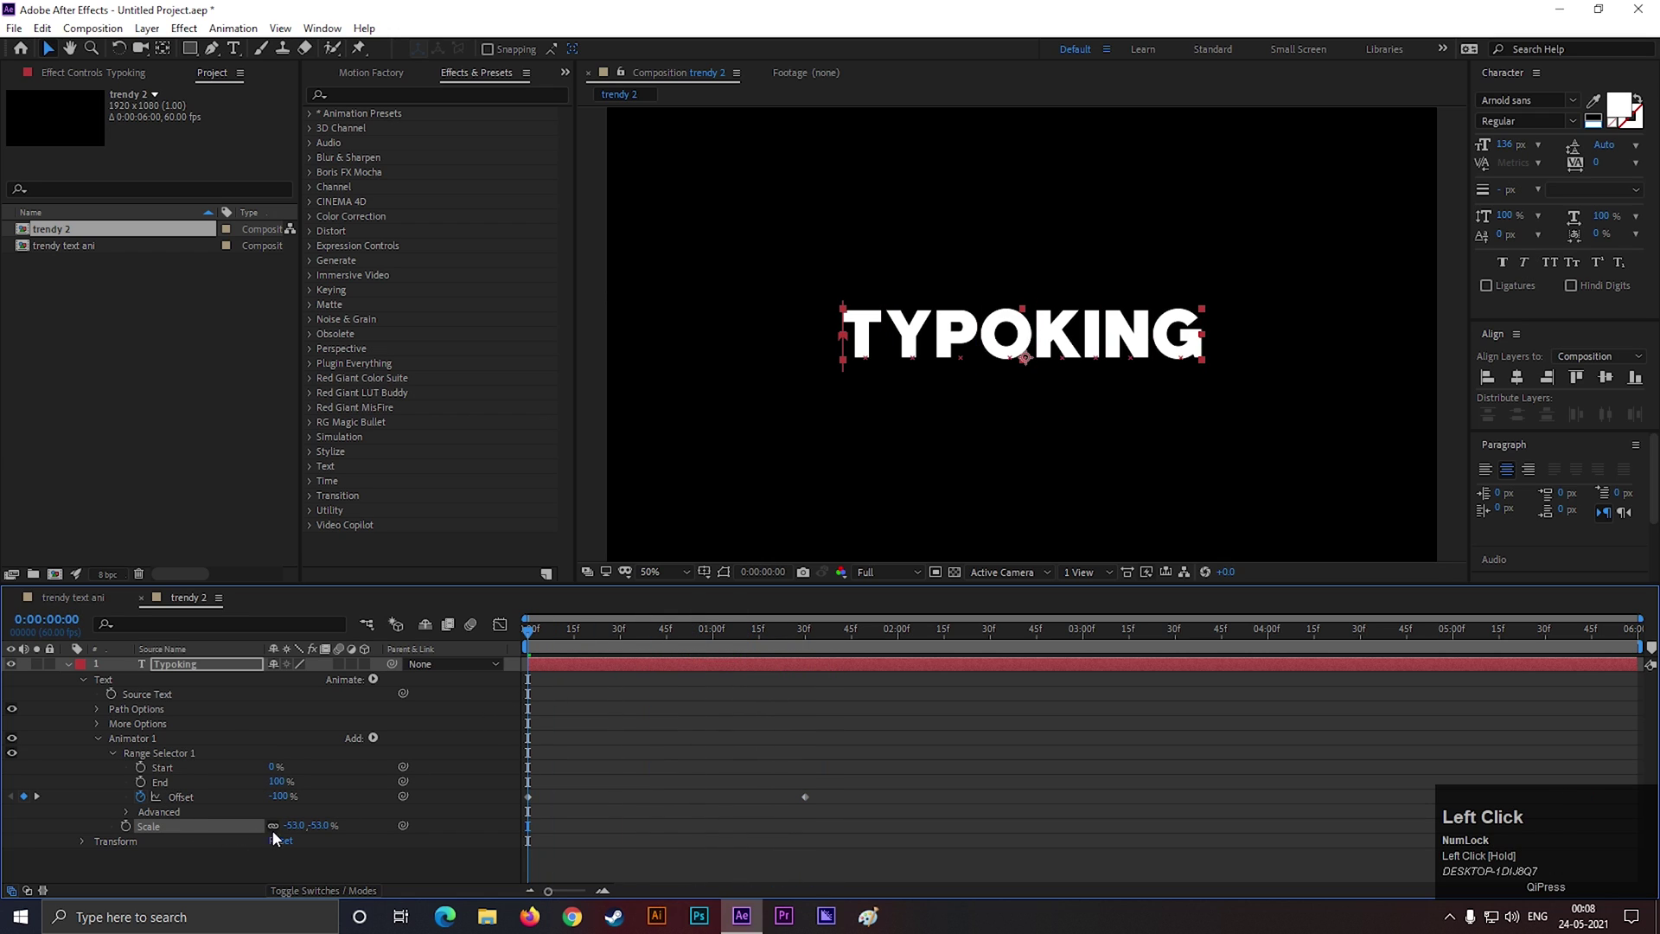
pyautogui.press('Return')
pyautogui.moveTo(532, 639); pyautogui.dragTo(562, 712)
# Set the scale animator's Range Selector shape to Ramp Up with Ease High and Ease Low at 100% and preview
pyautogui.press('space')
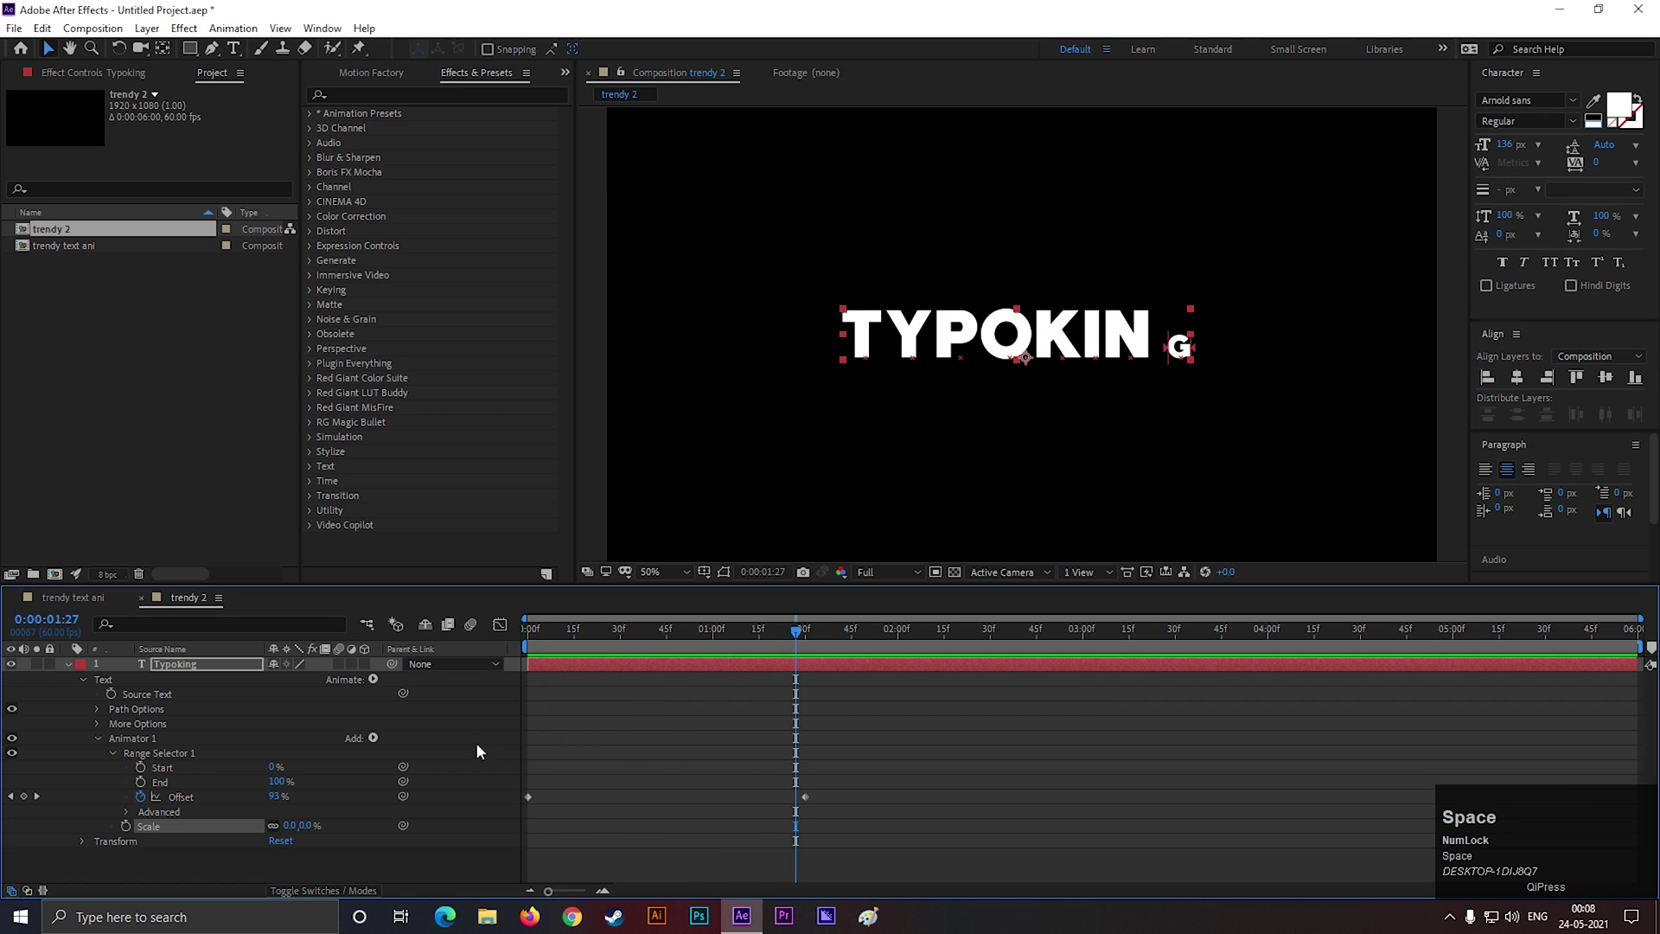
pyautogui.moveTo(134, 817); pyautogui.dragTo(591, 689)
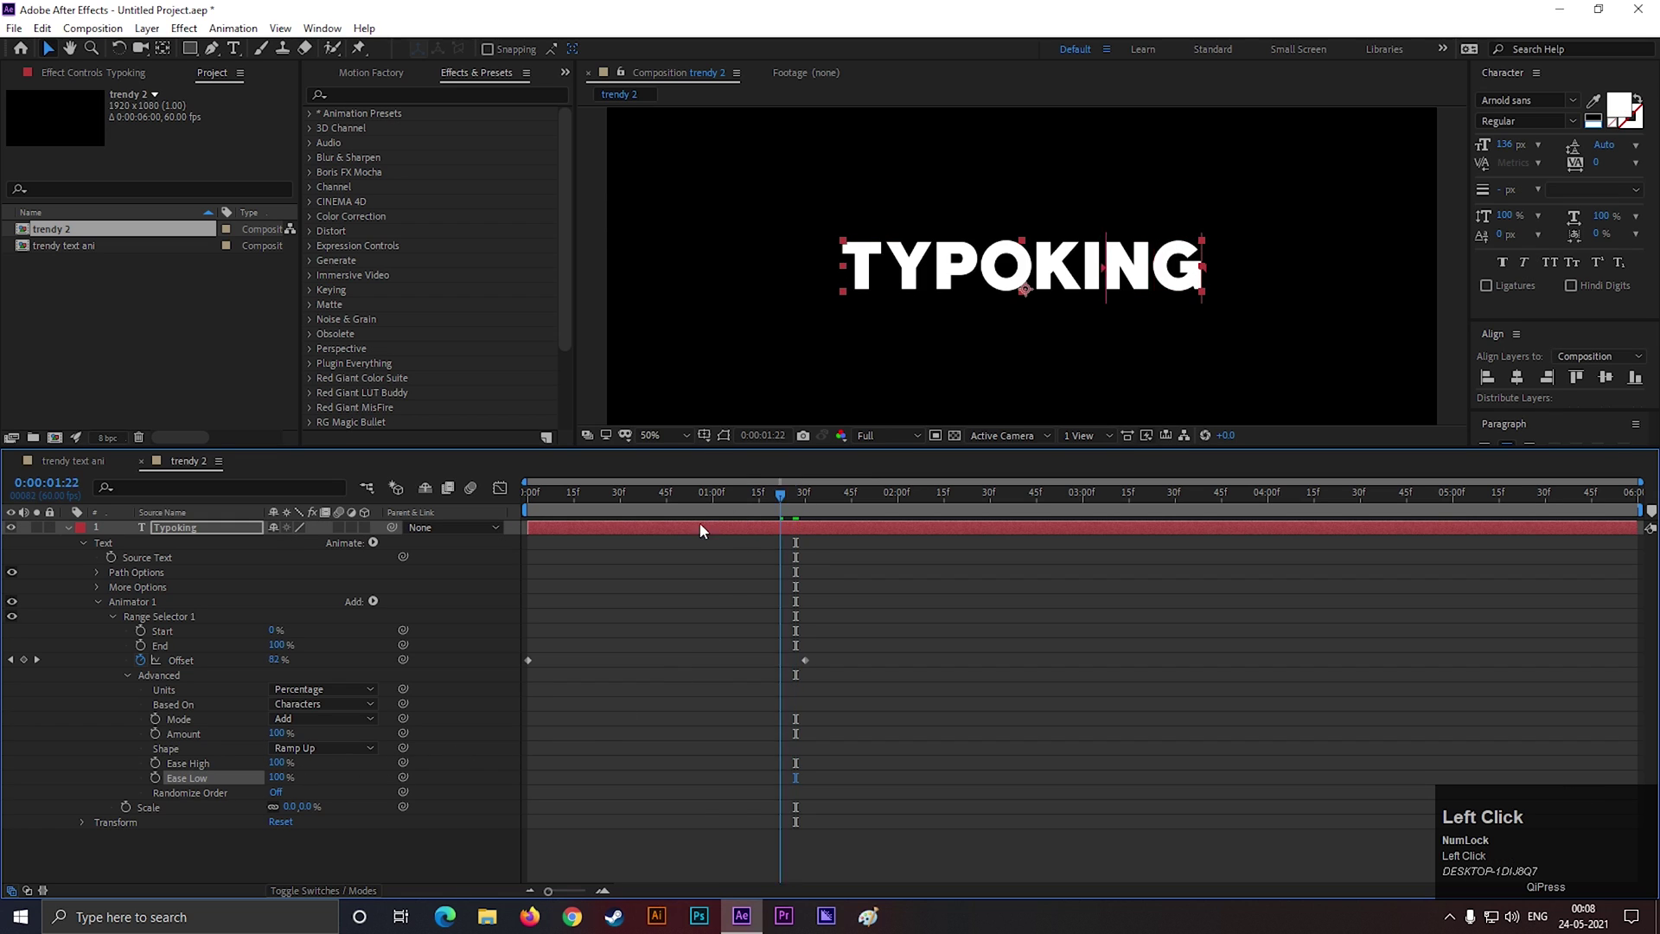
pyautogui.press('space')
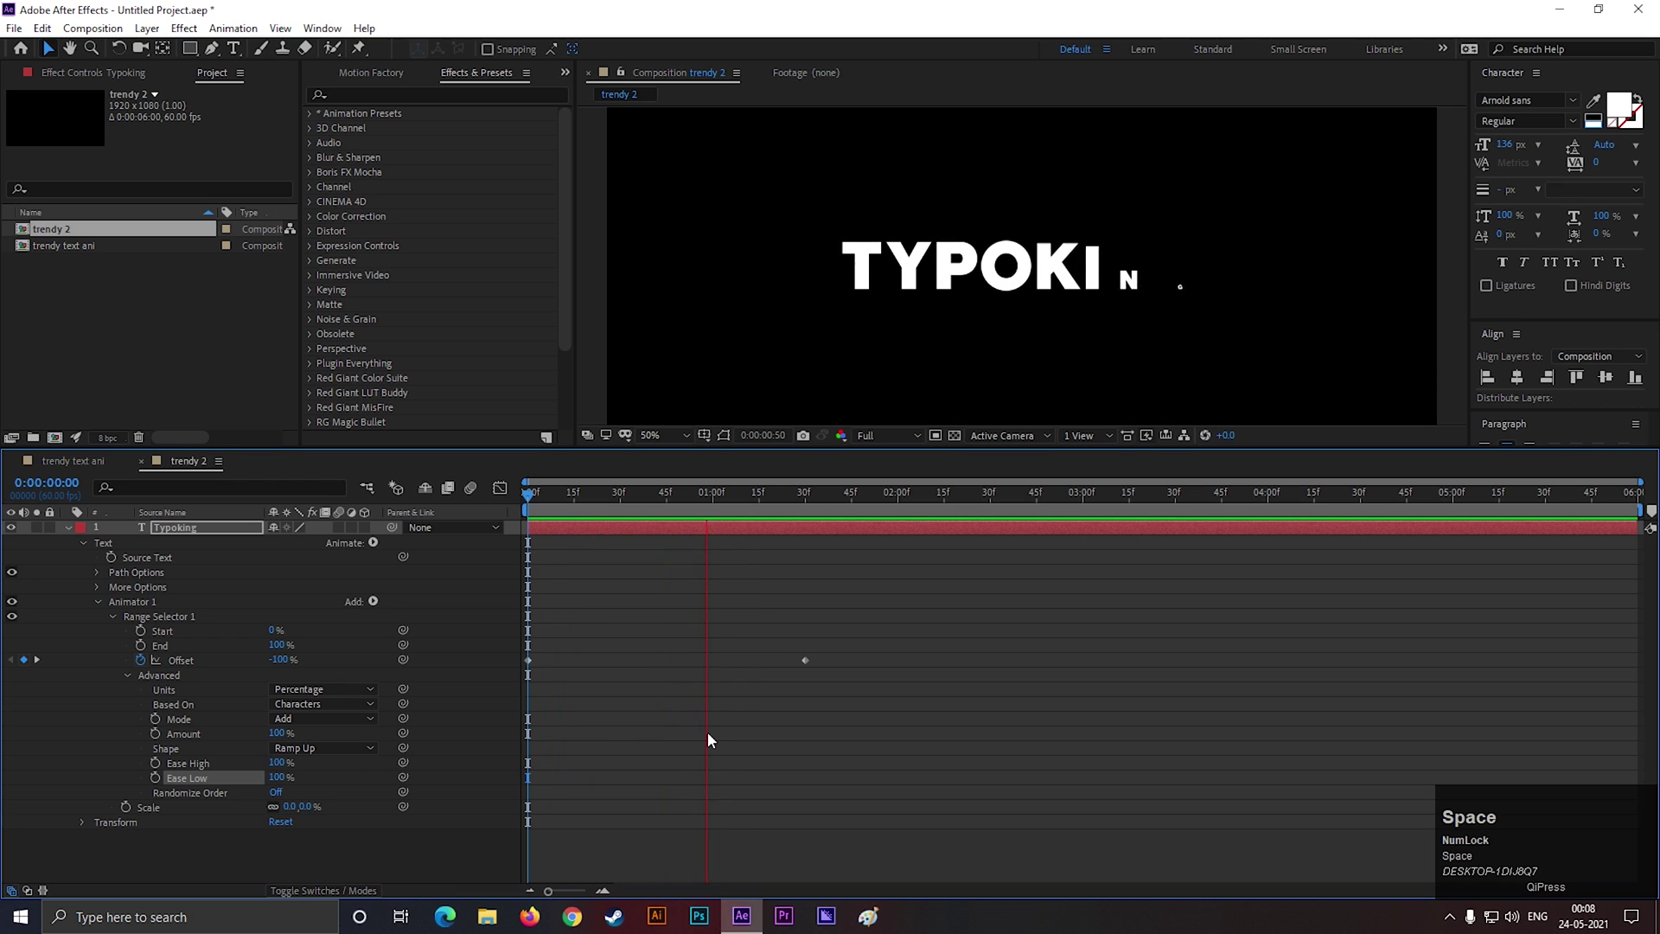
pyautogui.click(847, 495)
pyautogui.press('space')
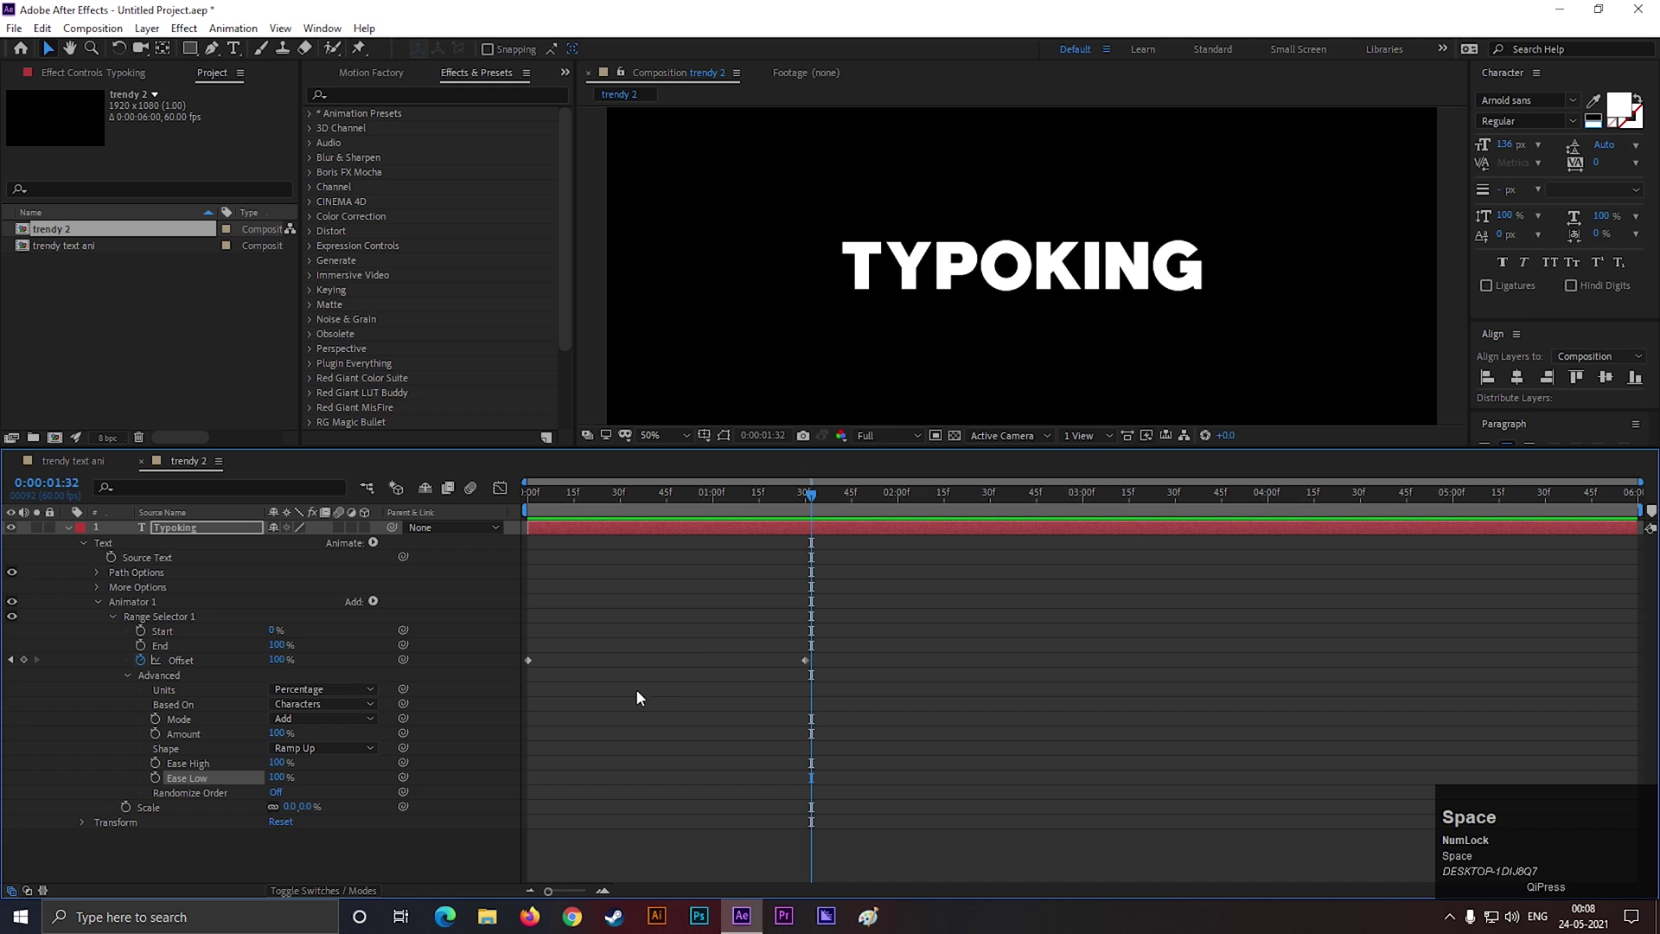
# Keyframe Animator 2's Tracking Amount from -90 at 0f to 0 at 30f
pyautogui.moveTo(103, 609); pyautogui.dragTo(200, 718)
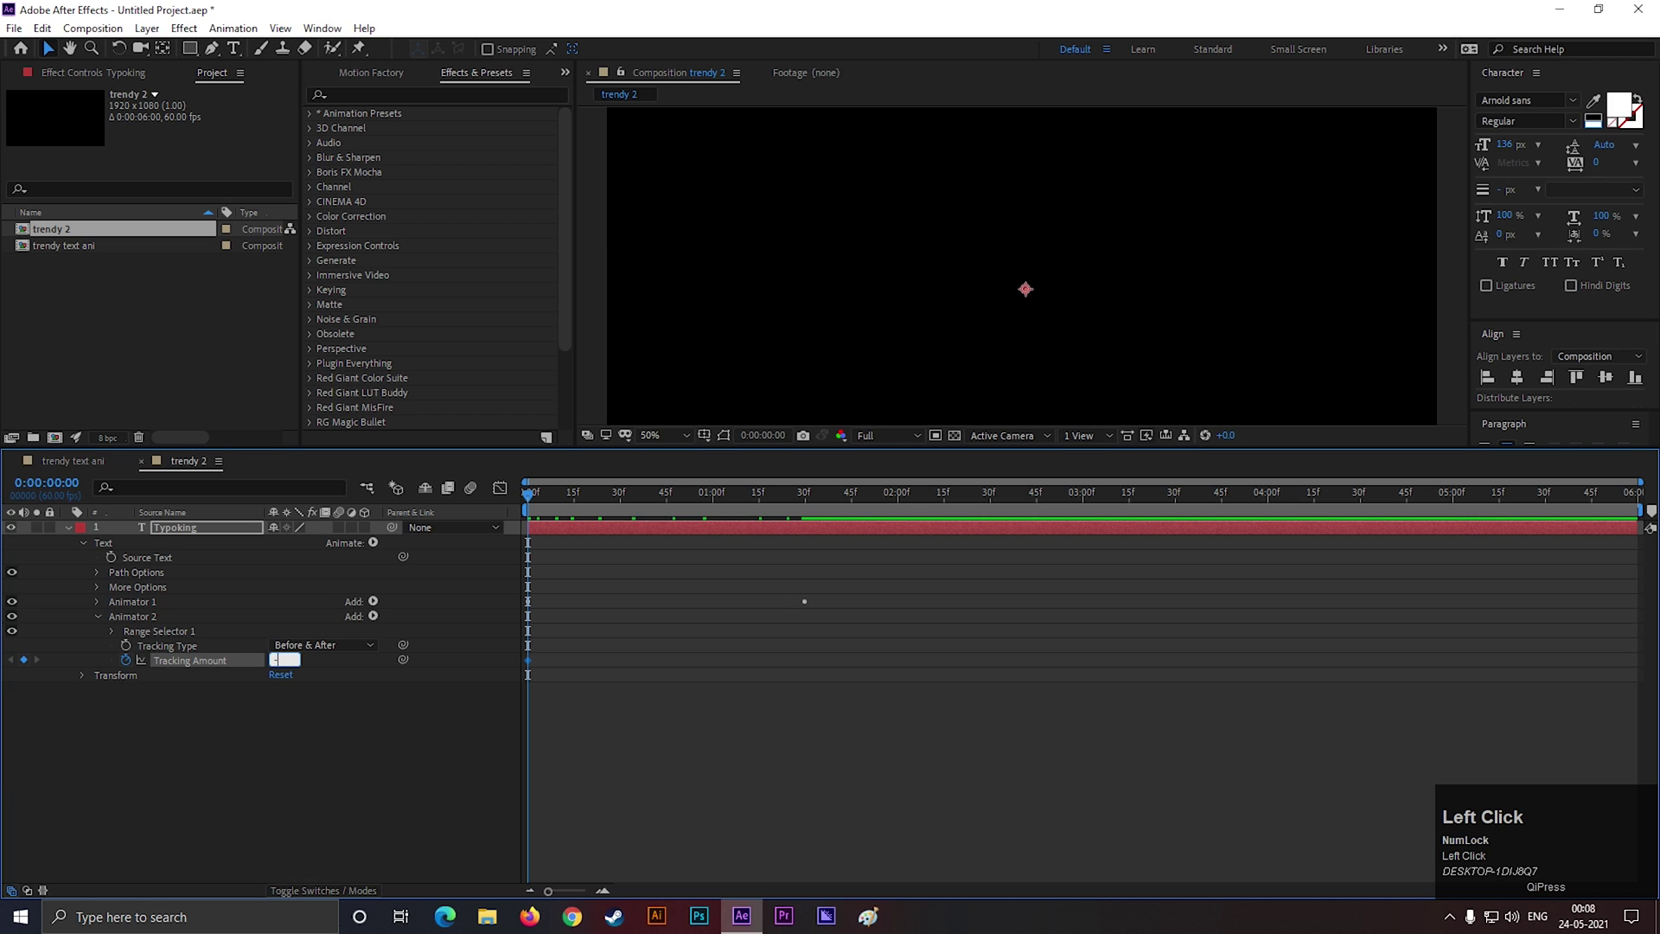
pyautogui.press('Return')
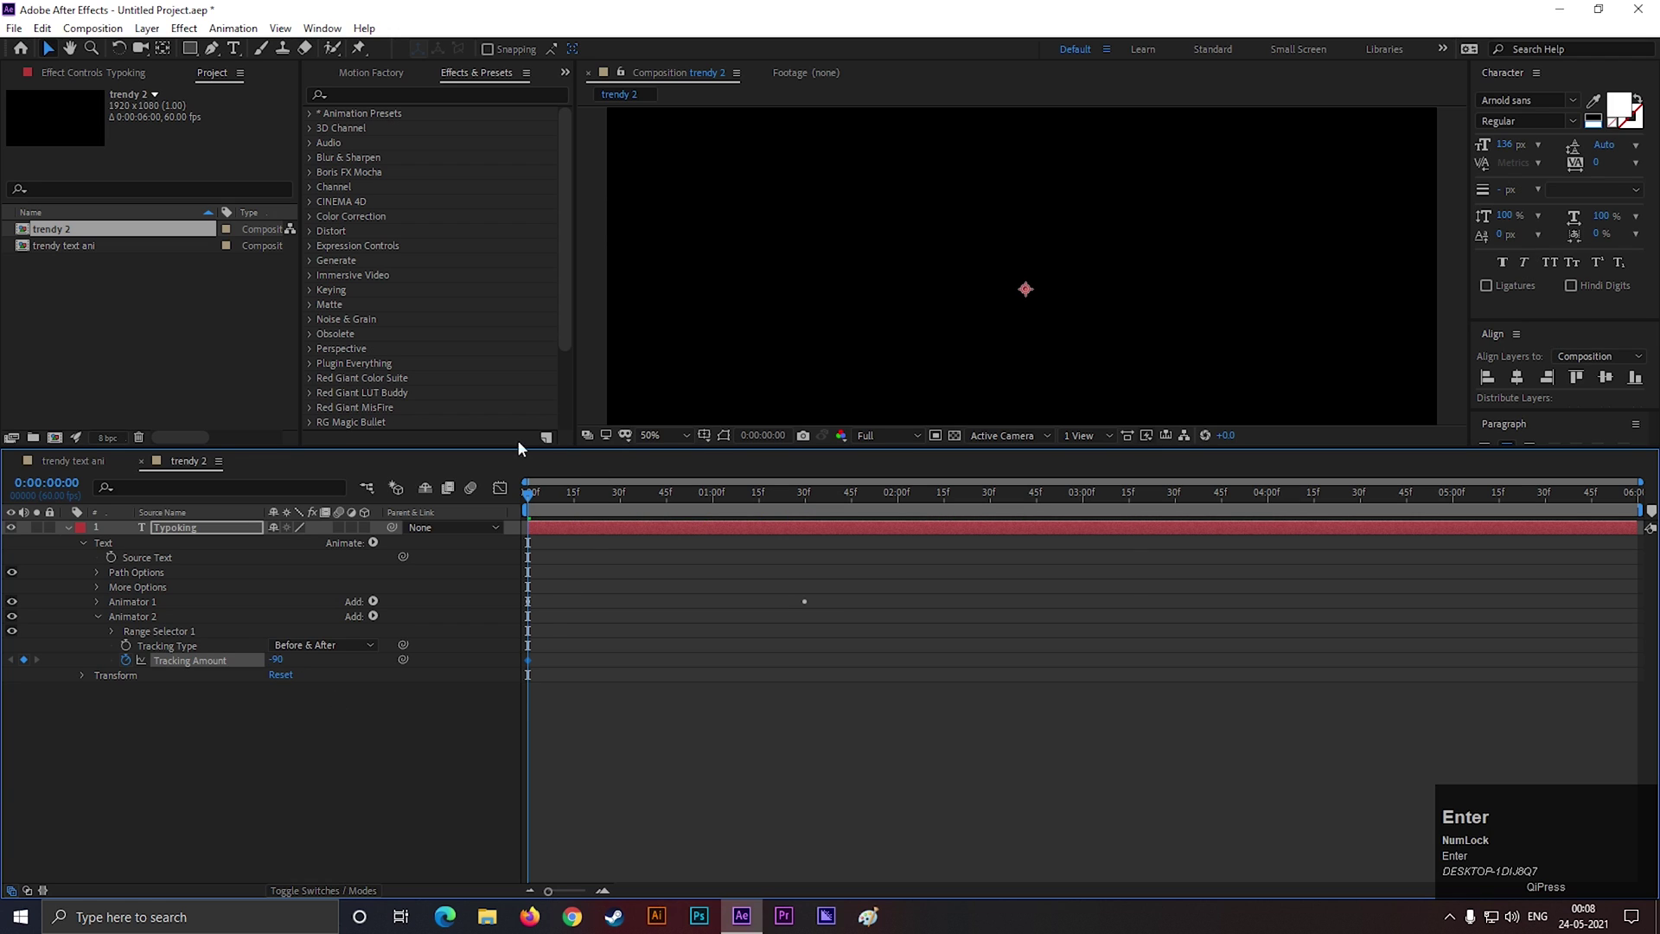
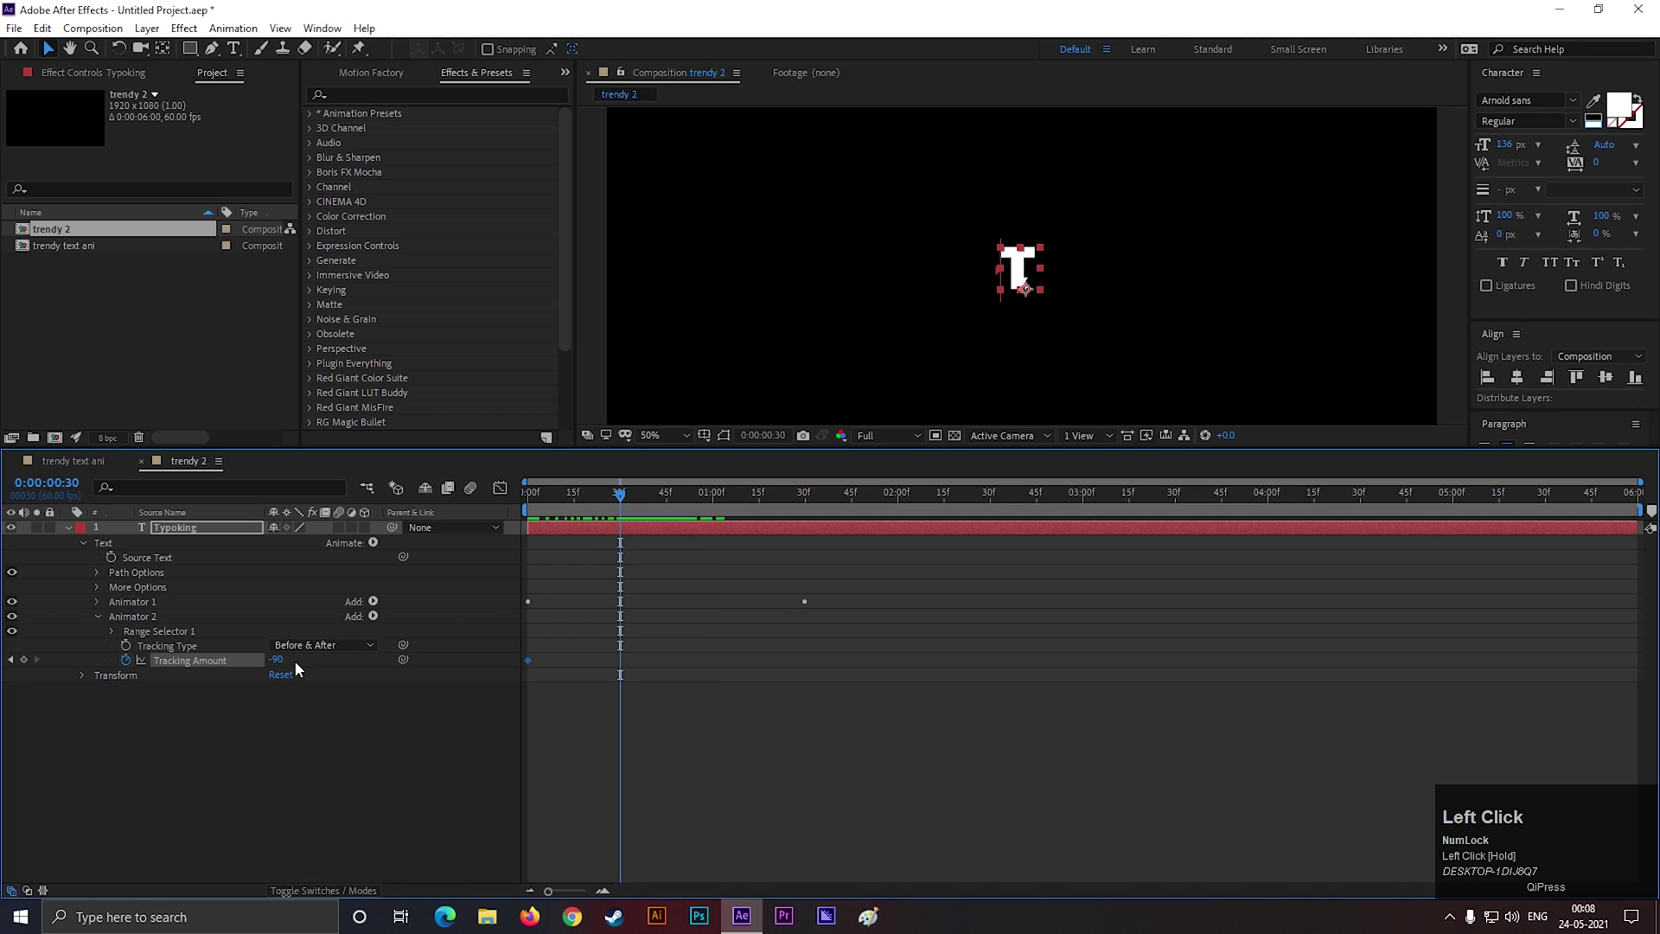
pyautogui.press('Return')
pyautogui.click(626, 494)
pyautogui.press('space')
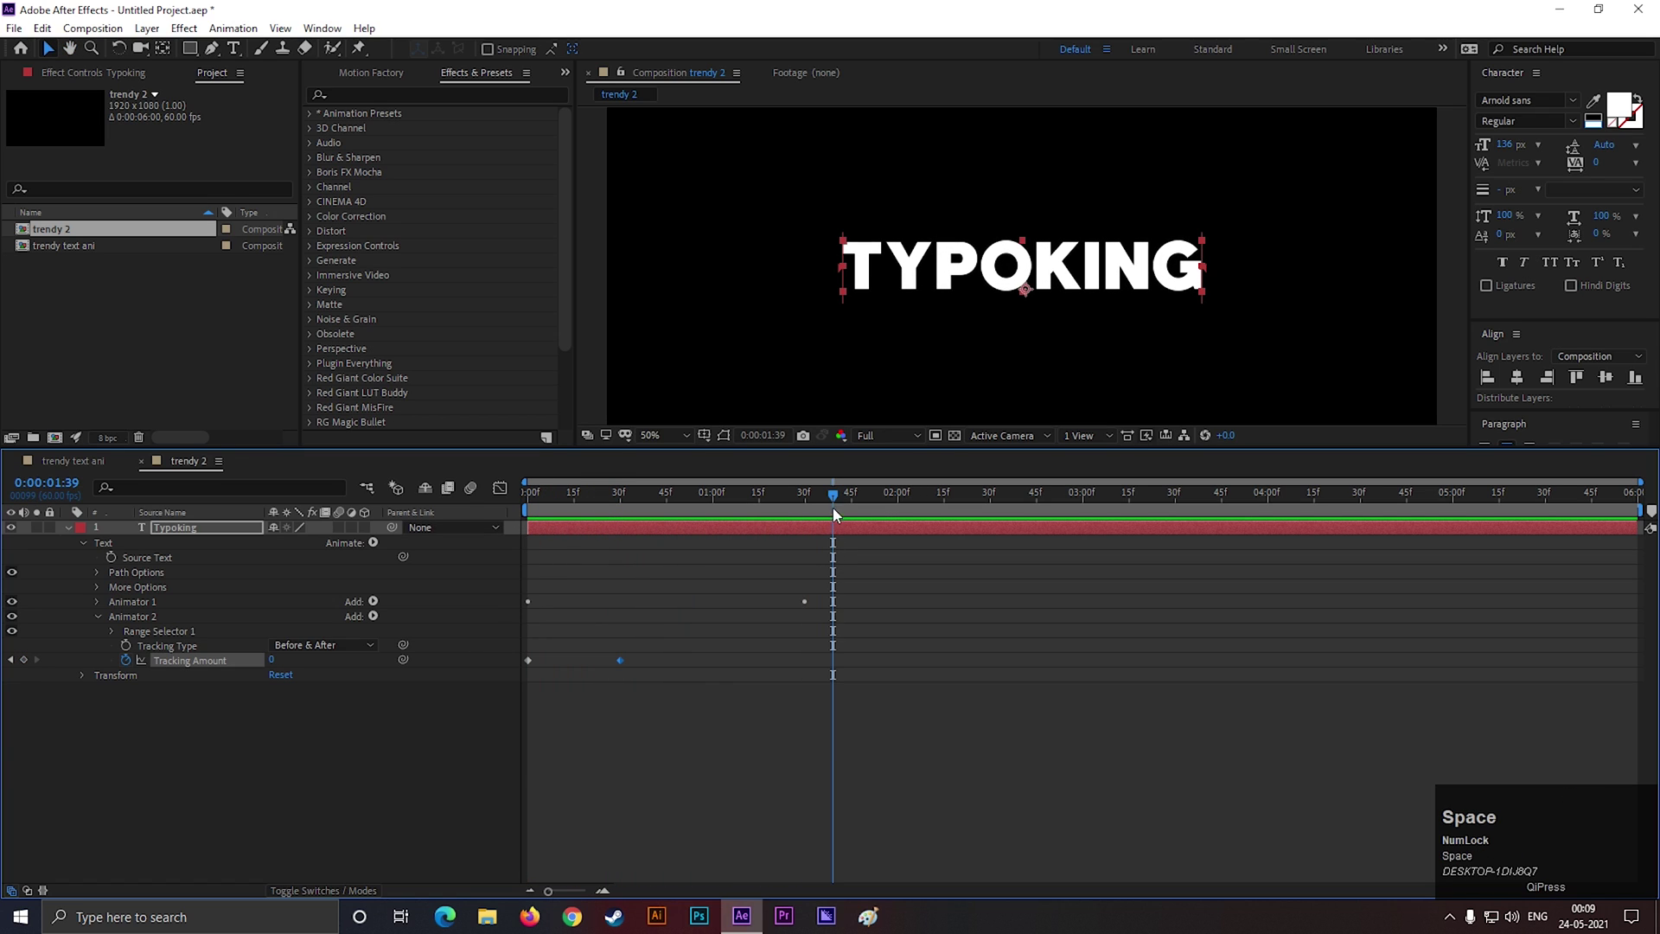
# Move the ending tracking keyframe to about 45f and preview the letters spreading outward
pyautogui.click(844, 505)
pyautogui.press('space')
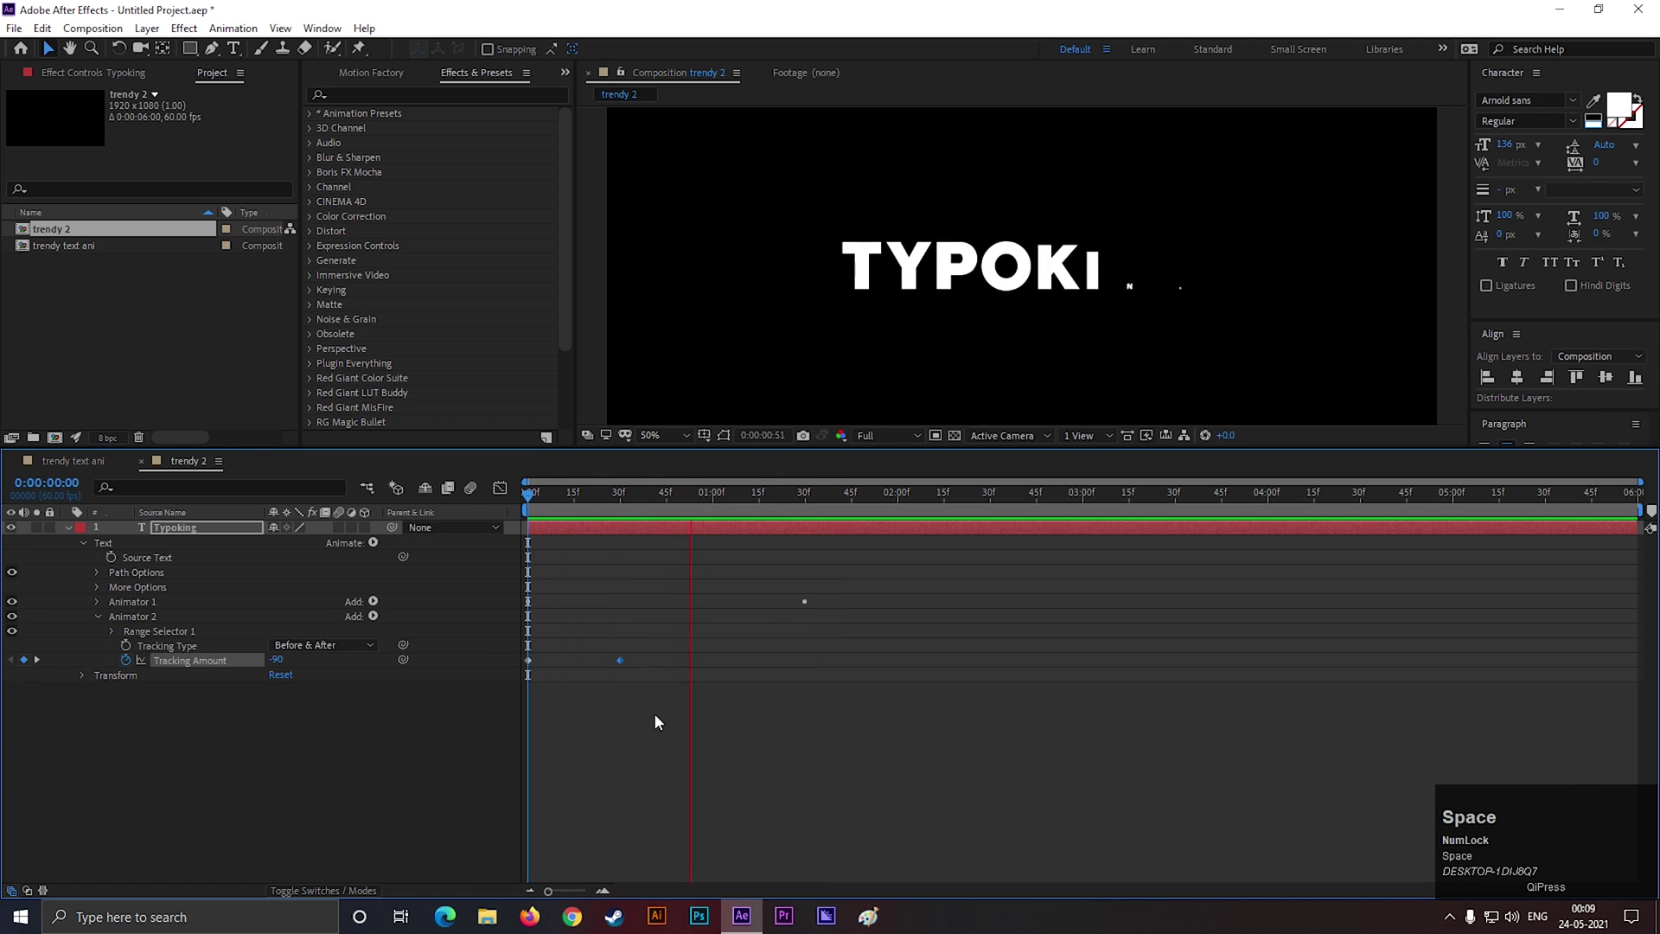
pyautogui.moveTo(833, 494); pyautogui.dragTo(507, 576)
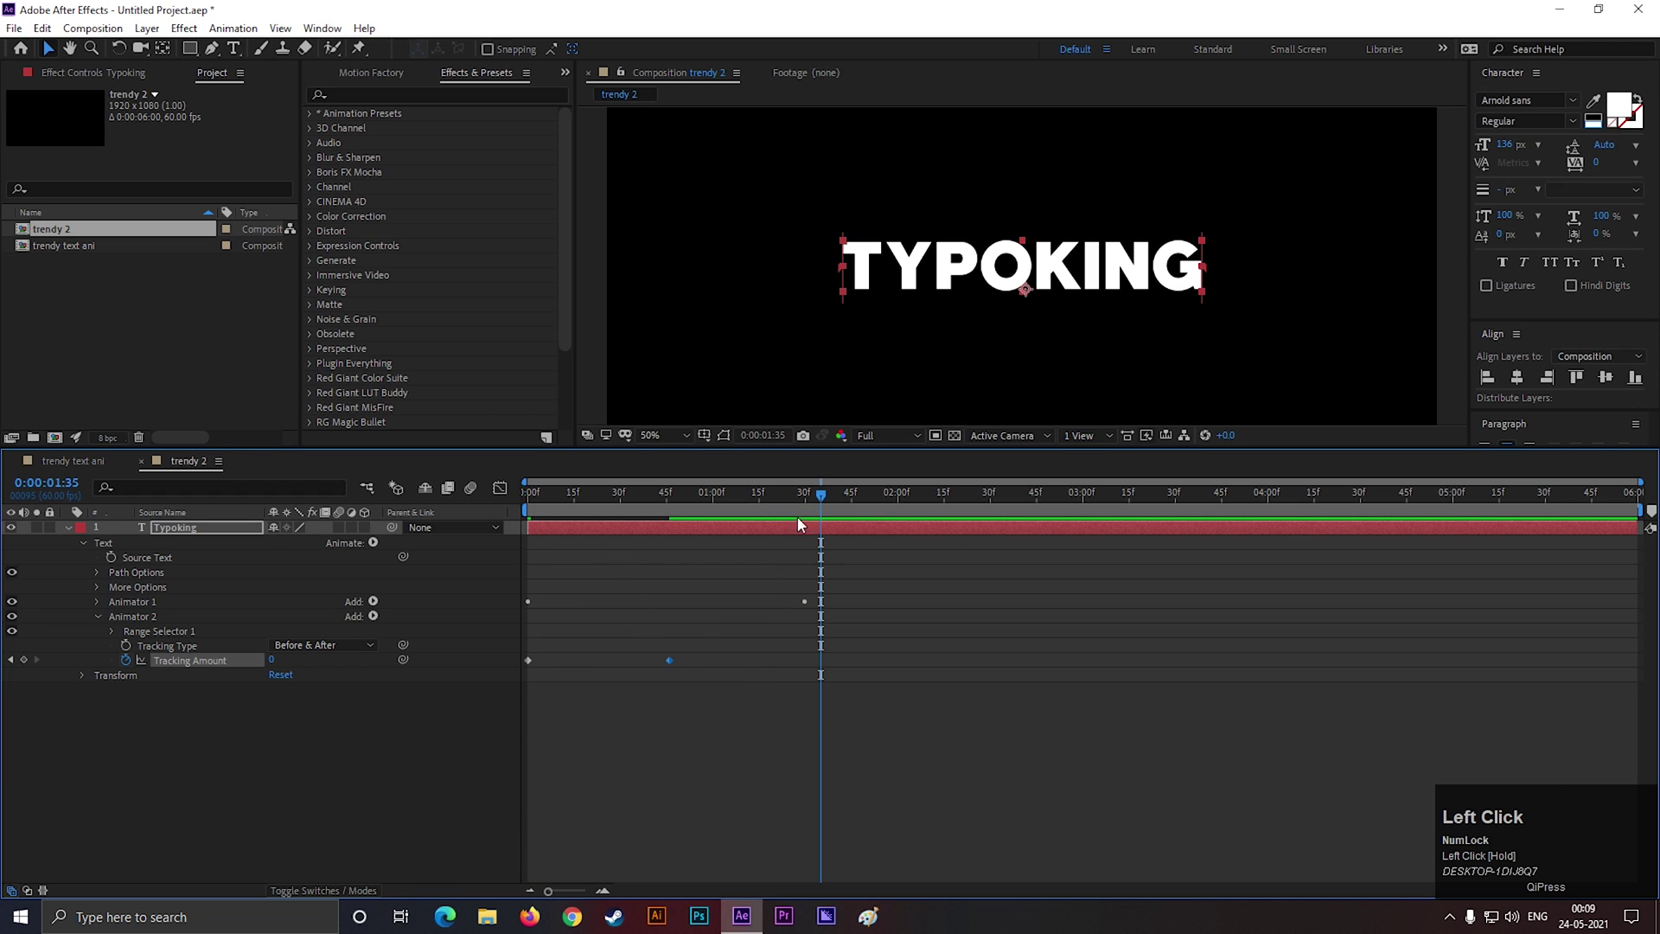
pyautogui.press('space')
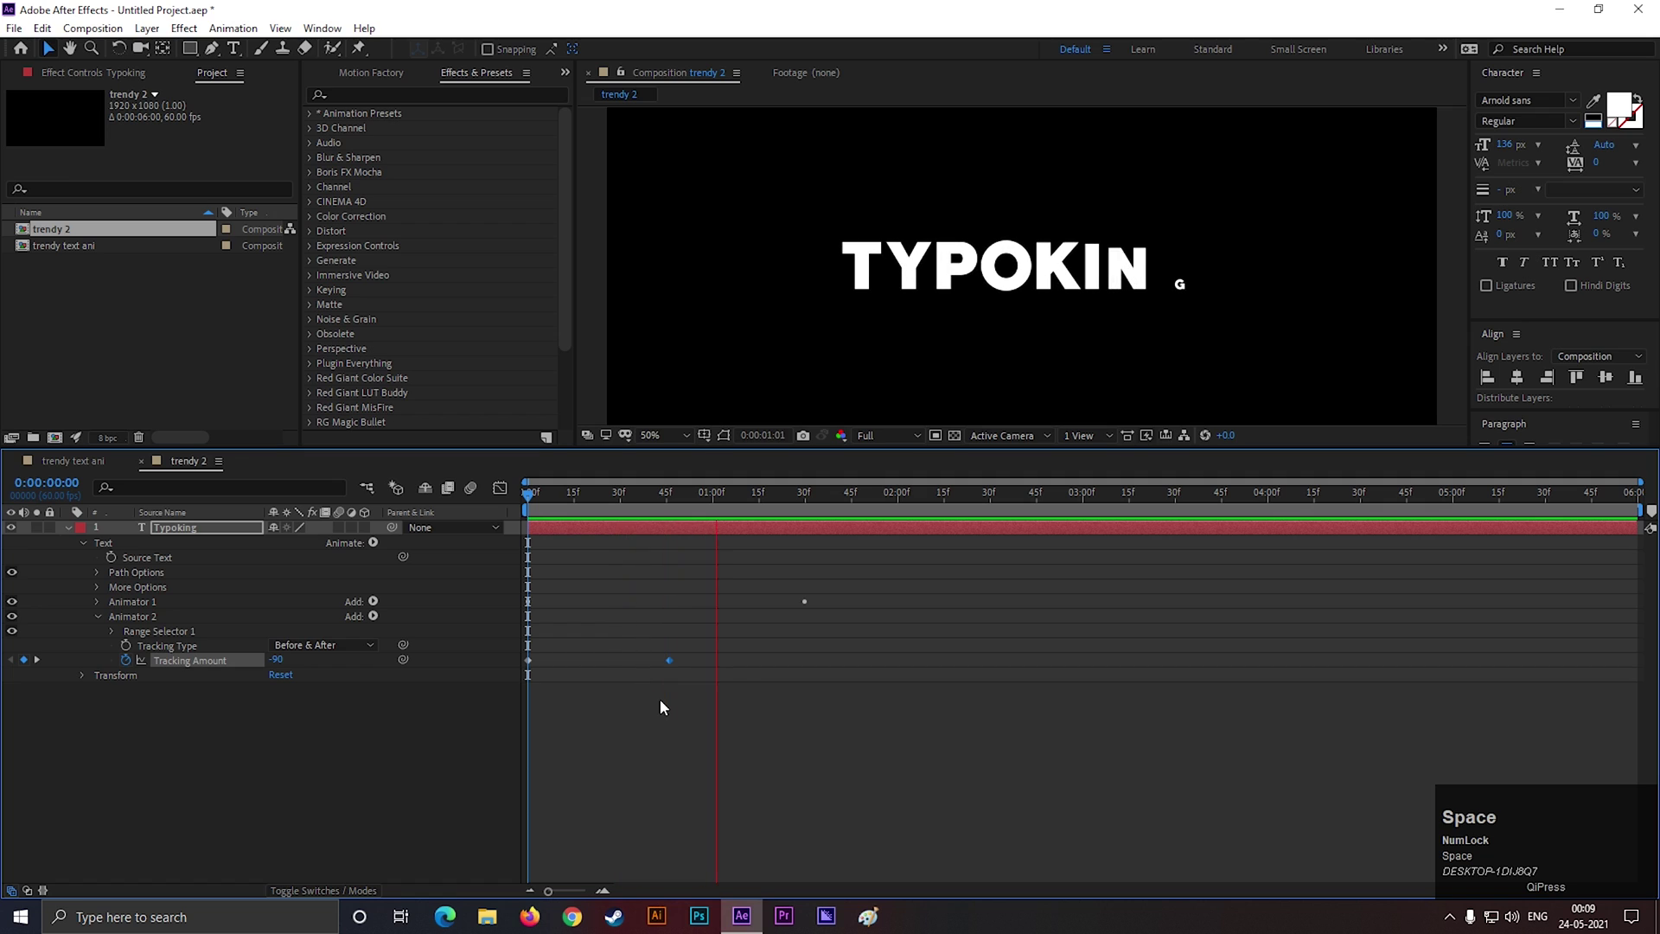
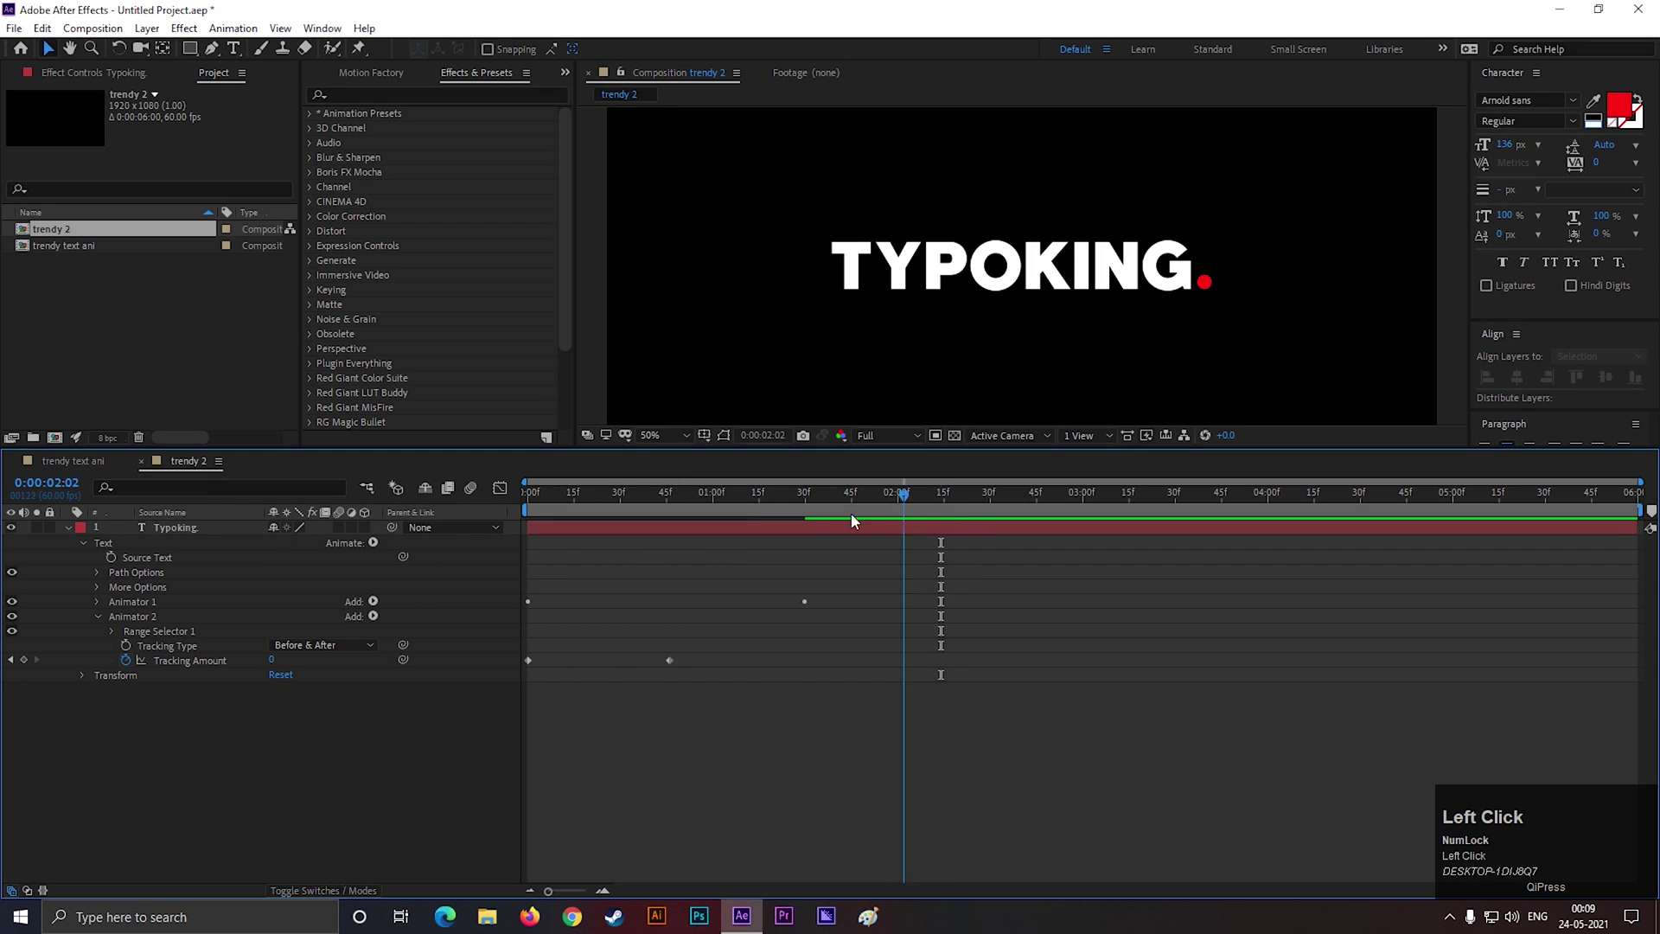
# Preview TYPOKING. with its new red period at the end
pyautogui.press('space')
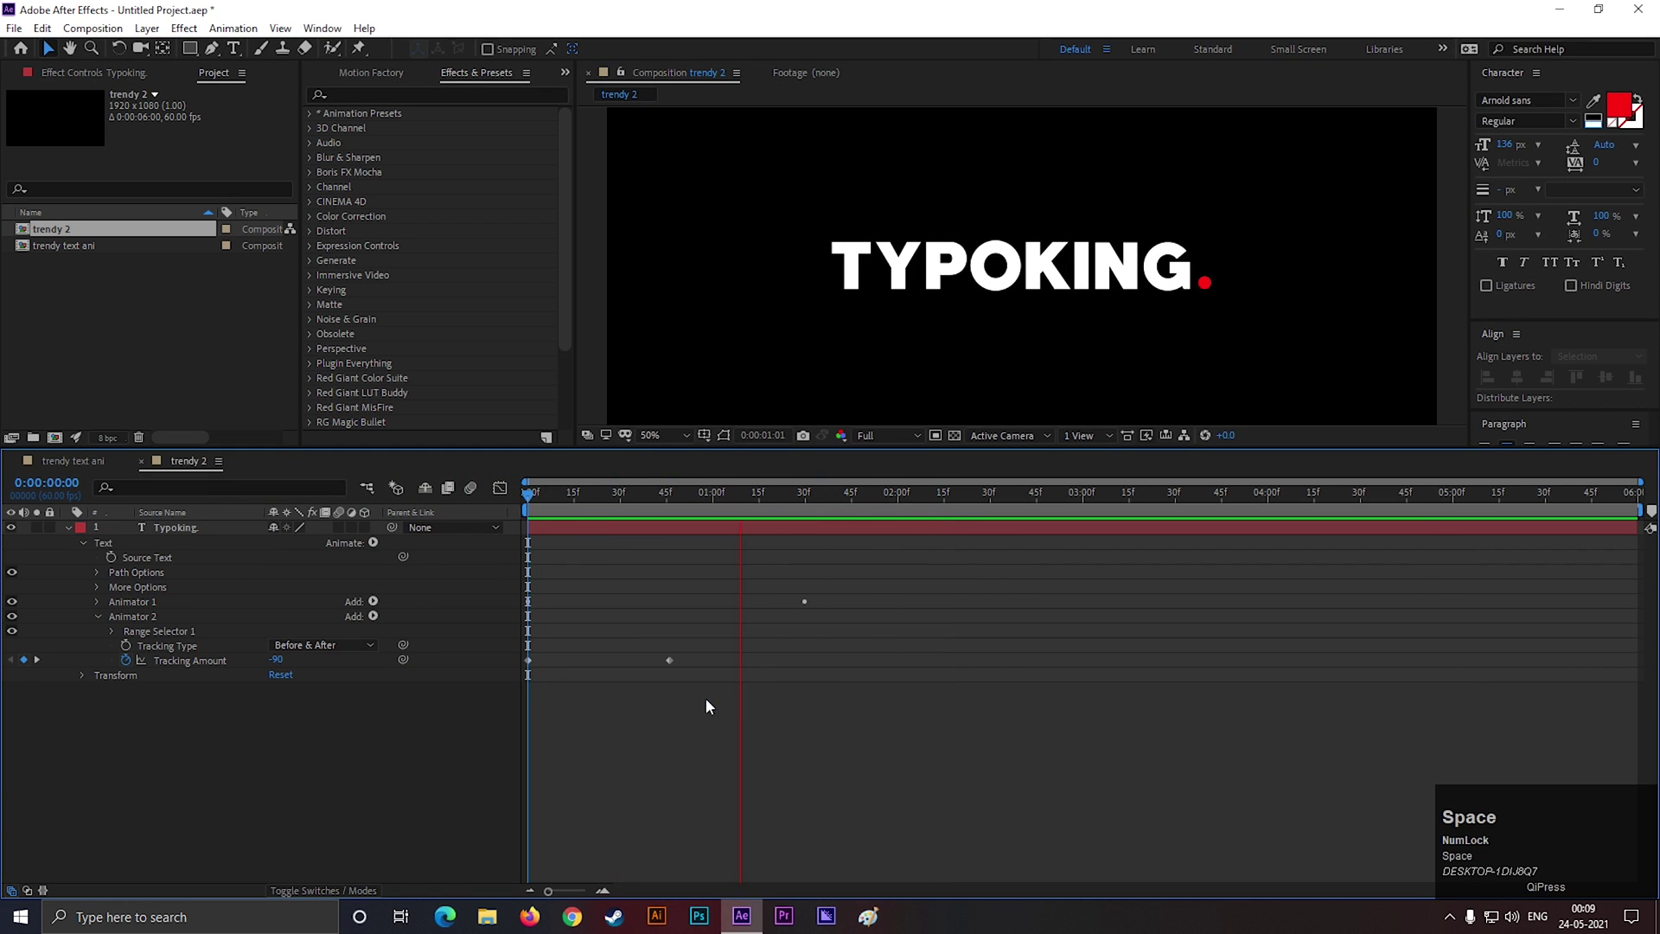
# Add Animator 3 with Tracking Amount keyframed from 0 near 1:00 to 25 at 2:30 and preview
pyautogui.moveTo(861, 504); pyautogui.dragTo(228, 758)
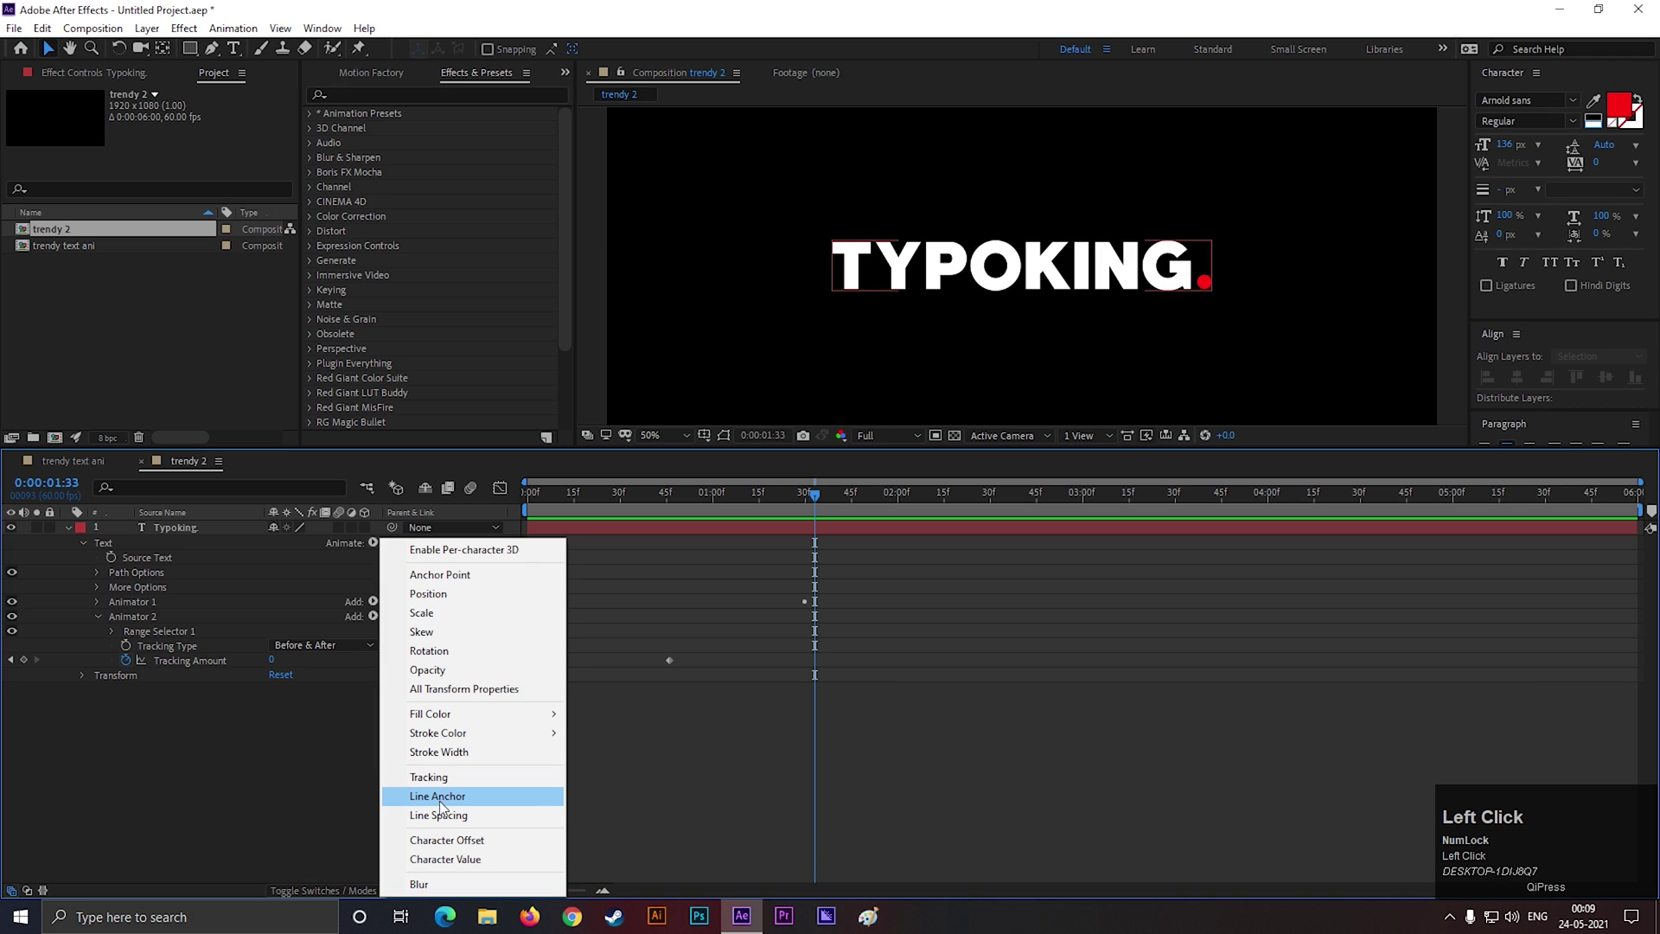
pyautogui.moveTo(452, 789); pyautogui.dragTo(136, 727)
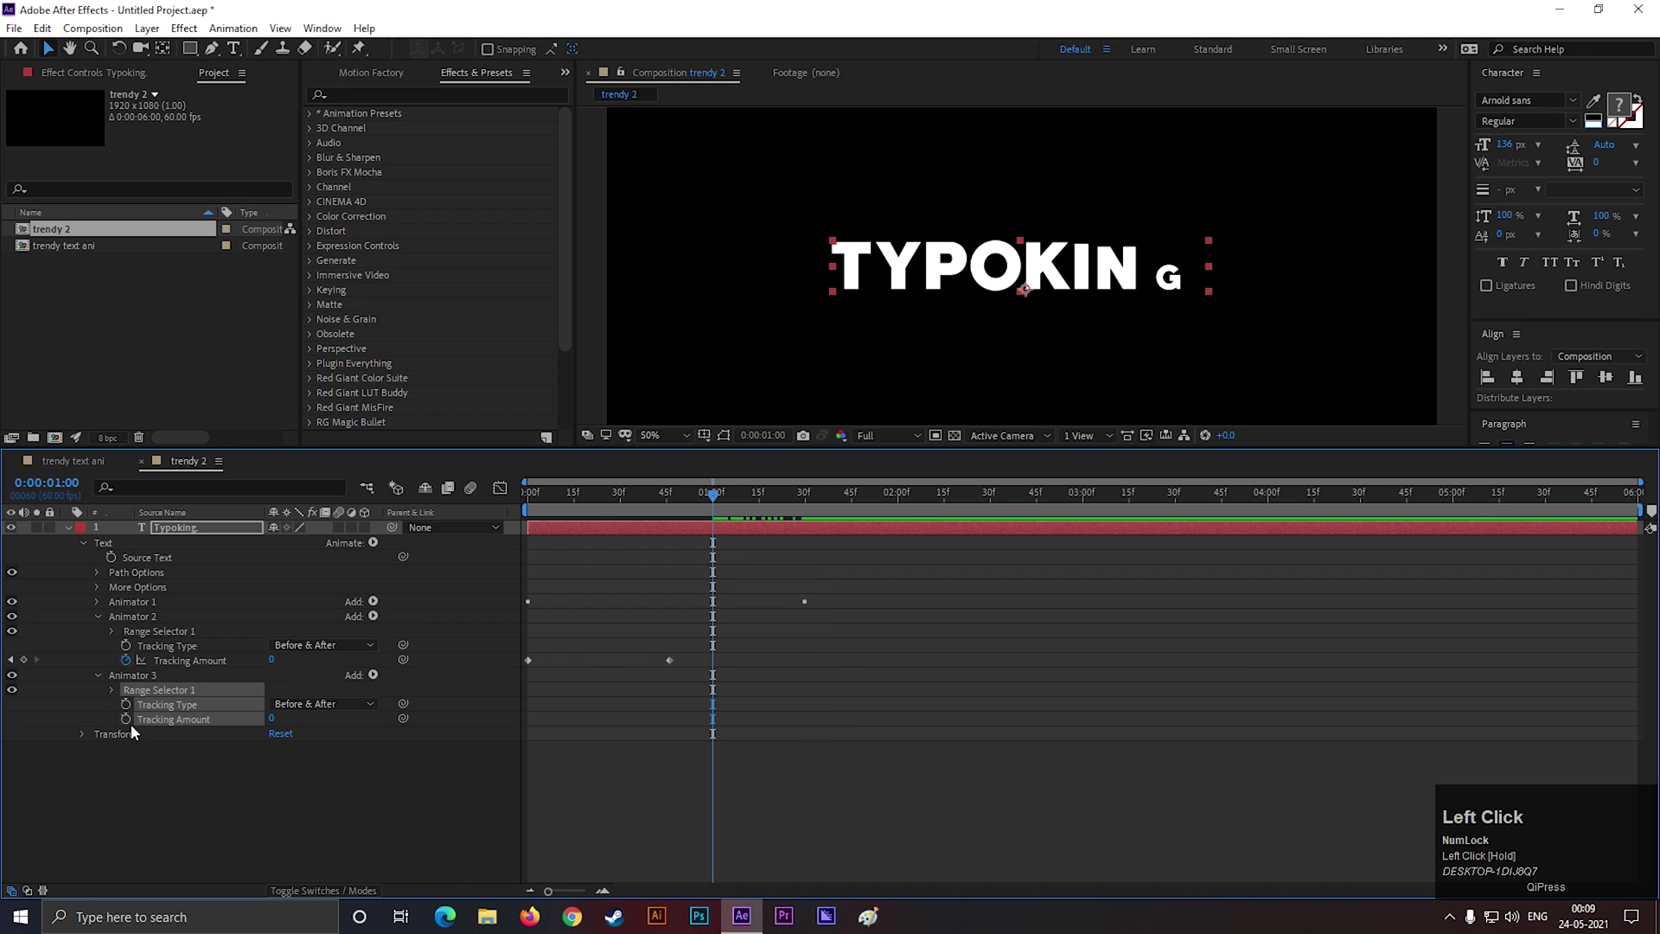
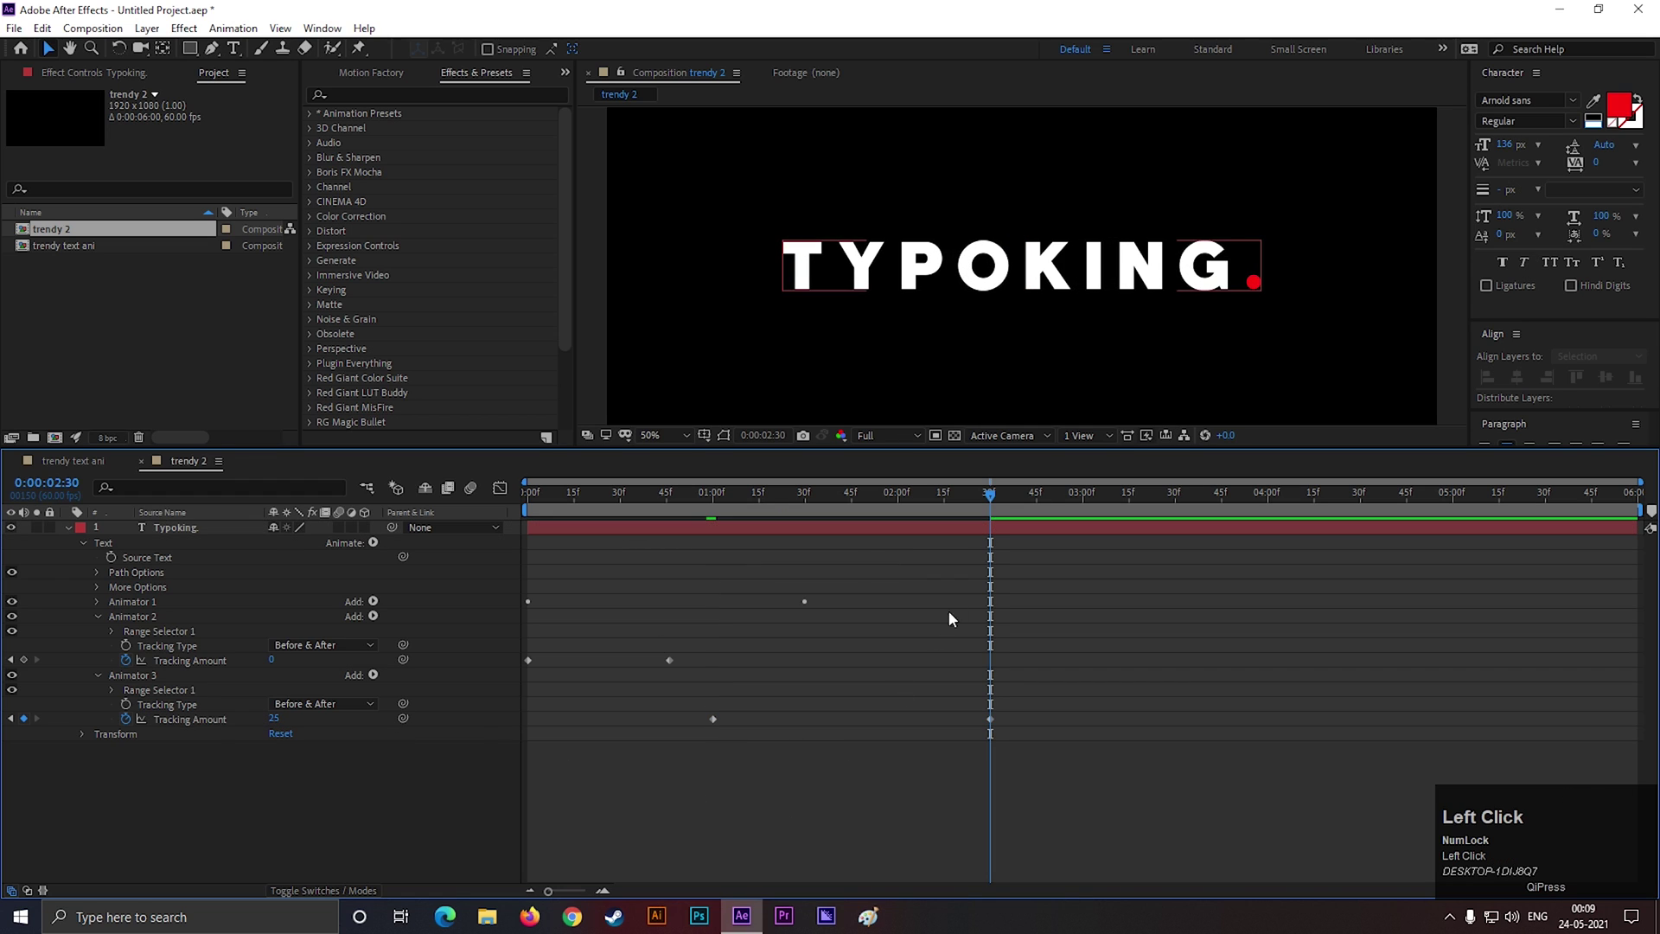
pyautogui.press('space')
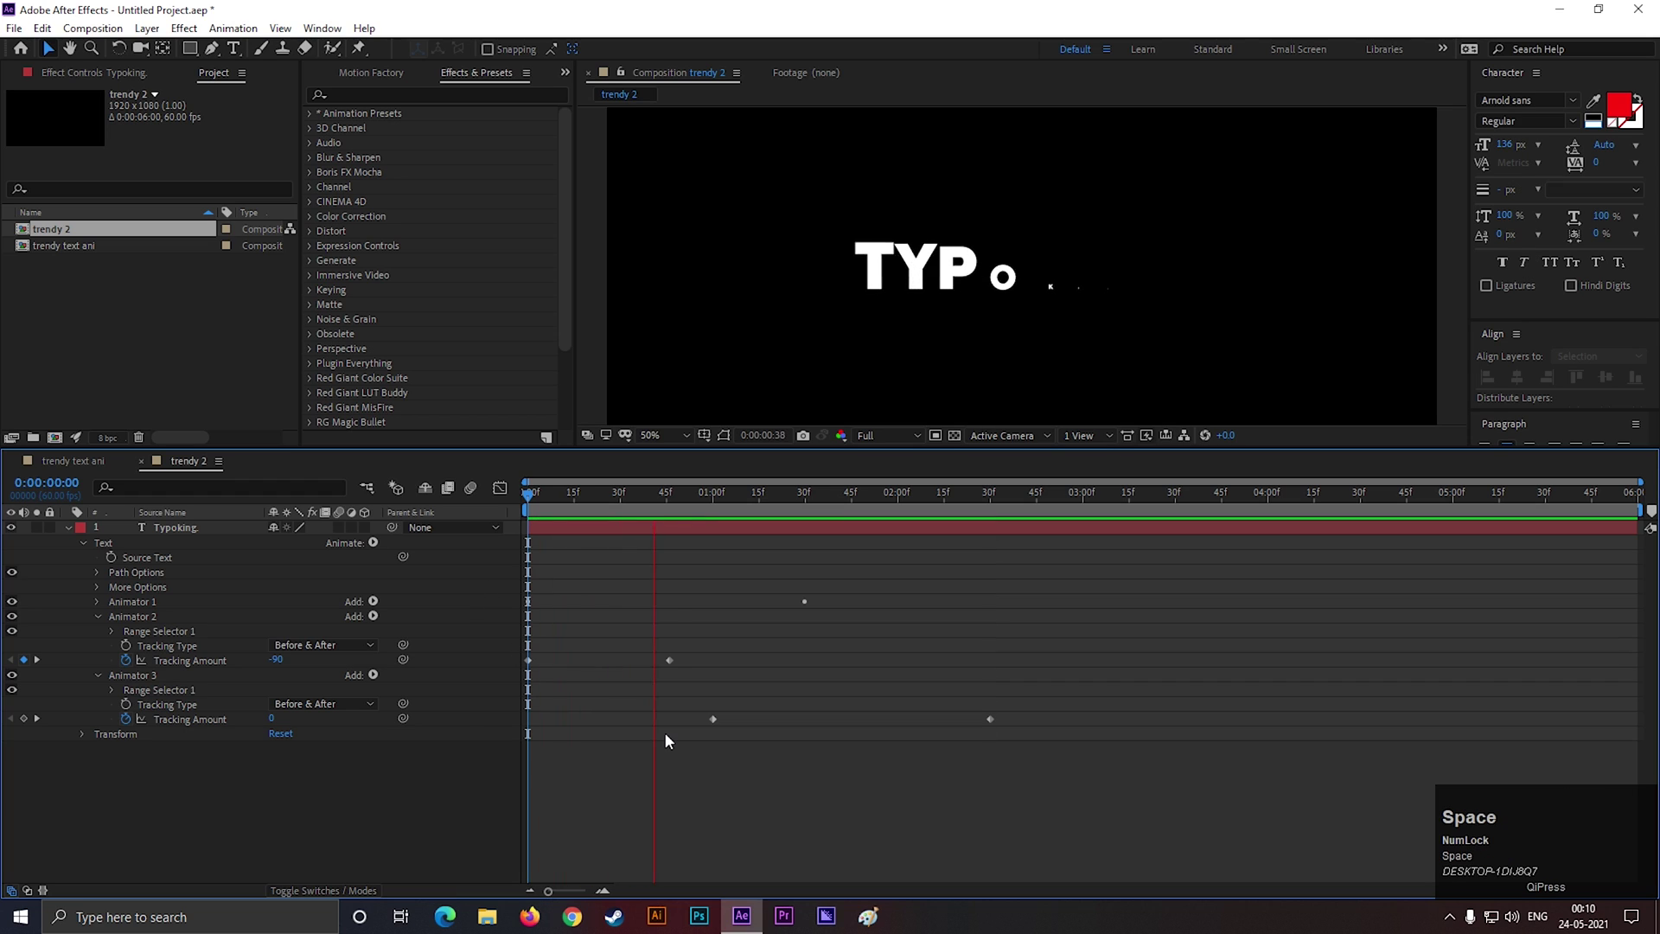
pyautogui.press('space')
# Shift the widening's first keyframe earlier to around 40f and preview the revised timing
pyautogui.moveTo(667, 668); pyautogui.dragTo(519, 618)
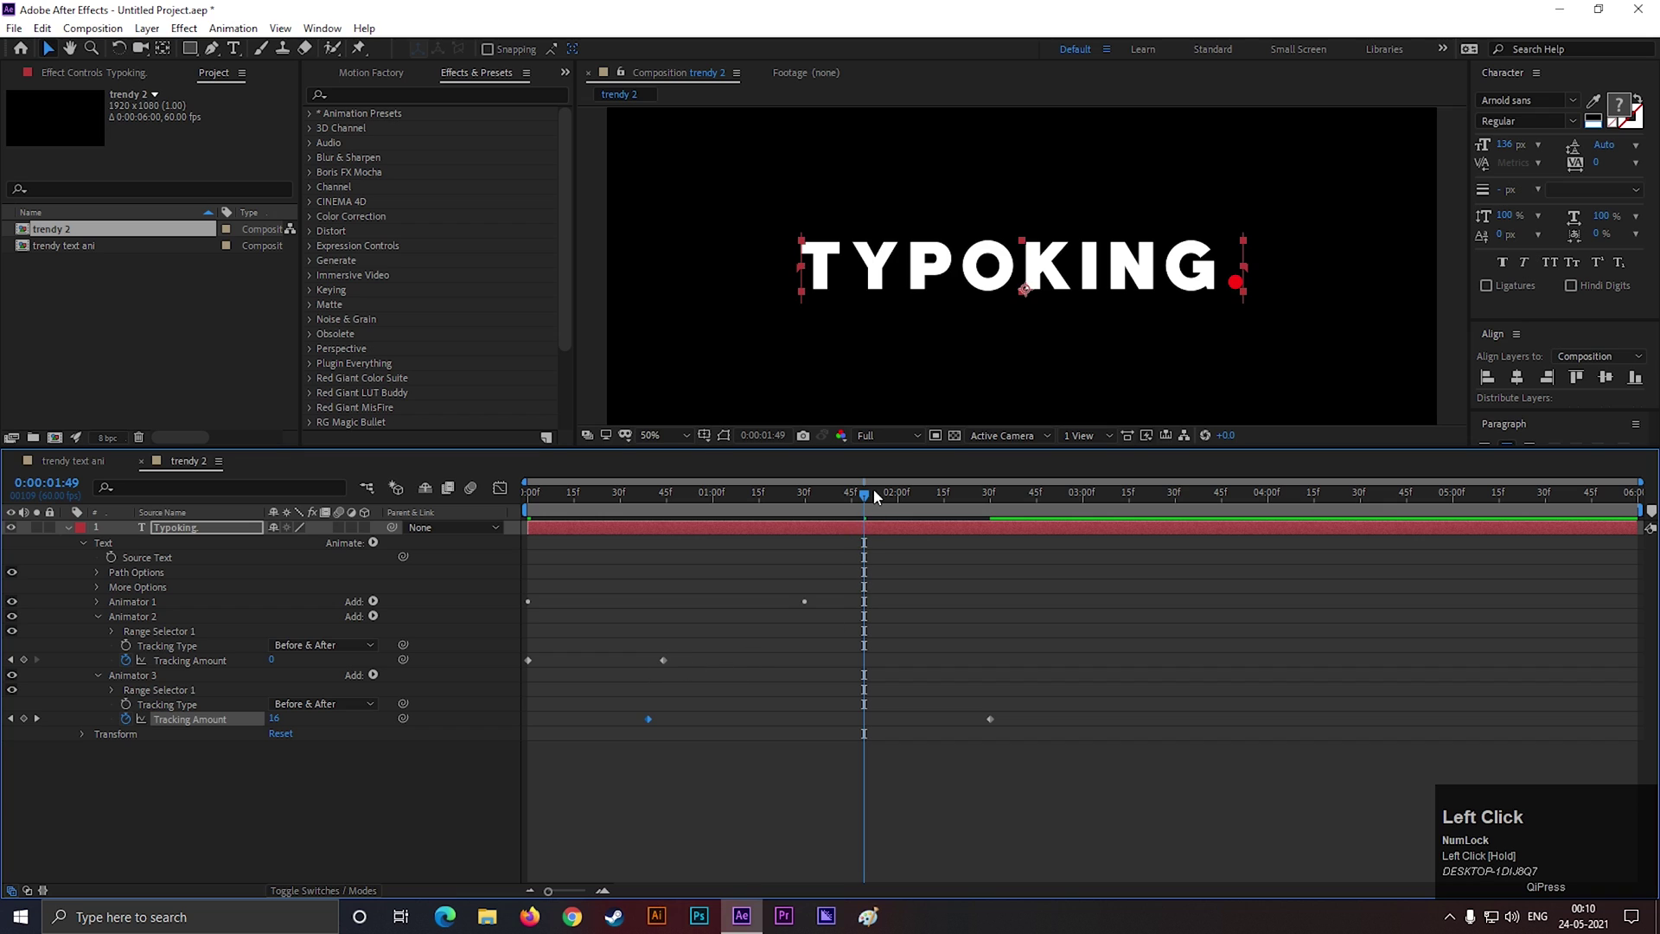
pyautogui.press('space')
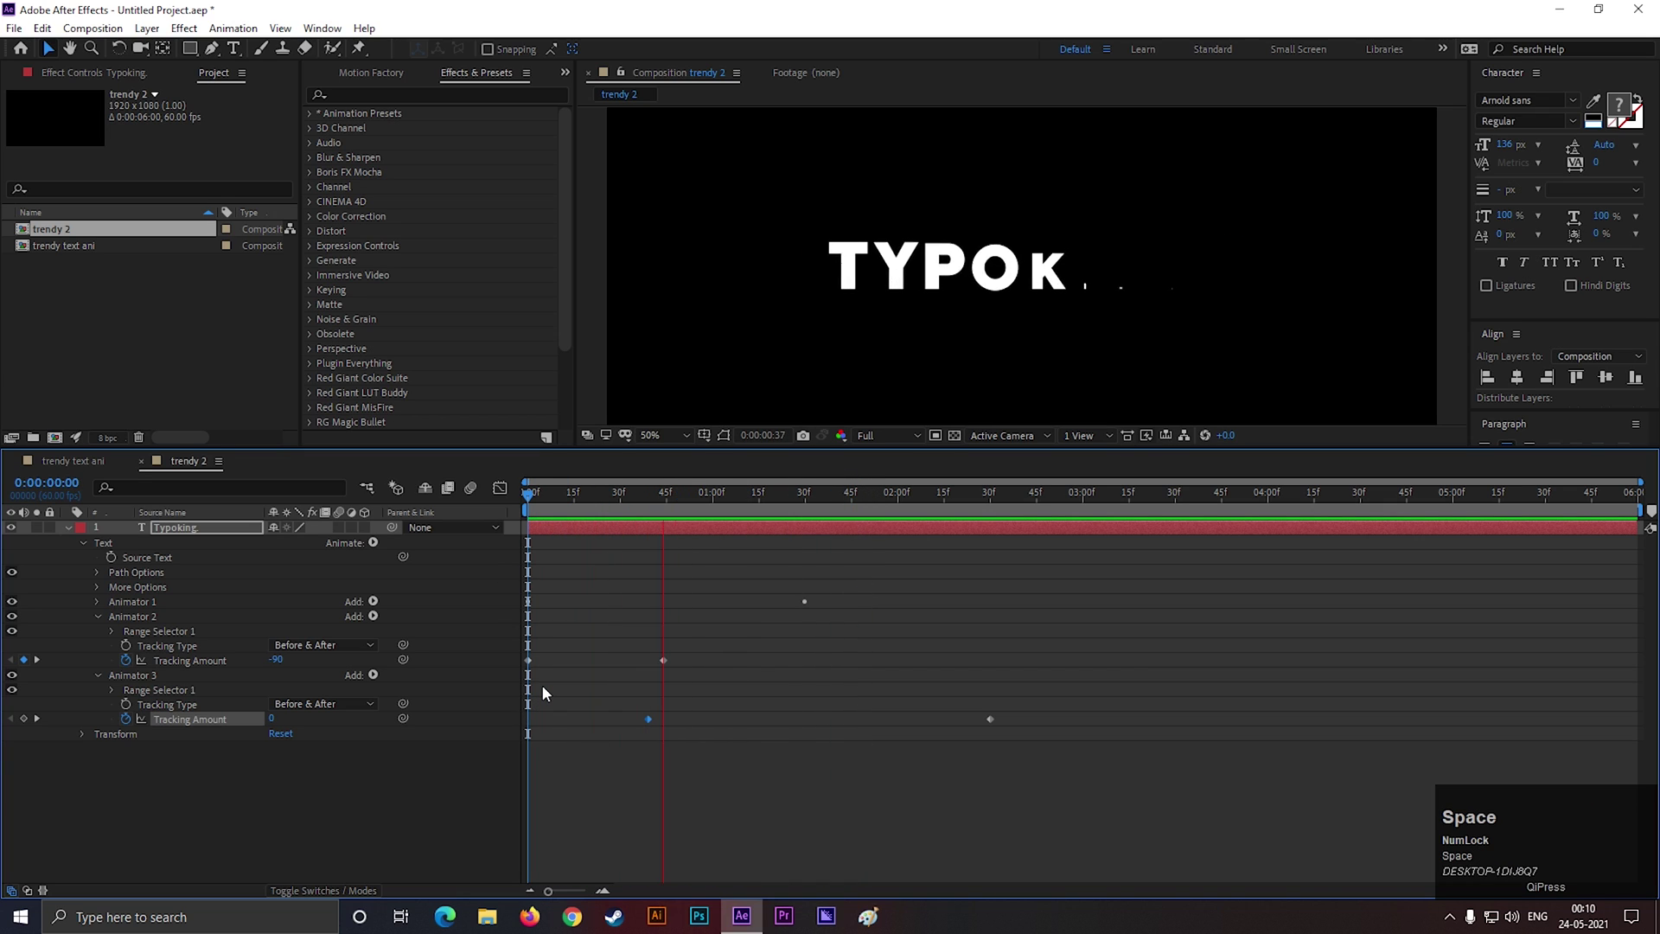
pyautogui.click(720, 648)
# Reveal the animated properties, Easy Ease all keyframes with F9 and preview
pyautogui.press('u')
pyautogui.moveTo(1022, 568); pyautogui.dragTo(507, 607)
pyautogui.press('F9')
pyautogui.click(1074, 494)
pyautogui.press('space')
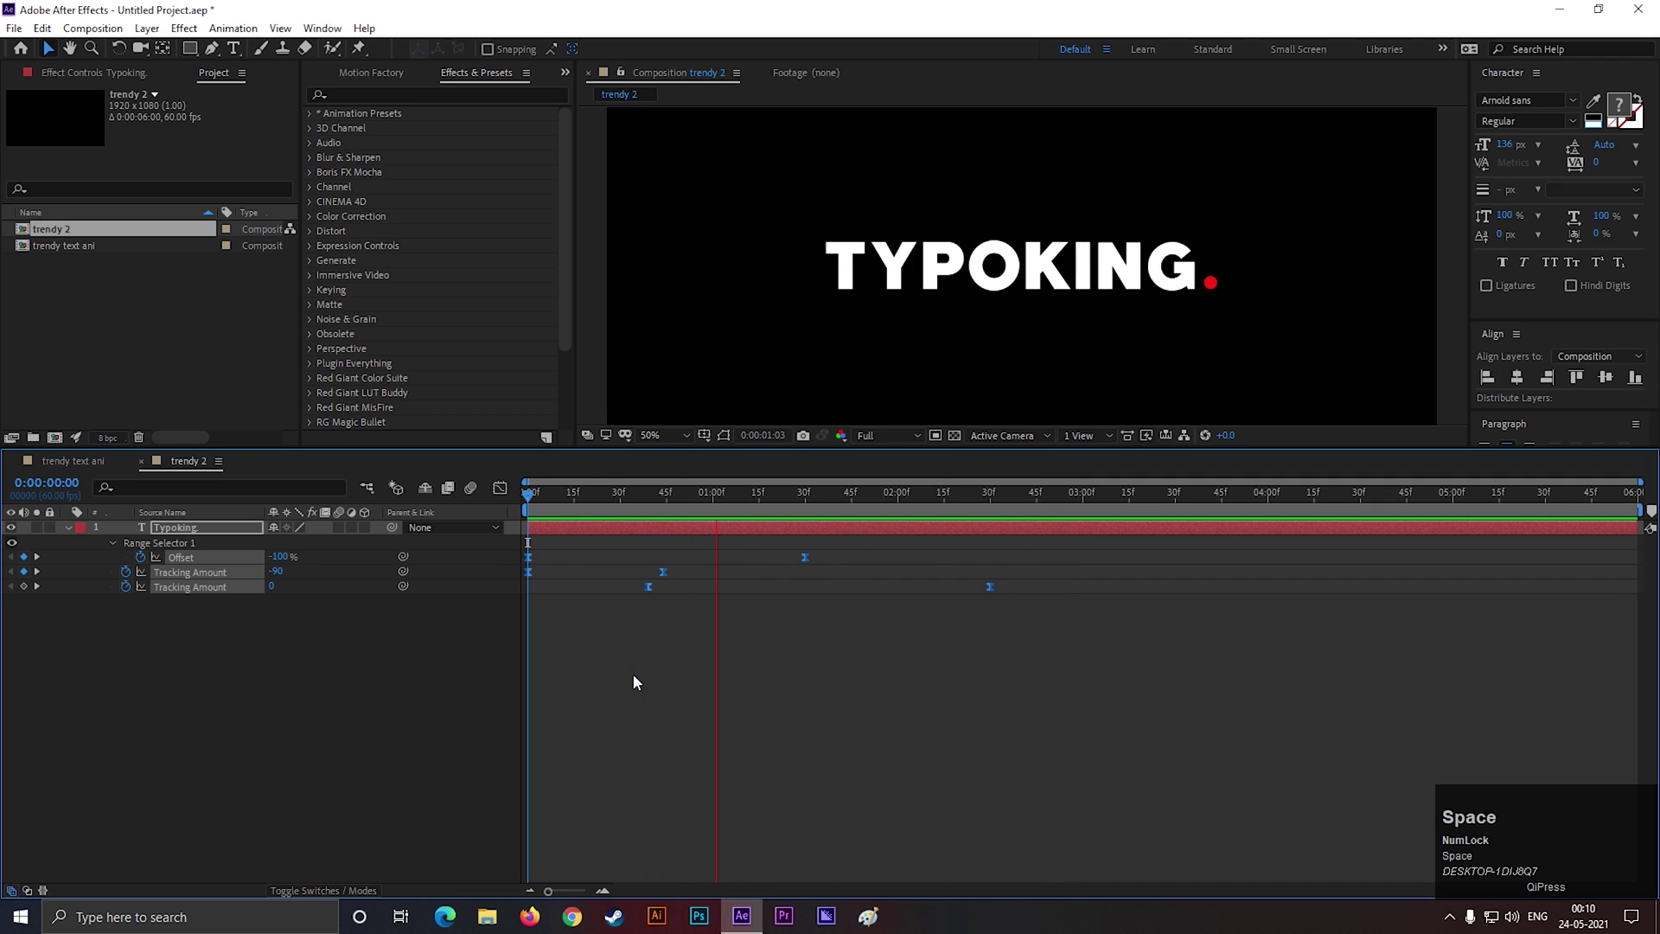
pyautogui.press('space')
# Move Animator 3's first tracking keyframe to about 1:00, preview, and show its speed graph
pyautogui.moveTo(643, 584); pyautogui.dragTo(513, 584)
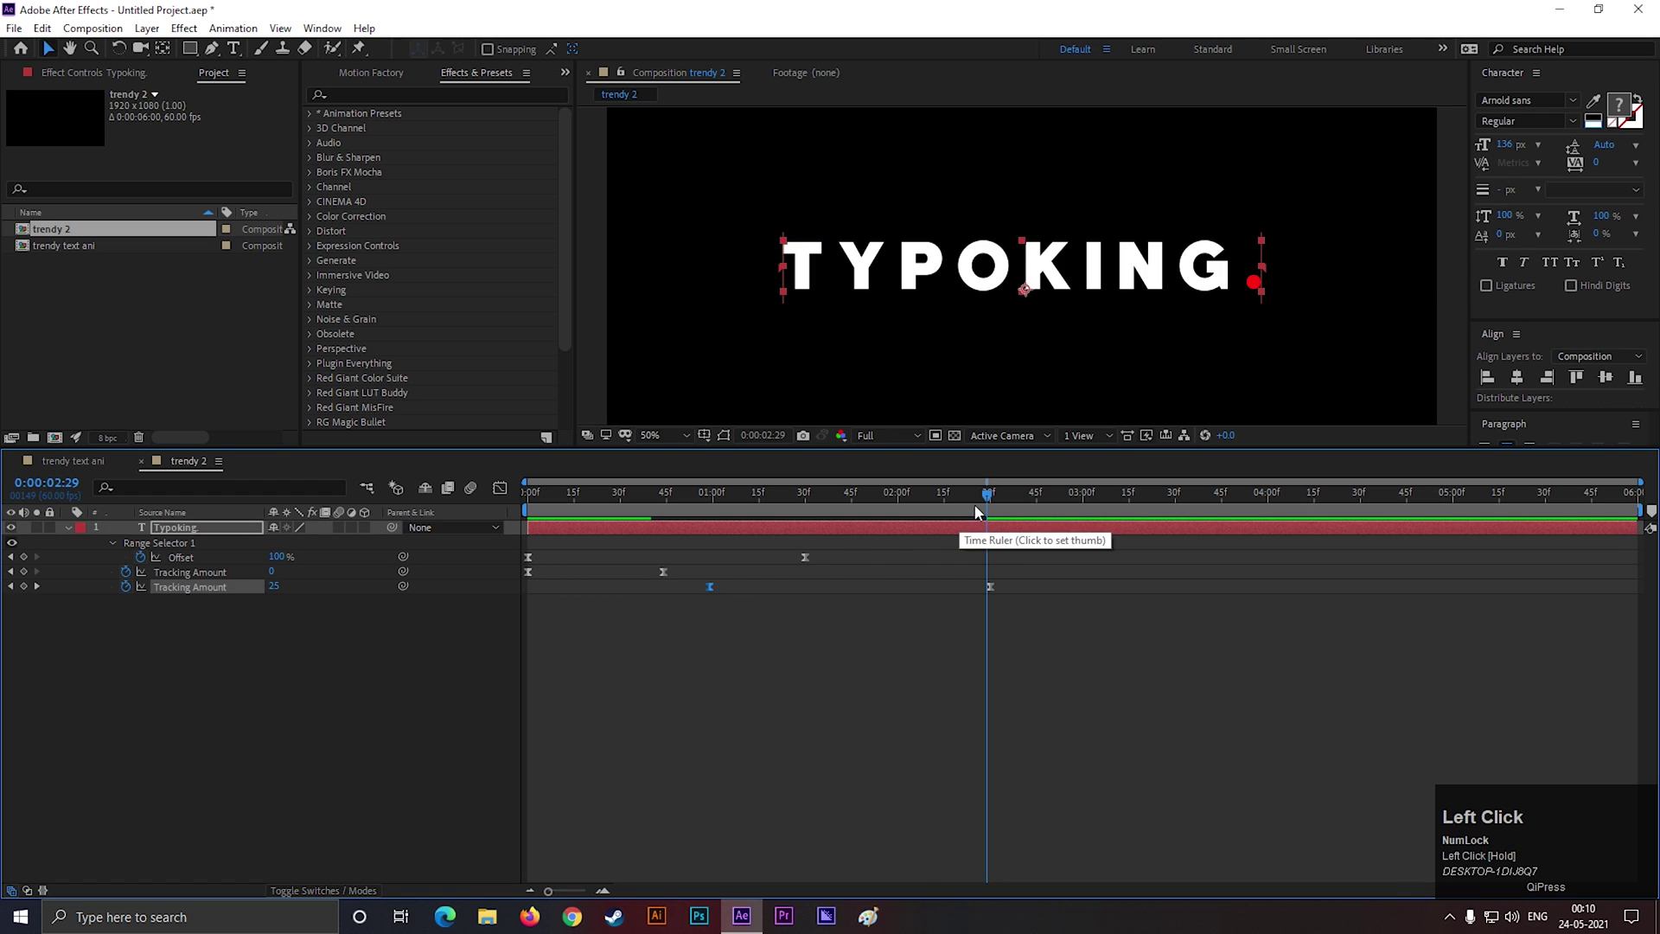
pyautogui.press('space')
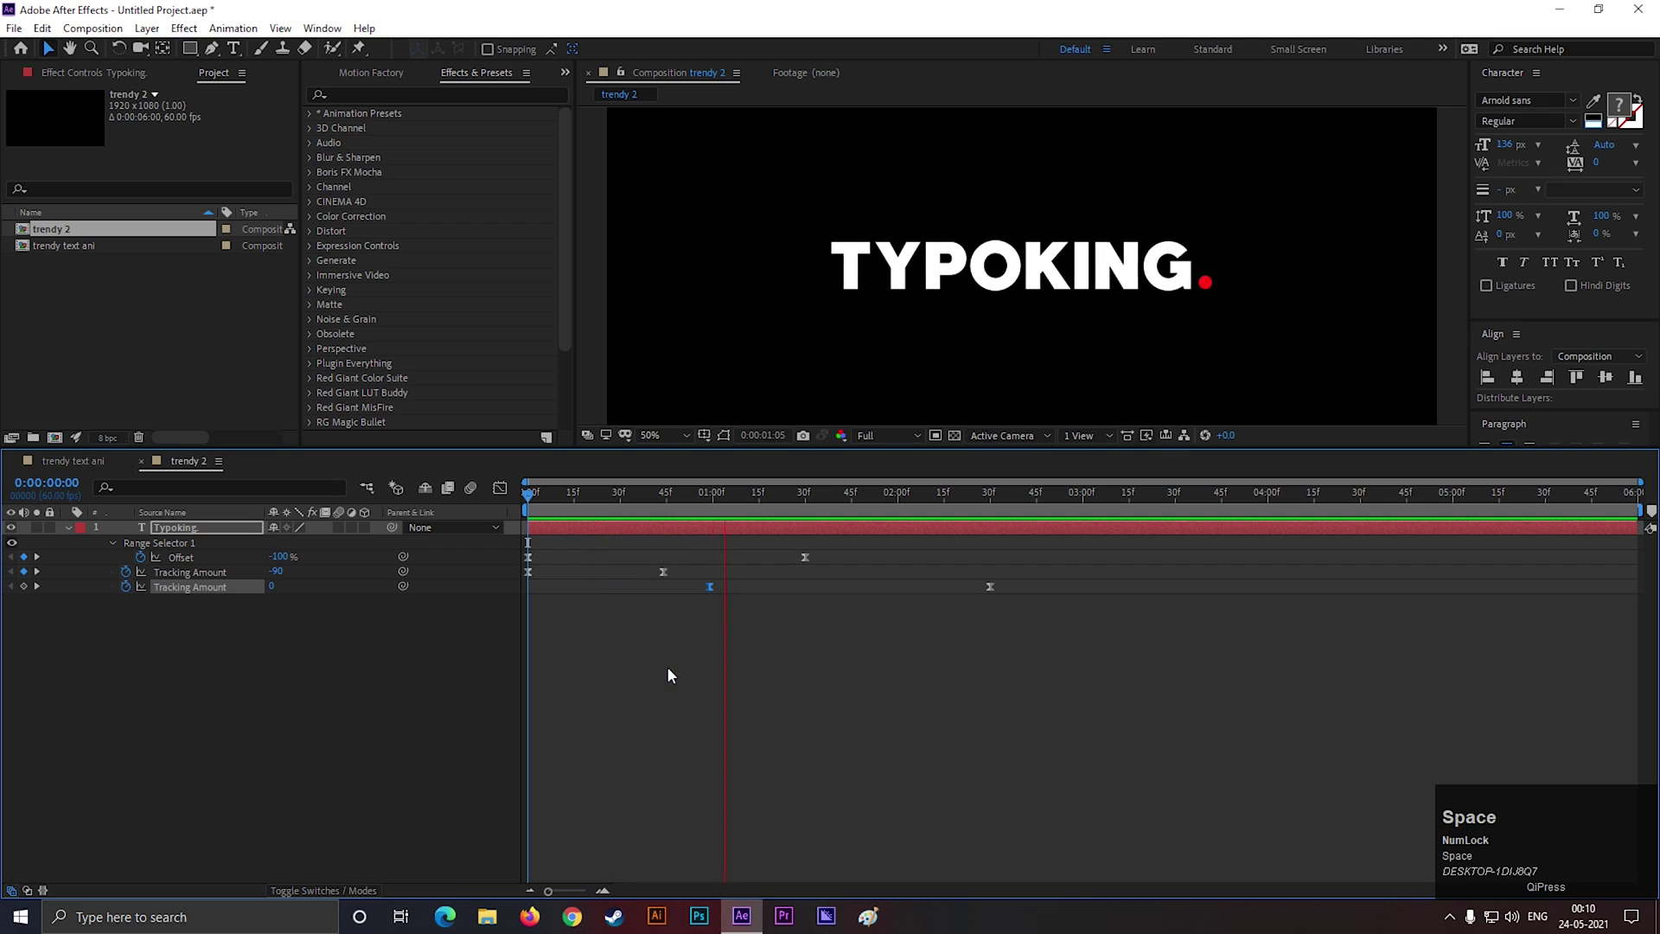
pyautogui.press('space')
pyautogui.moveTo(681, 616); pyautogui.dragTo(360, 548)
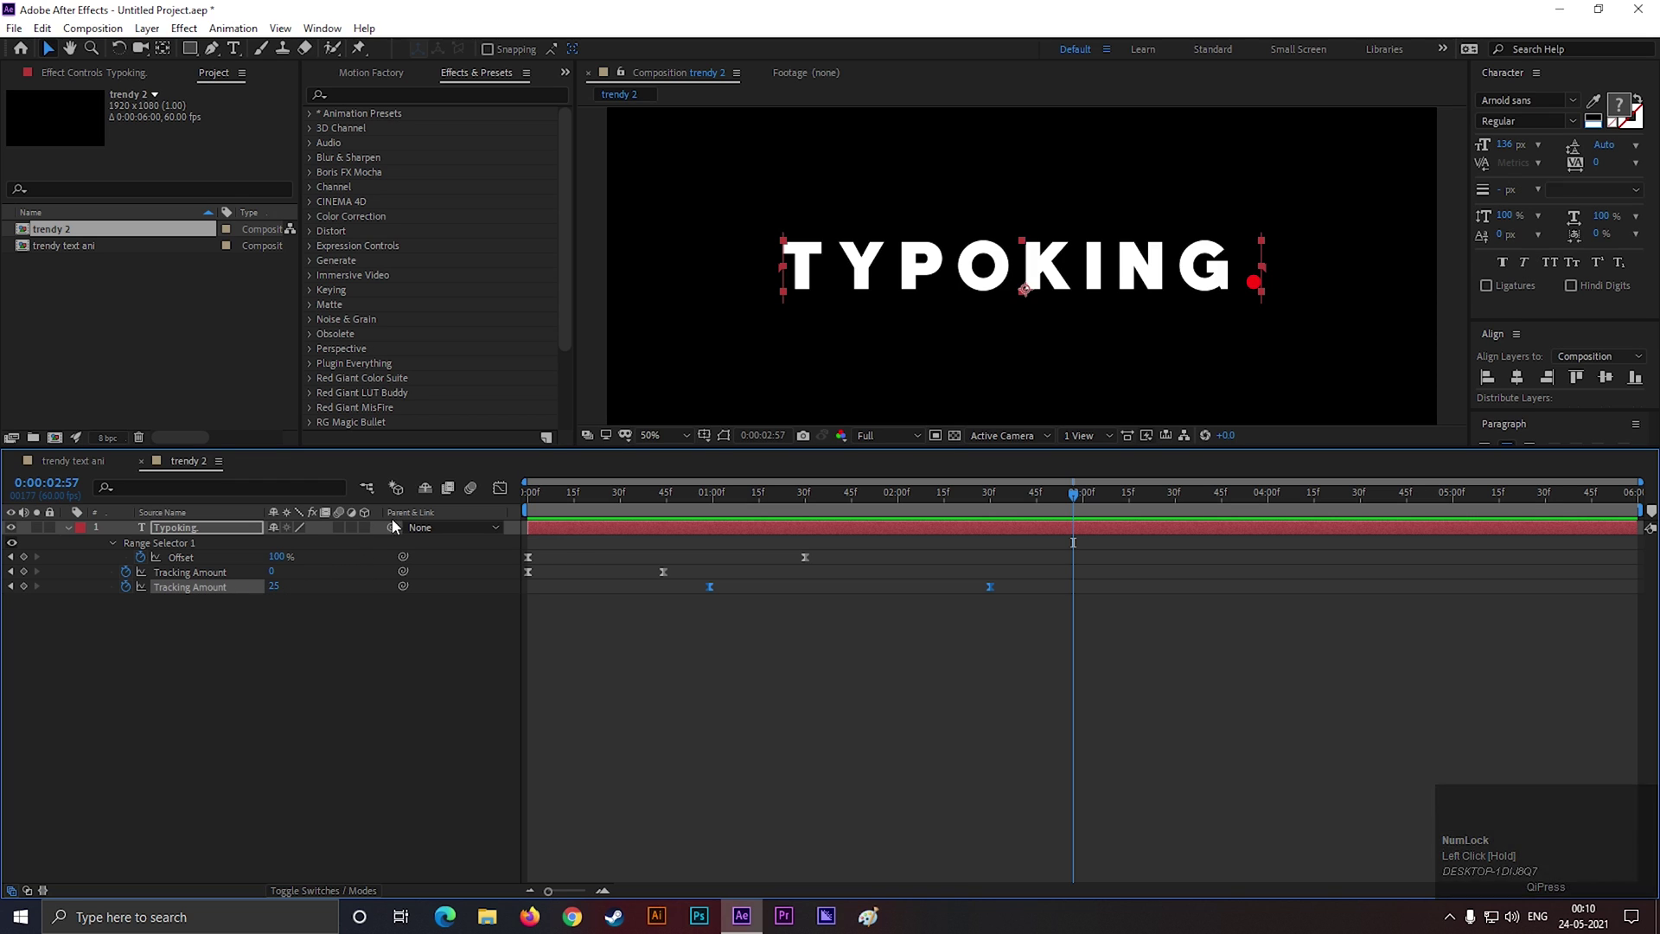
# Pull the influence handles inward so the tracking speed curve forms a sharp central spike, then preview
pyautogui.moveTo(510, 497); pyautogui.dragTo(622, 558)
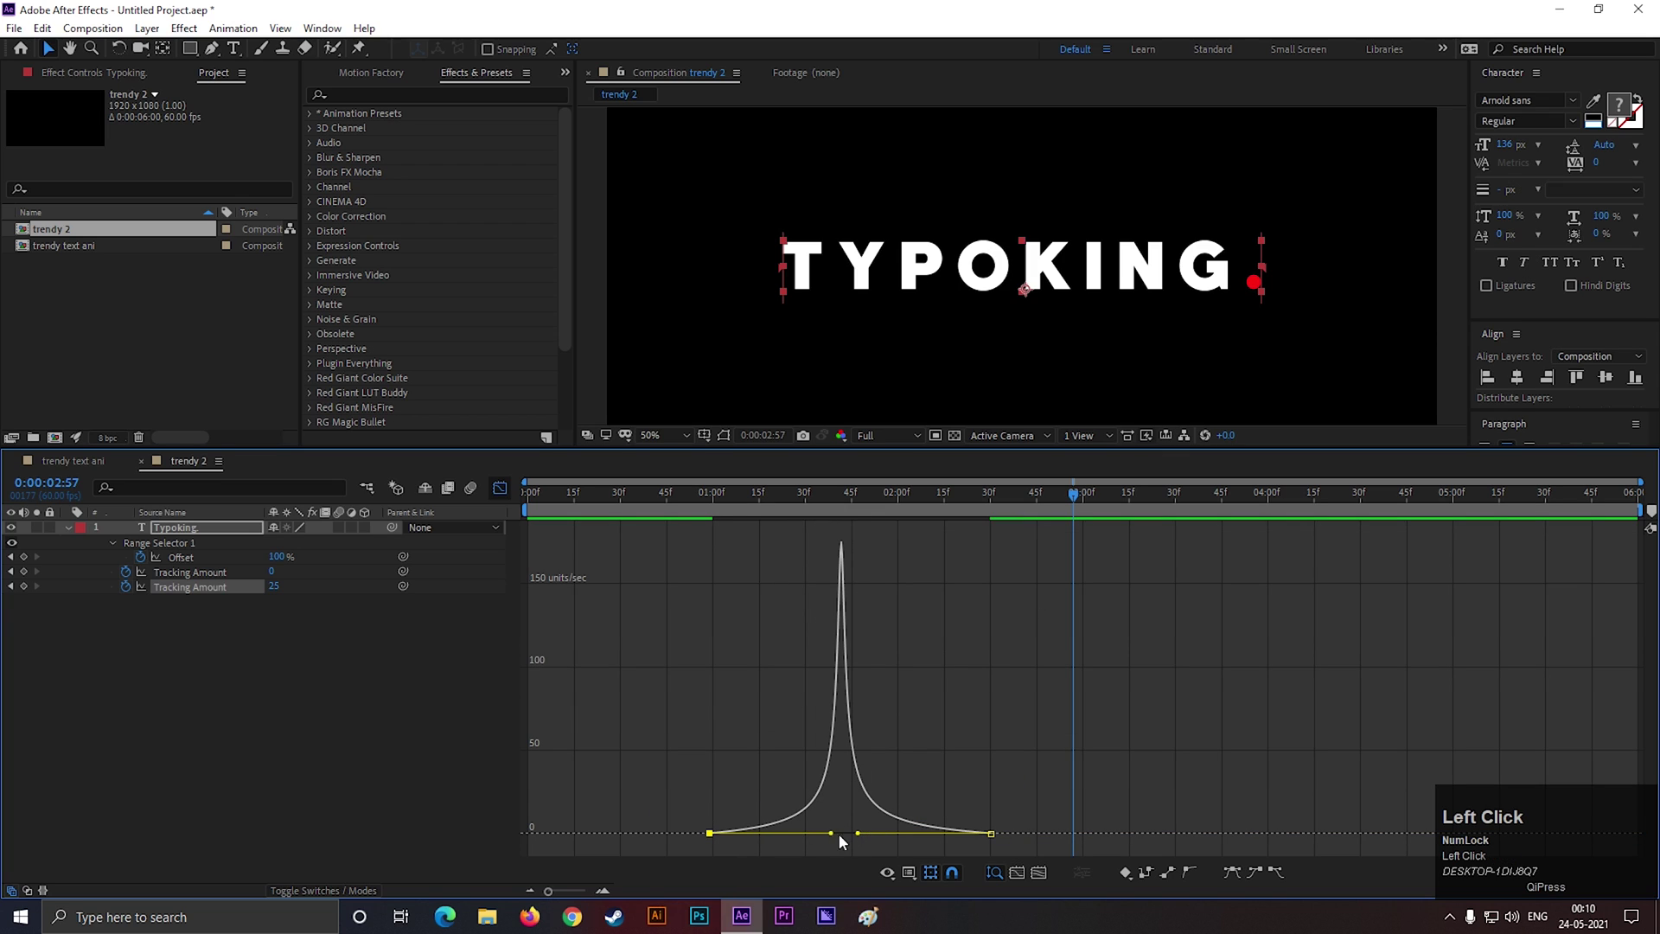
pyautogui.press('space')
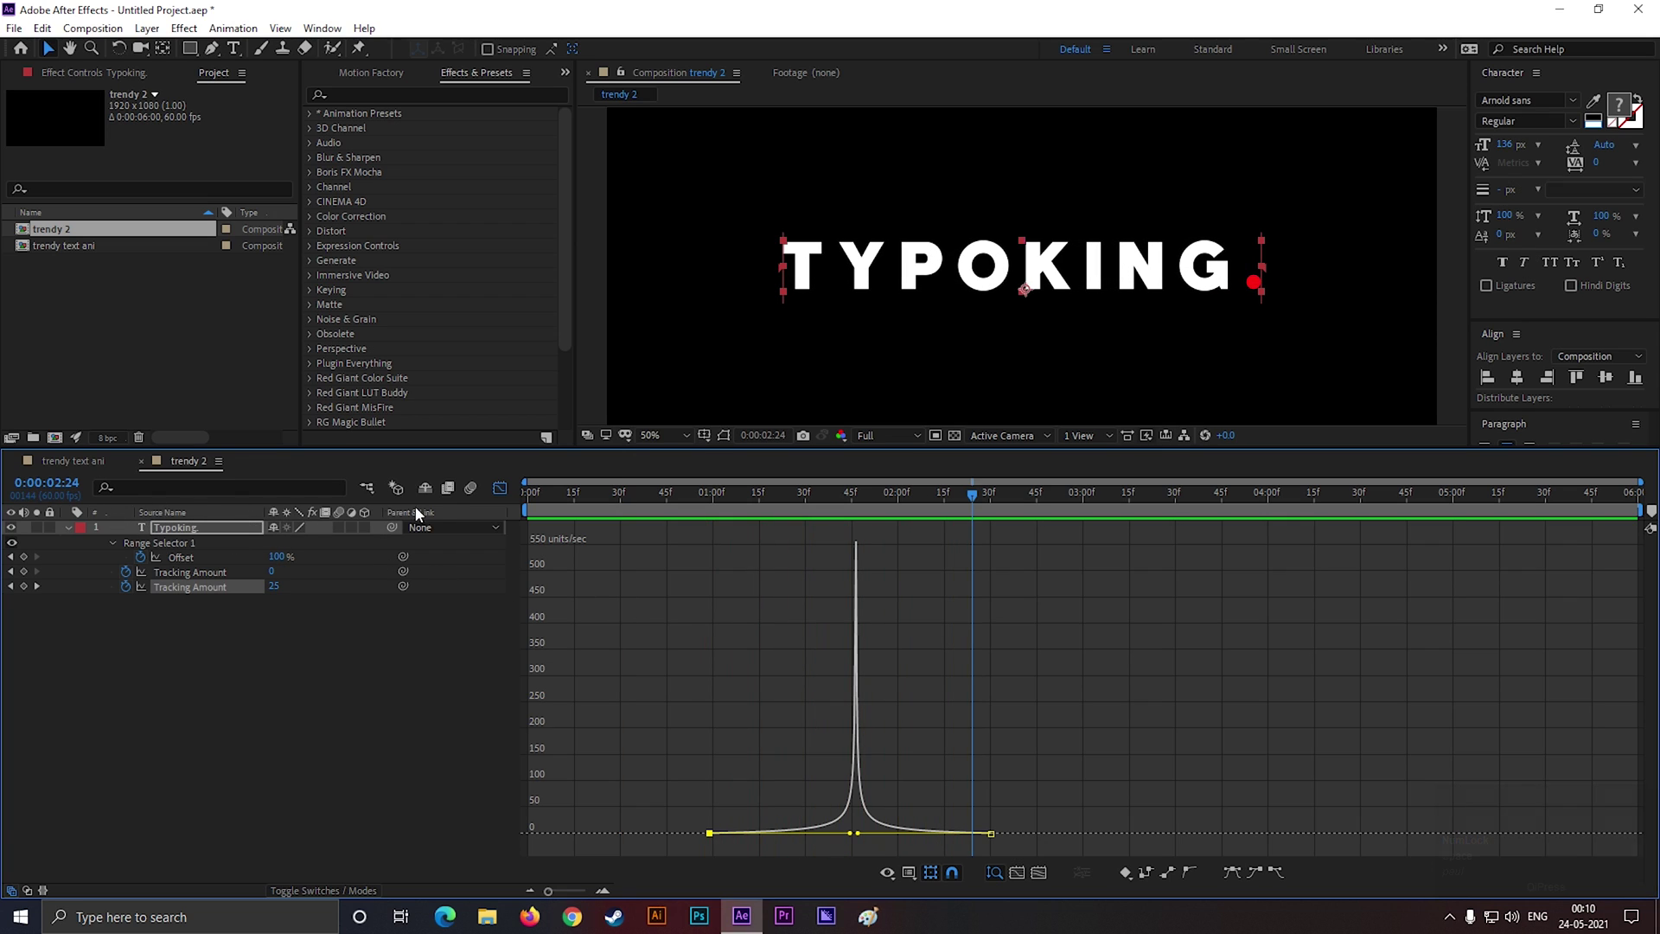
pyautogui.click(501, 491)
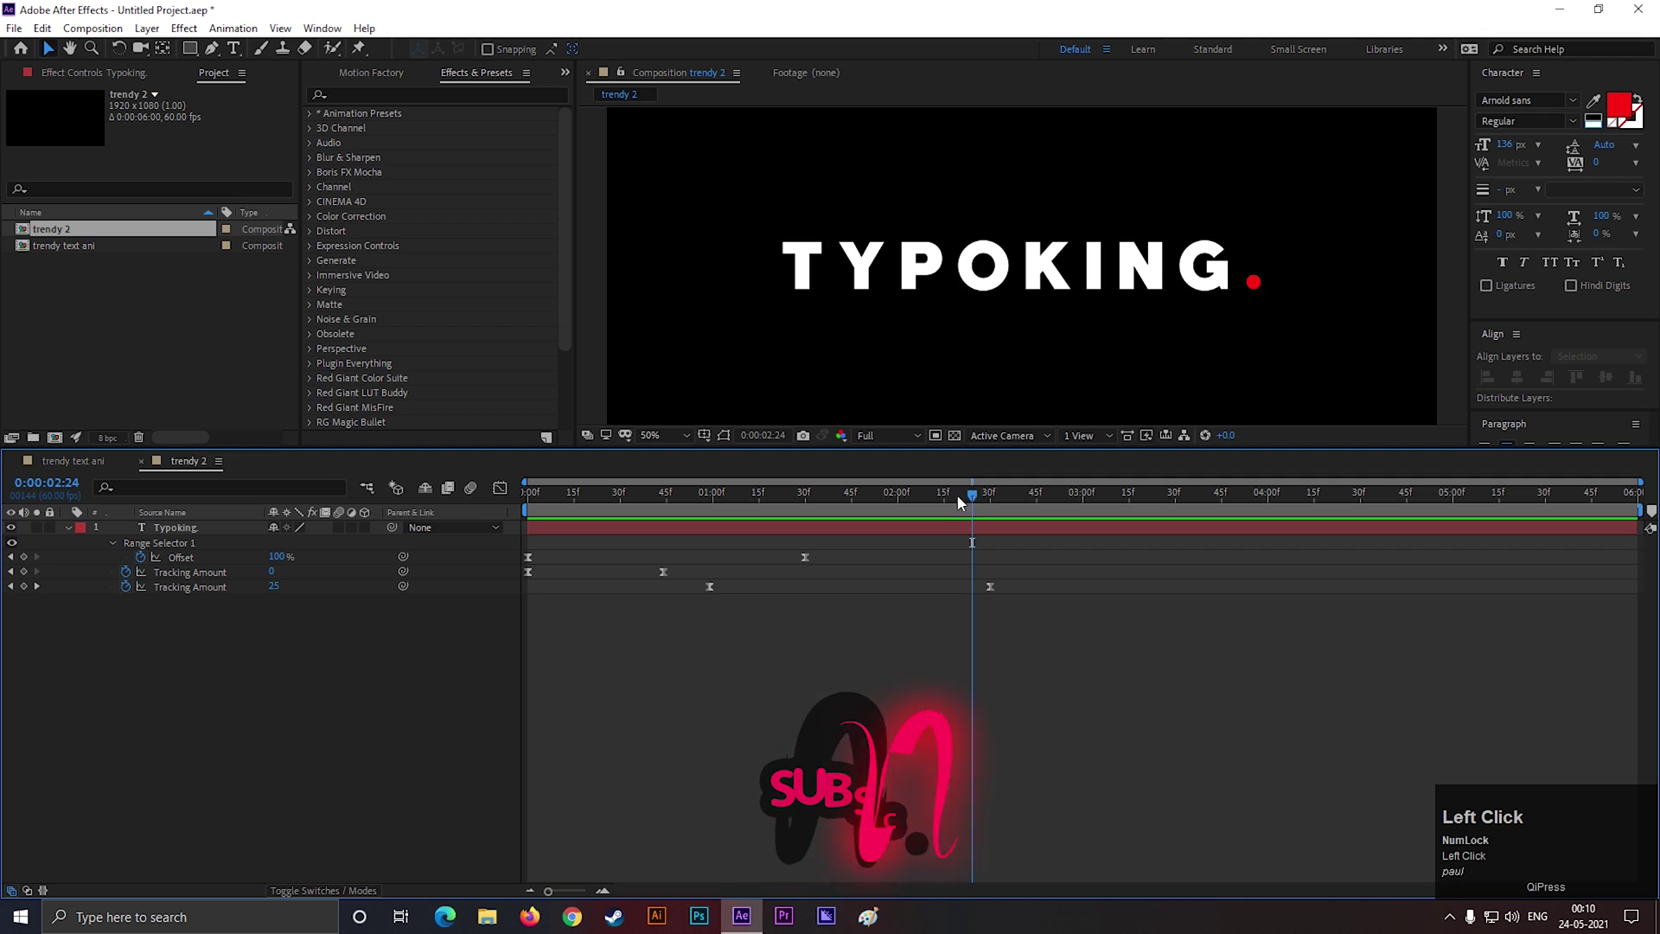
pyautogui.press('space')
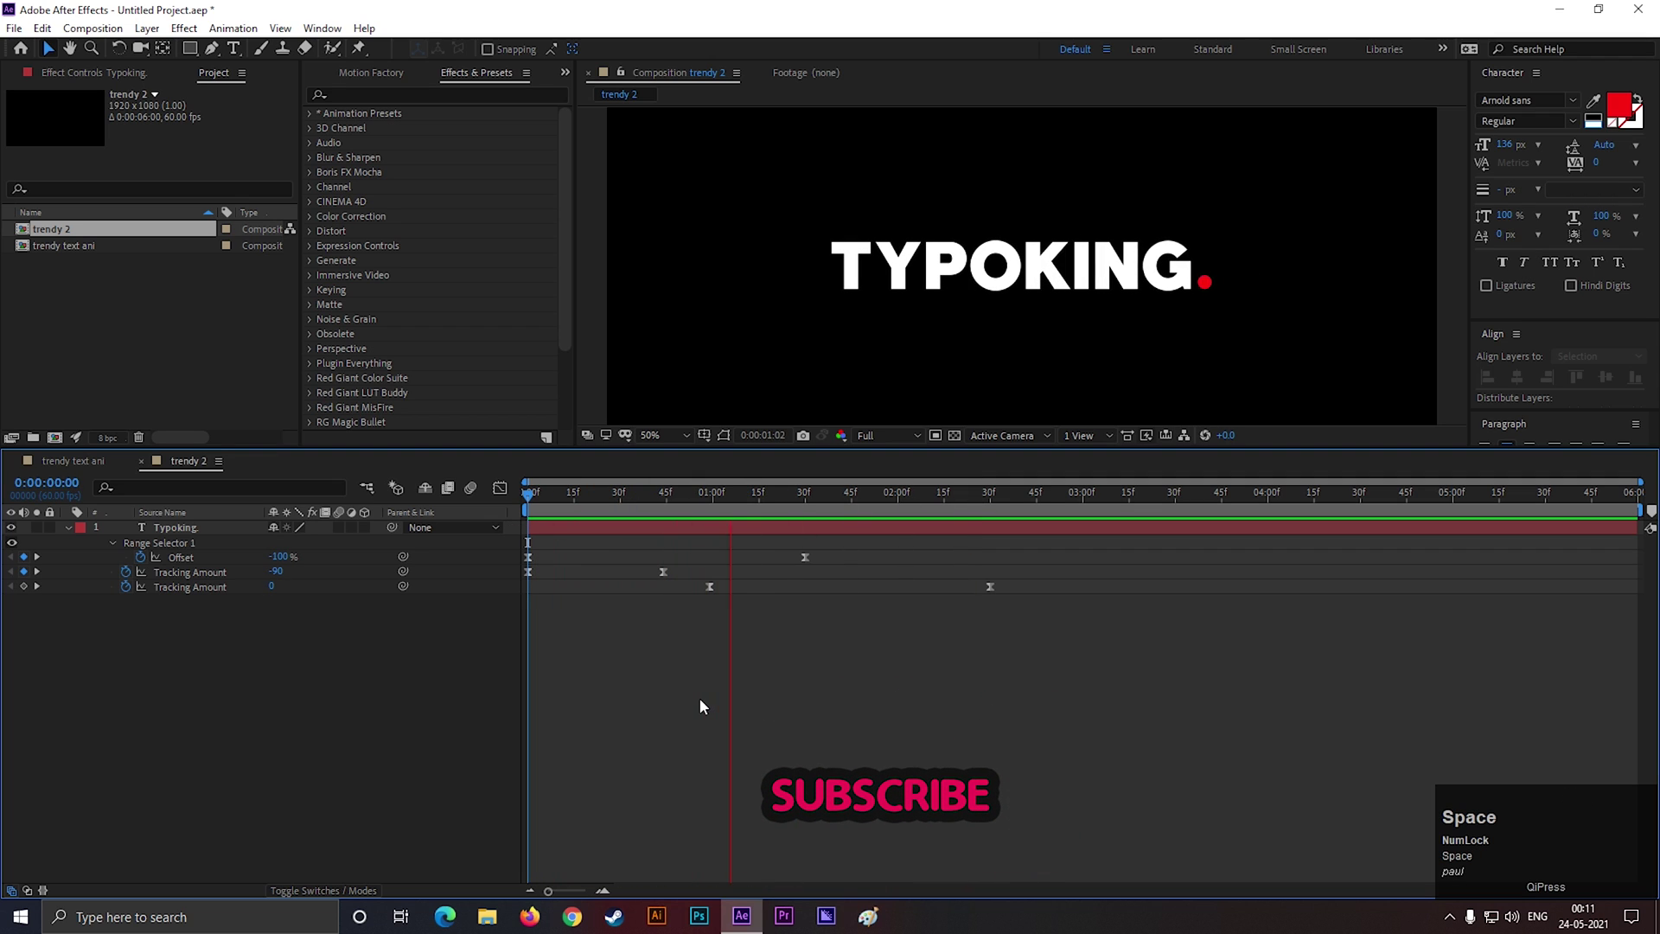
pyautogui.press('space')
pyautogui.click(890, 681)
pyautogui.press('n')
pyautogui.click(1072, 499)
pyautogui.press('space')
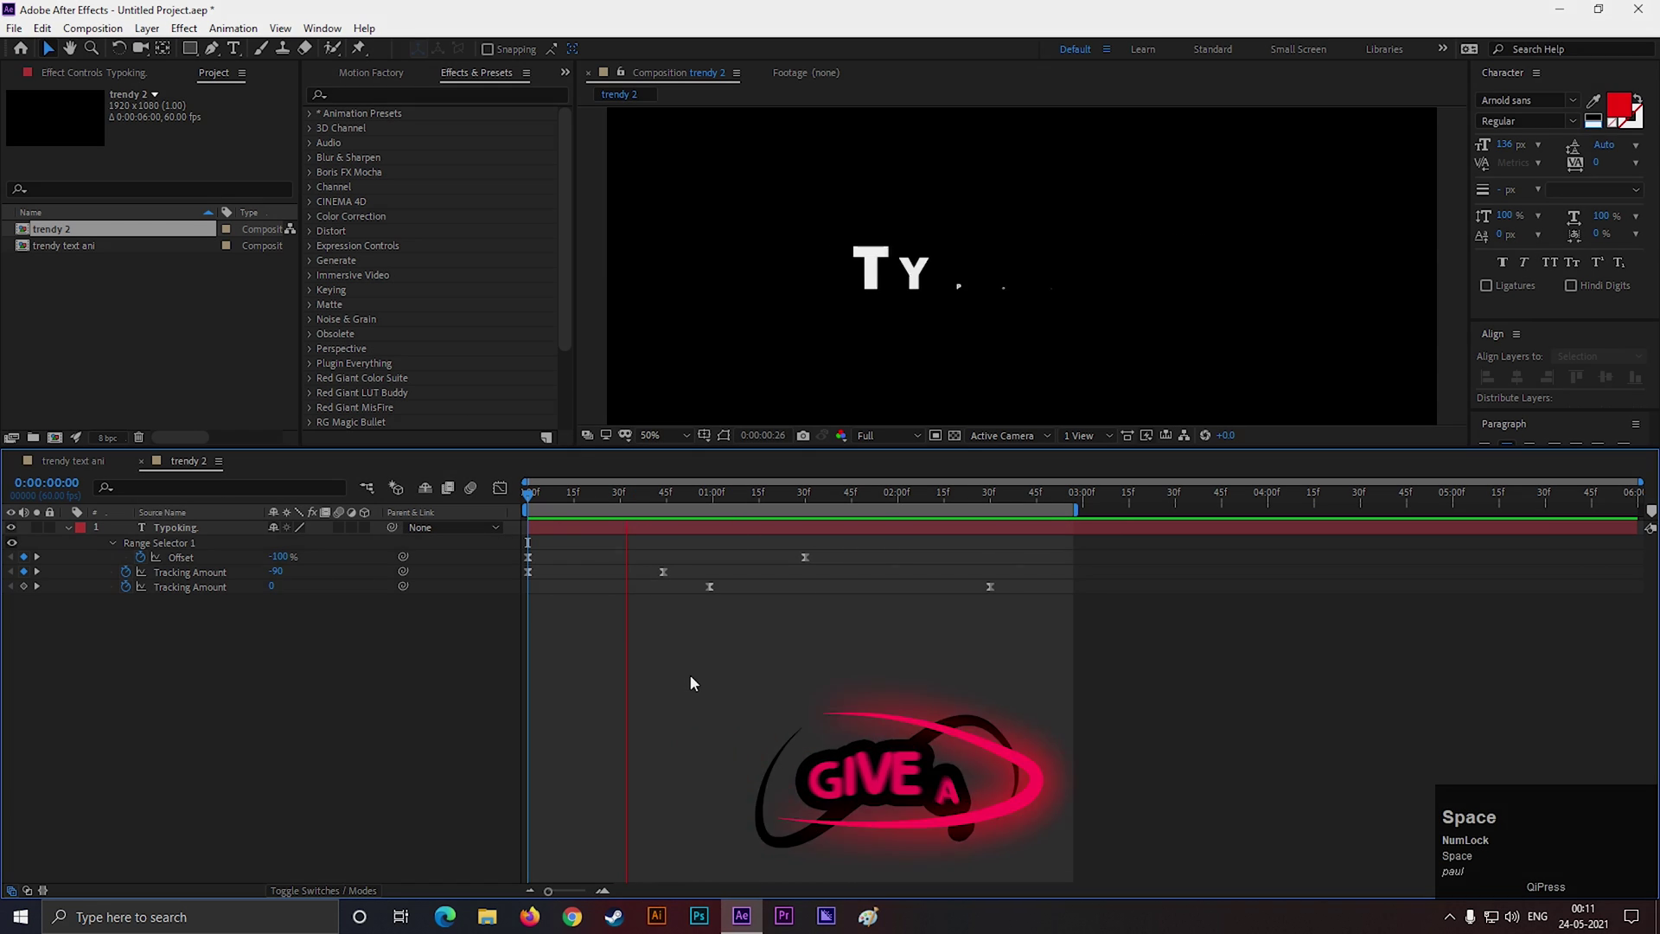
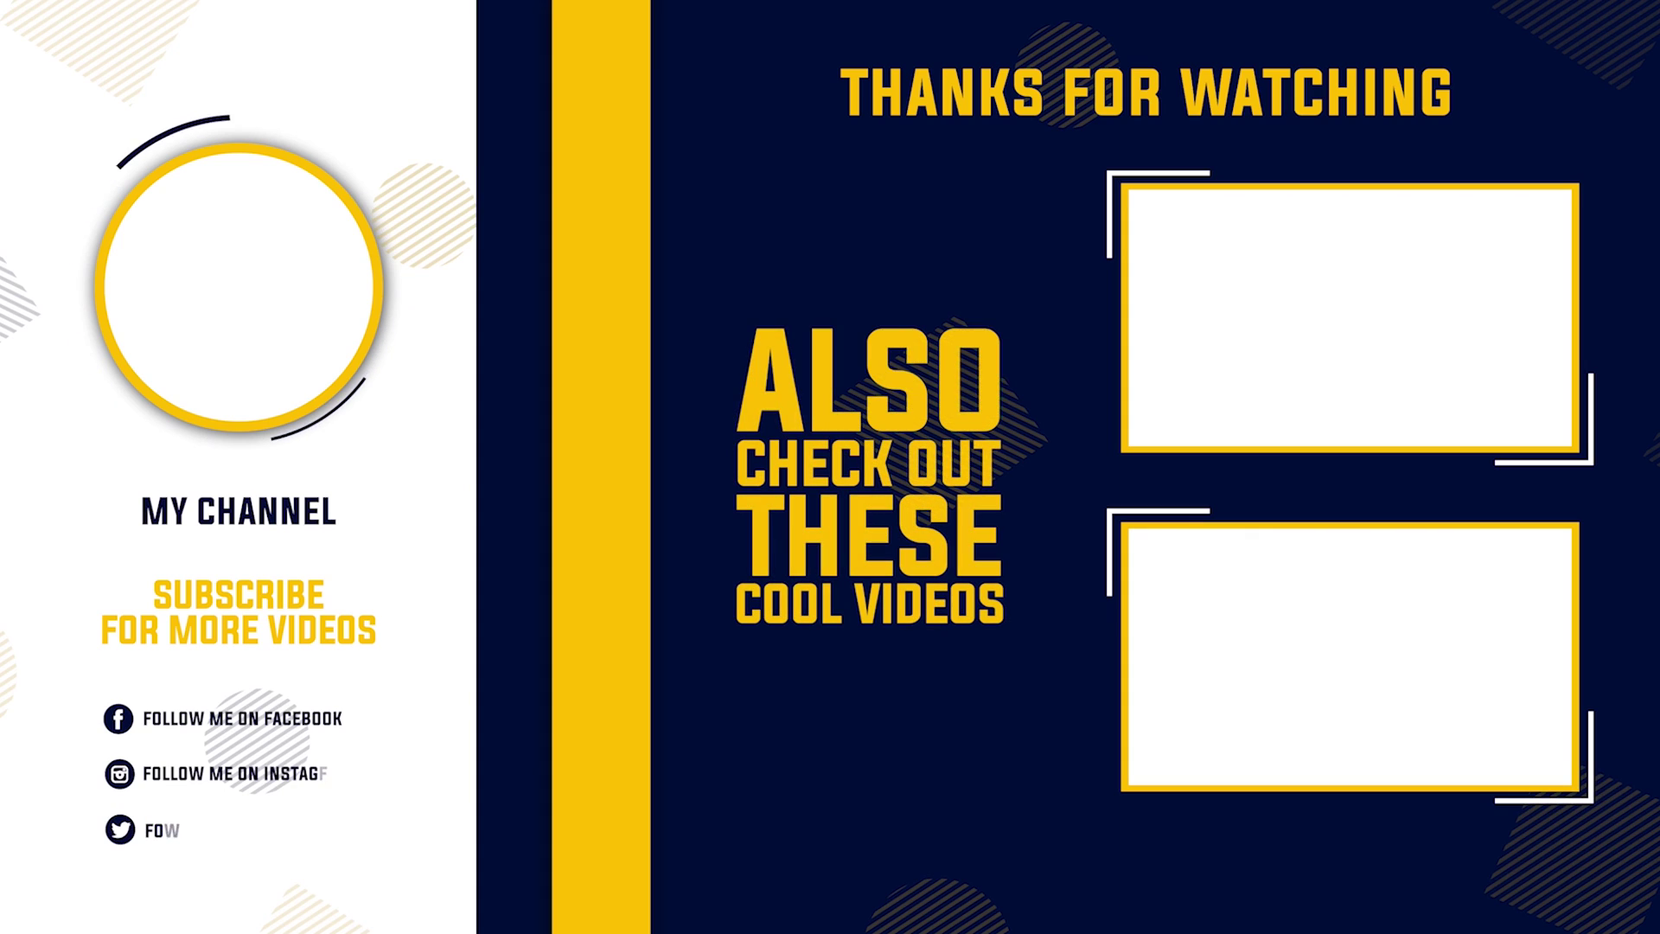